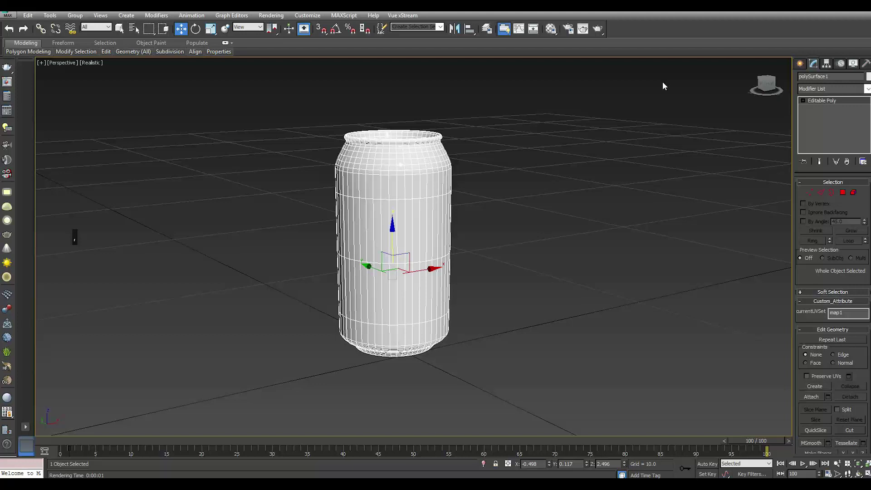
Step: Make the material slot a VRayMtl and assign cokecan.jpg as its diffuse map
click(554, 31)
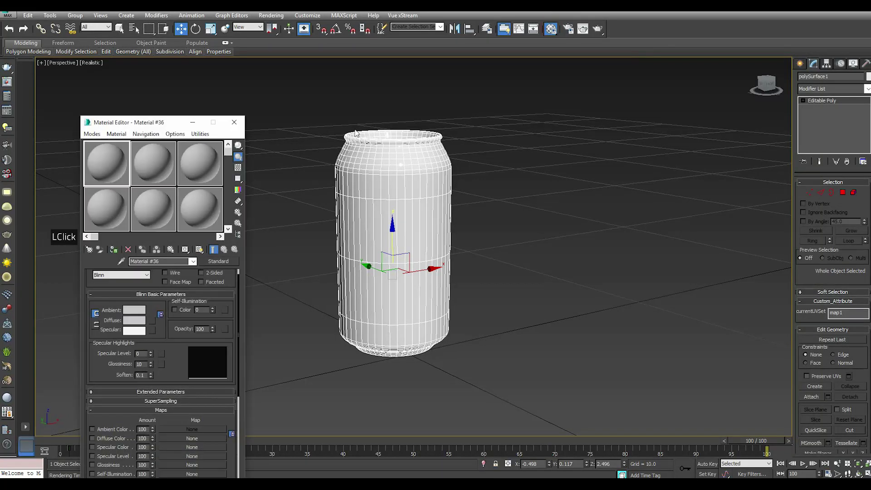
click(95, 247)
scroll(down, 3)
click(384, 335)
double_click(379, 332)
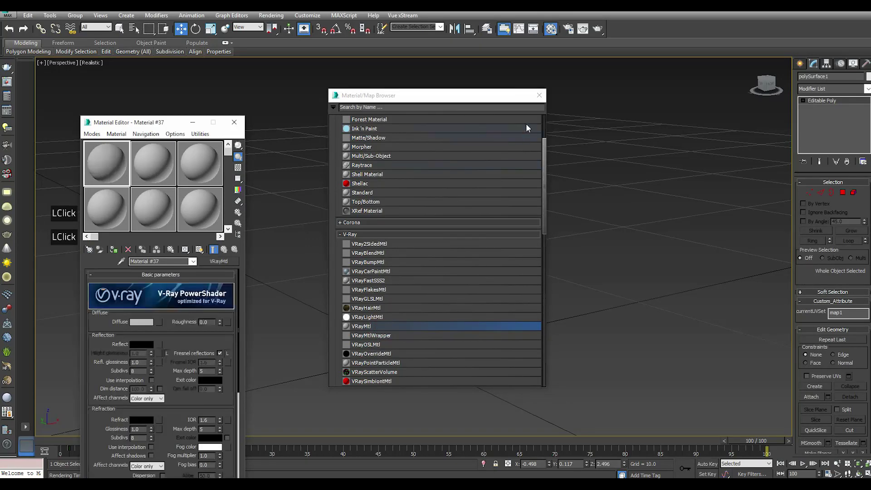
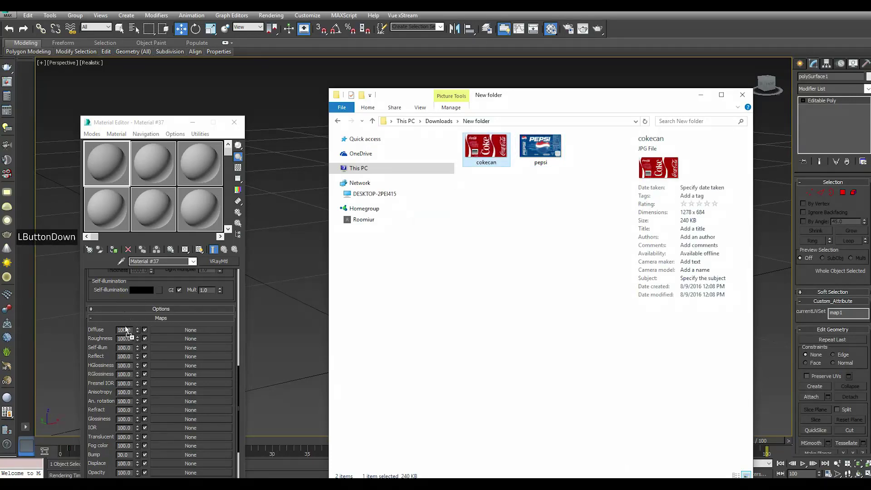
click(178, 332)
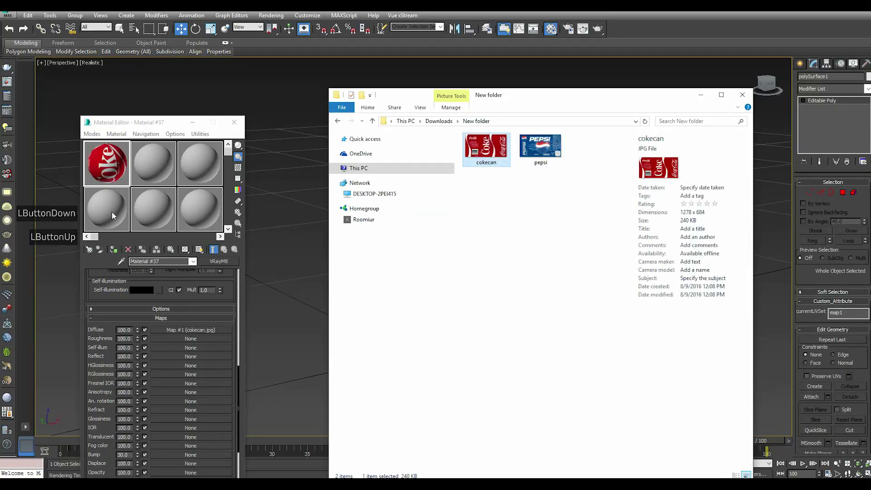
click(115, 253)
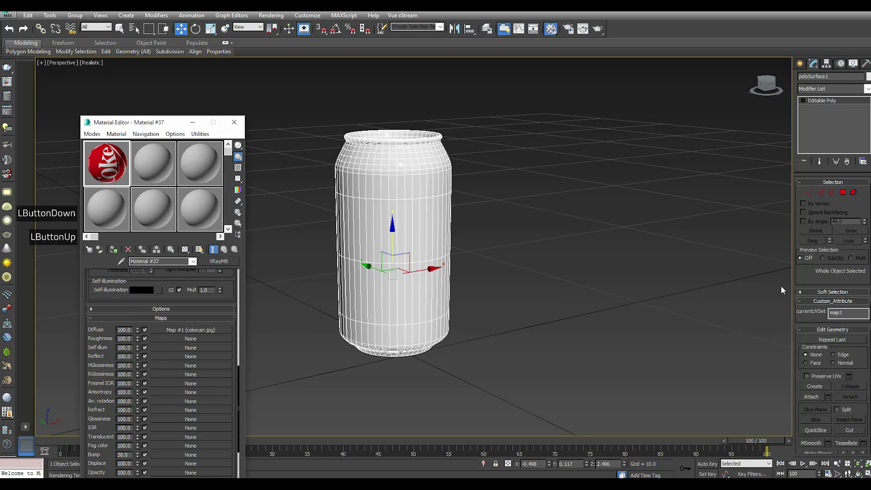
Step: Select the can's middle band in Polygon mode and grow the selection over the body
click(847, 197)
click(823, 200)
click(463, 254)
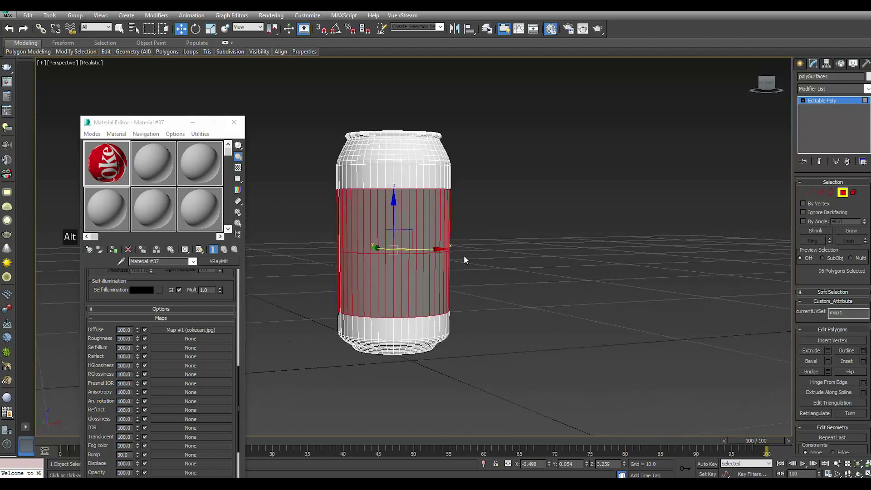
click(323, 286)
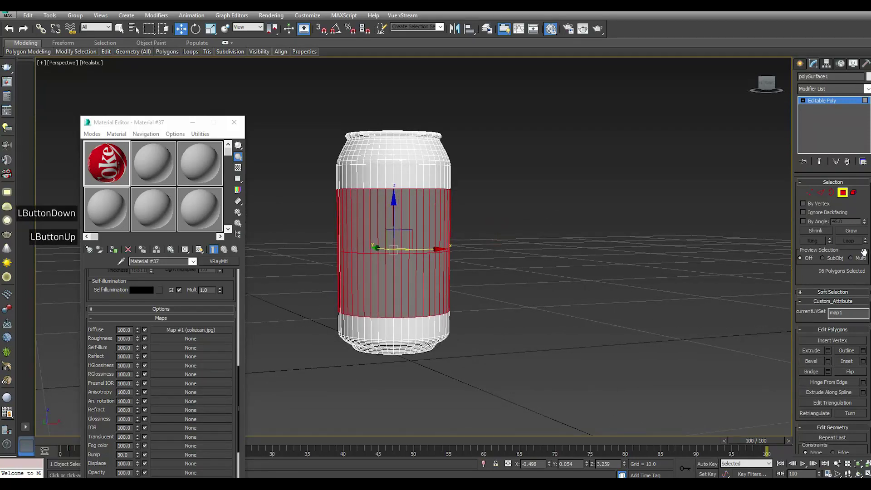
click(854, 233)
click(854, 233)
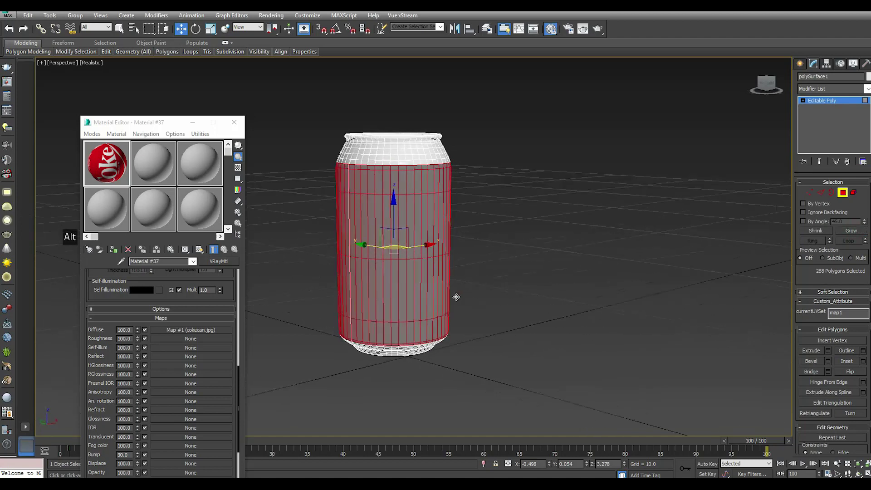
Step: Assign the Coke material to the body polygons, show the map in viewport, and exit sub-object mode
click(118, 253)
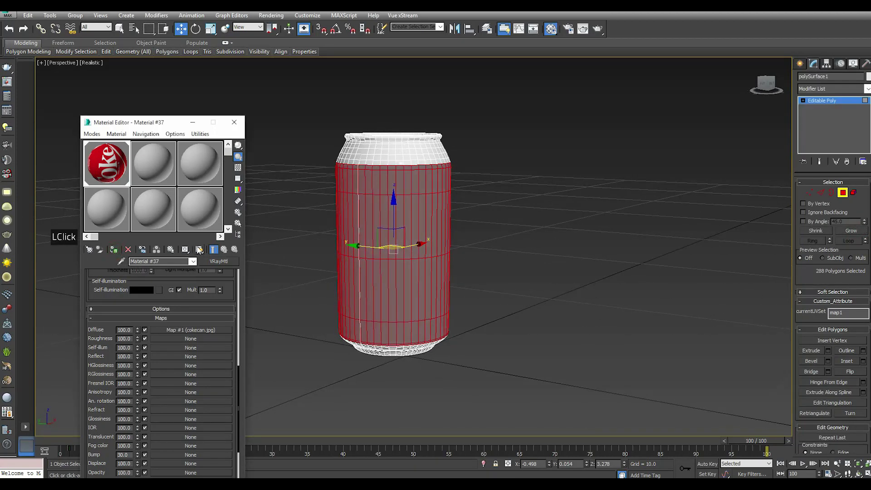
click(201, 251)
click(239, 127)
click(831, 103)
double_click(610, 222)
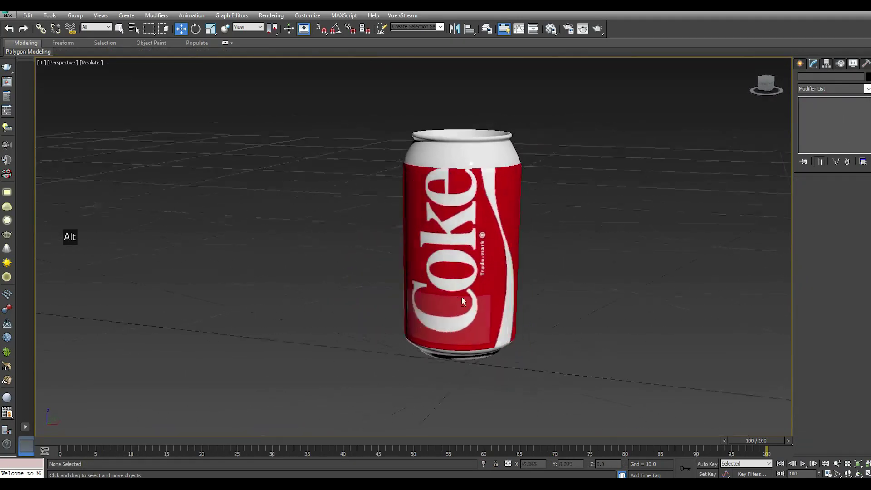
Step: View the labelled can from behind, select the plain can and start a new VRayMtl for it
scroll(up, 3)
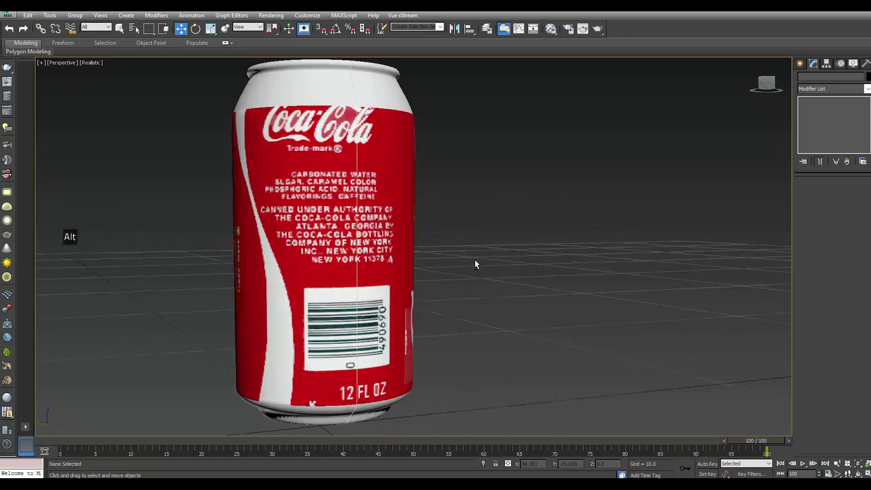
click(118, 257)
click(198, 254)
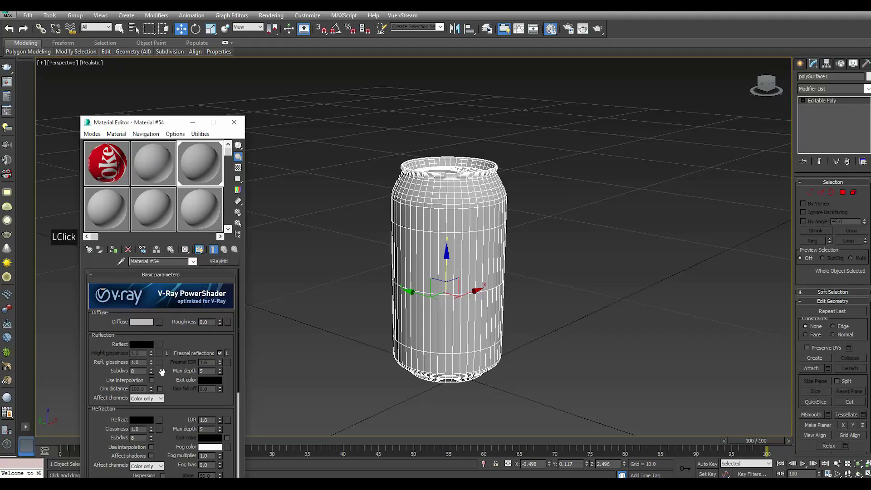
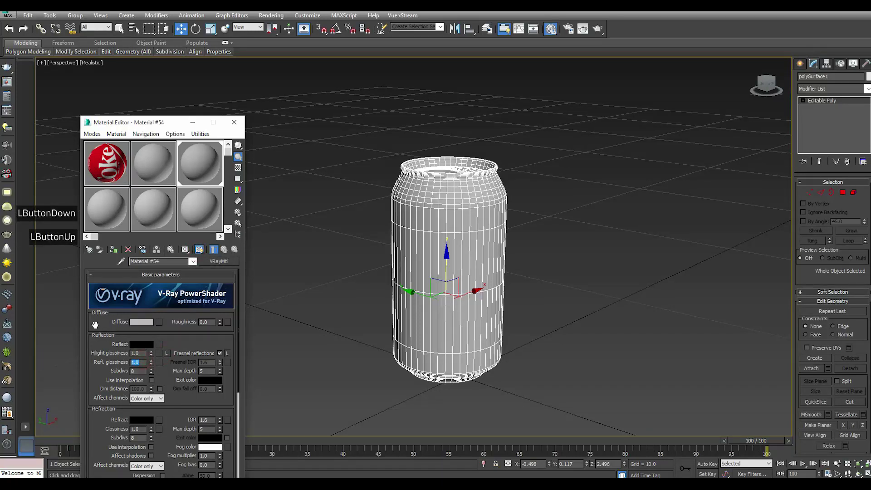
Step: Set light-grey Reflect colour, glossiness 0.57 and 0.7, expand Maps and open the HQ Brushed Aluminium folder
key(5)
key(Return)
click(144, 347)
click(268, 122)
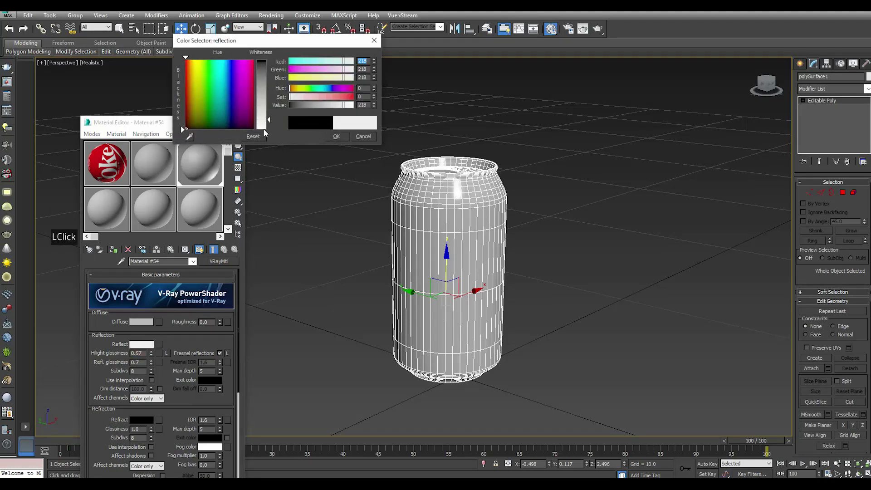
click(266, 130)
click(346, 139)
click(180, 358)
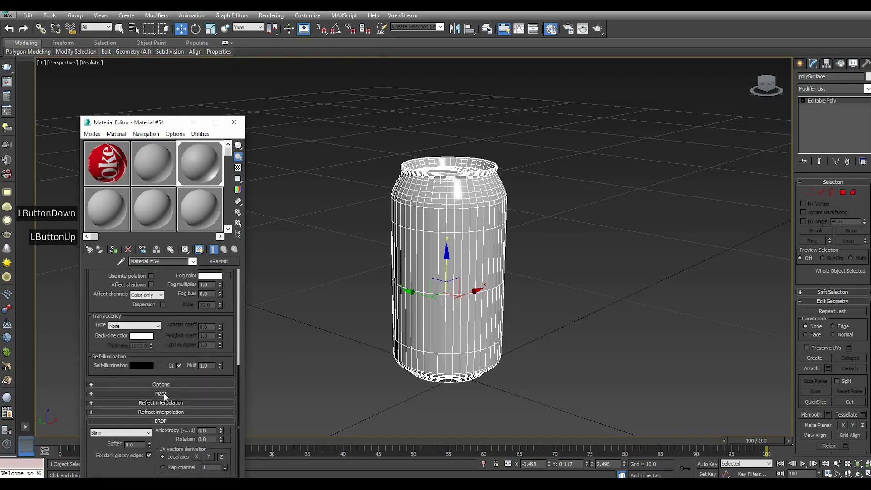
double_click(166, 397)
Step: Load Aluminio_SPEC into both glossiness slots and Aluminio_NRM as bump at amounts 13, 30 and 10
click(646, 177)
click(156, 367)
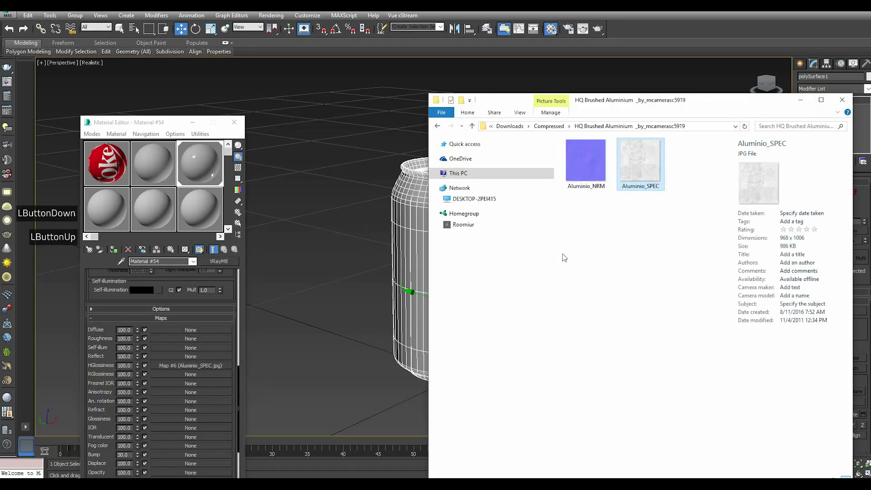
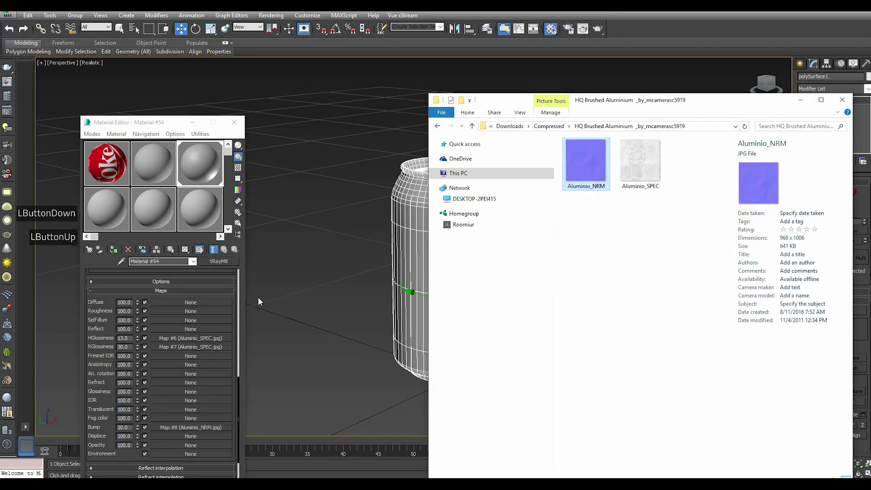
click(261, 301)
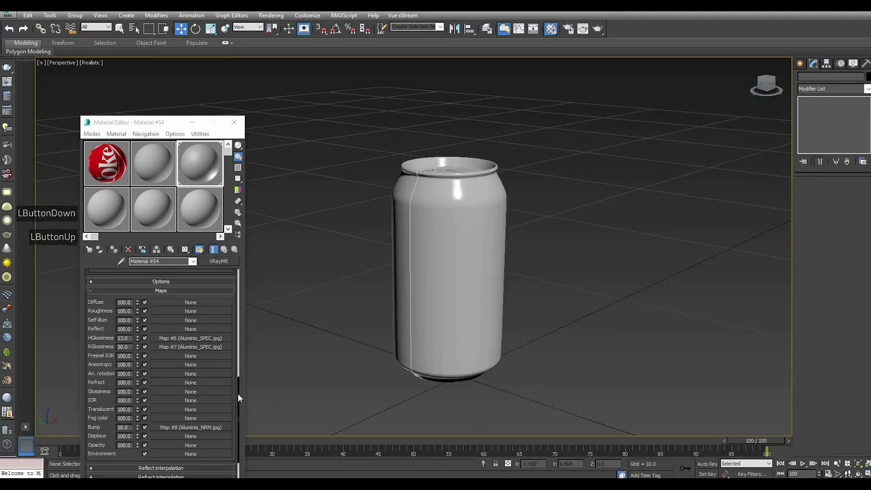
Step: Set the can's diffuse colour to dark grey and turn off Fresnel reflections
click(240, 397)
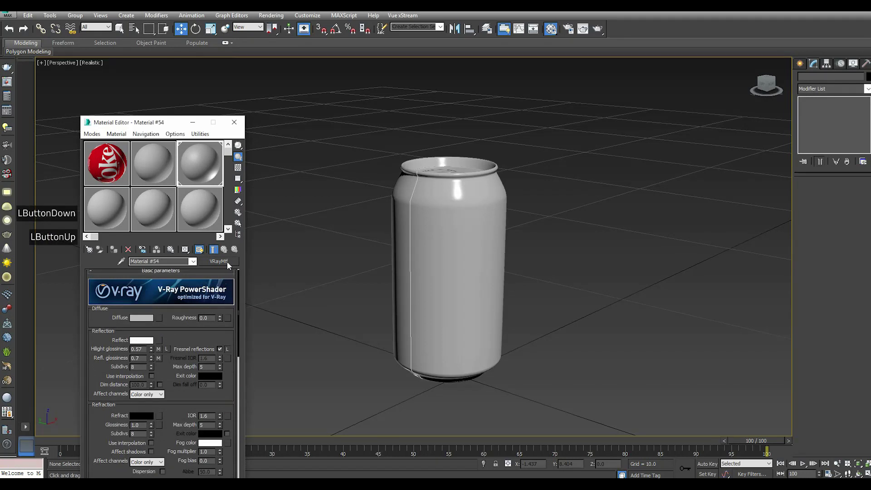
click(146, 322)
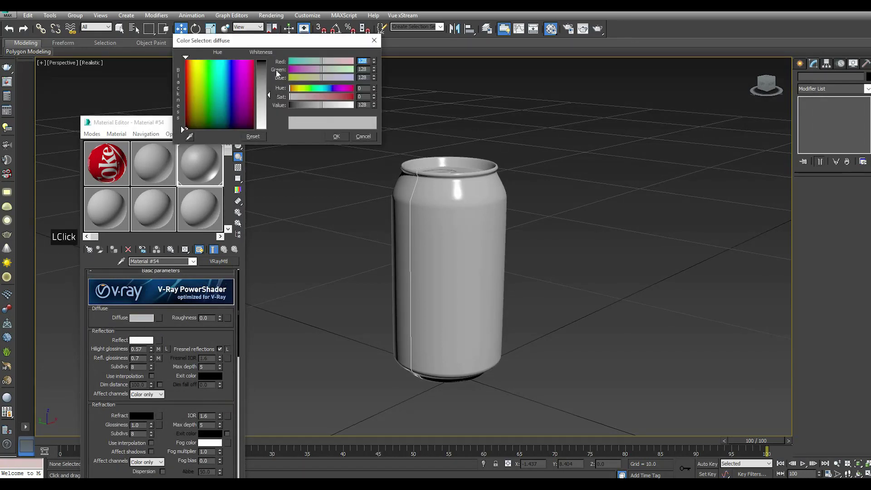
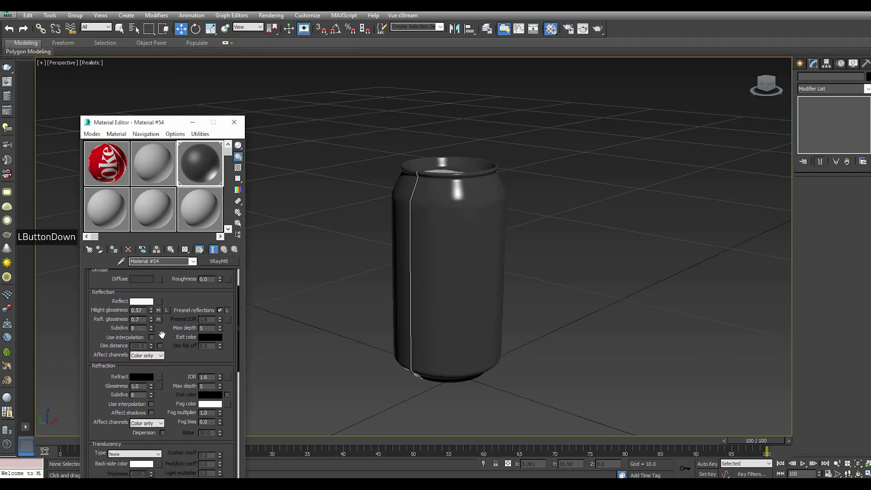
click(165, 349)
click(224, 331)
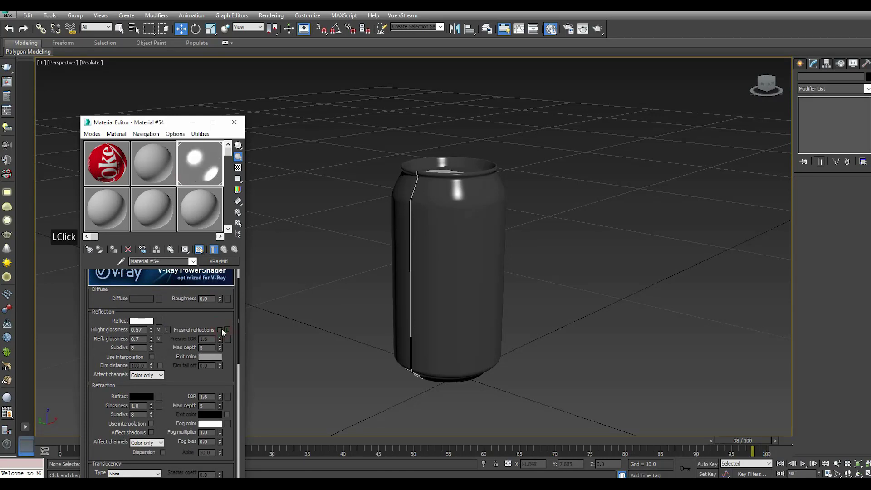
Step: Soften the reflection colour to grey 185
click(214, 359)
click(267, 77)
click(337, 141)
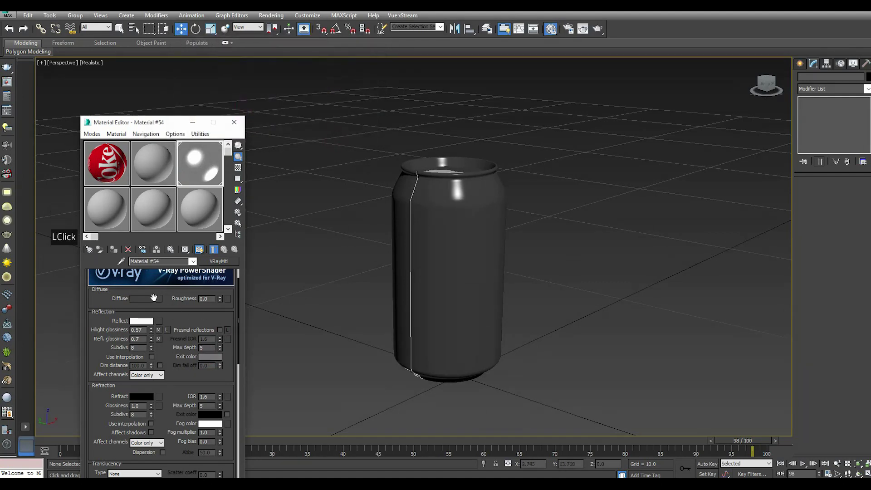
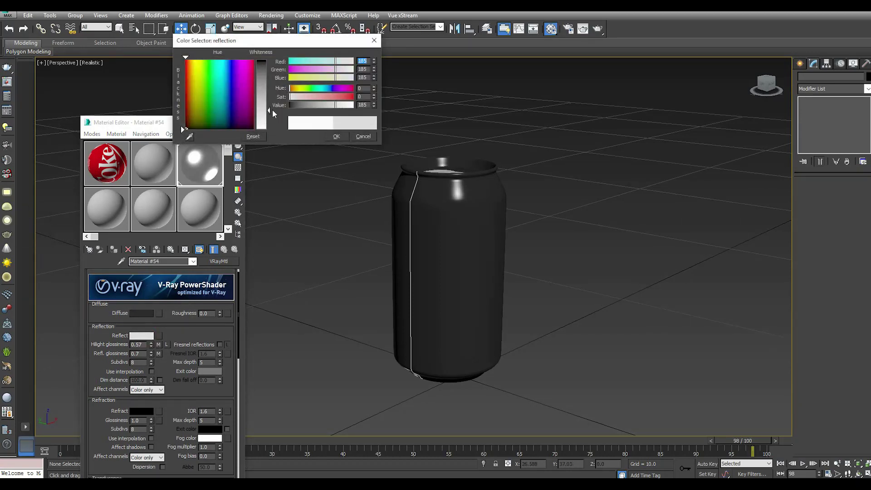
click(343, 142)
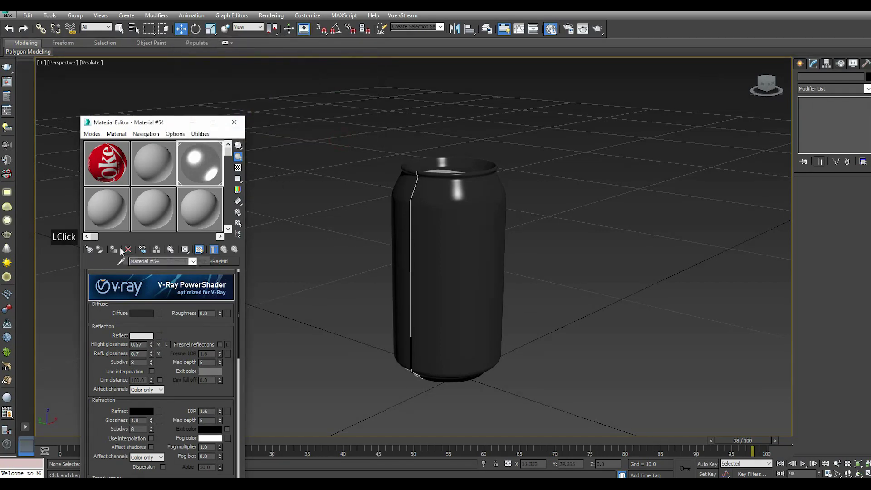
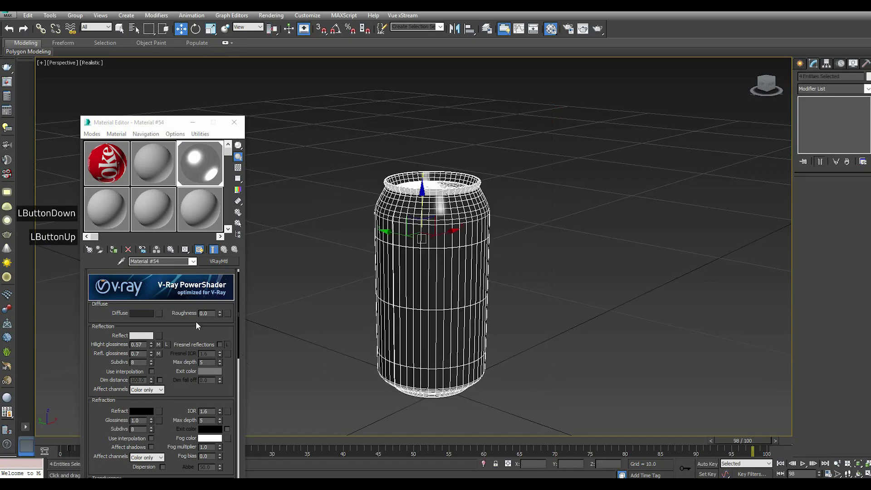
Step: Select the can and pick its 288 side body polygons in Polygon sub-object mode
click(116, 253)
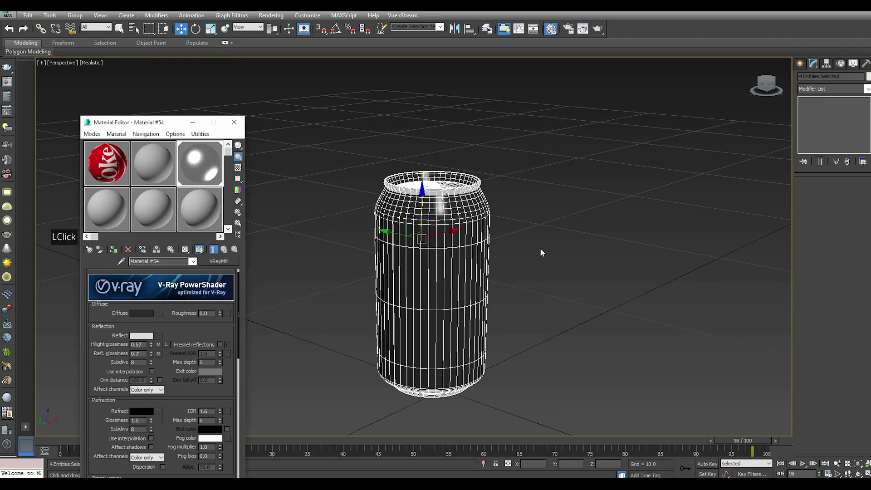
click(543, 251)
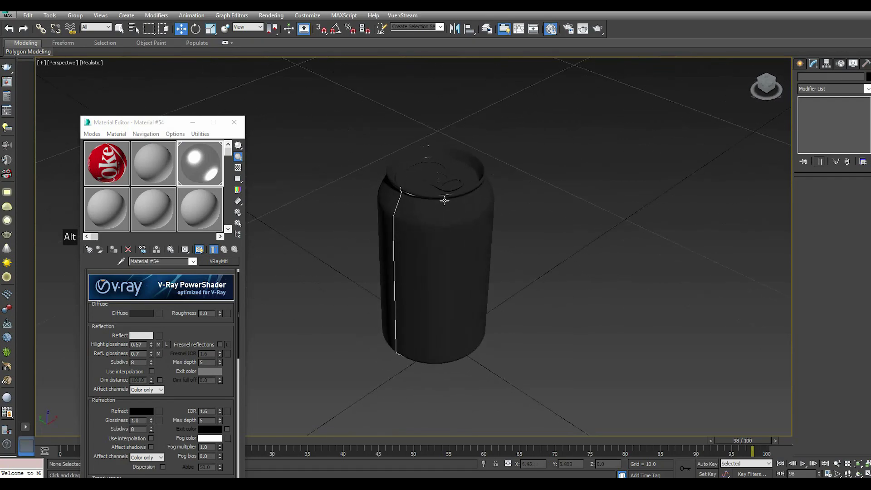
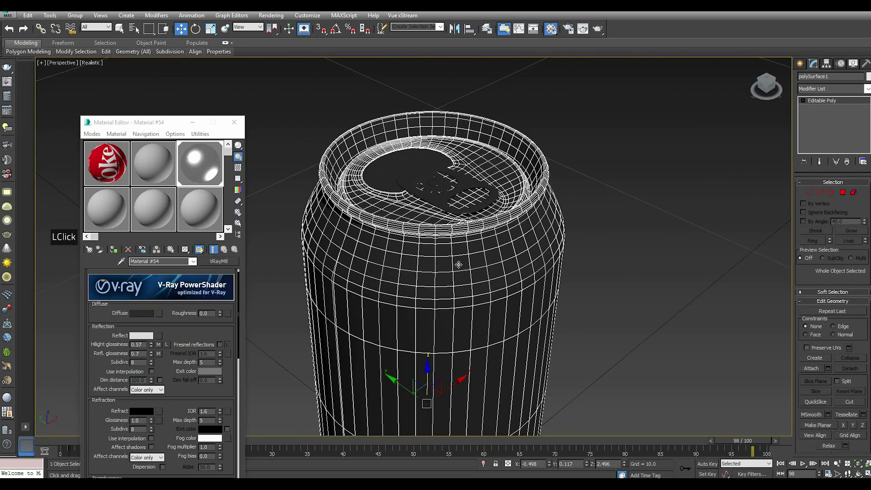
click(844, 196)
scroll(down, 3)
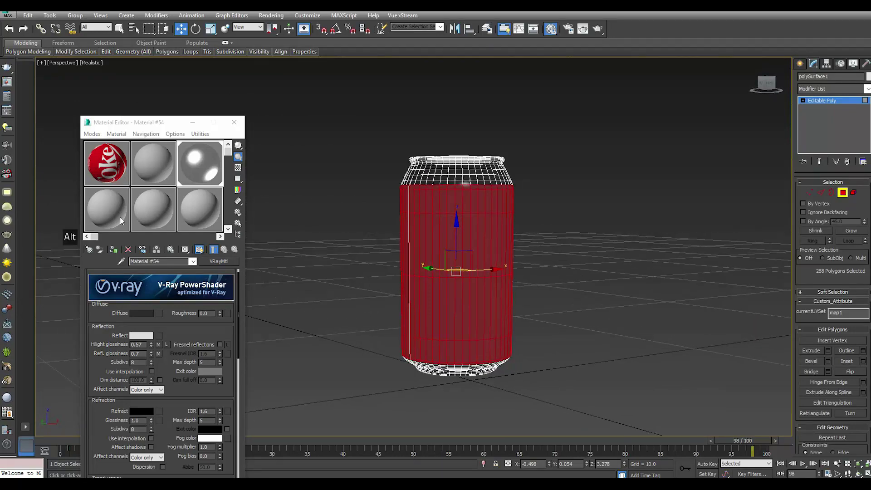
Step: Assign the cokecan VRayMtl to the body polygons with white Reflect and 0.89 reflection glossiness
click(107, 165)
click(118, 256)
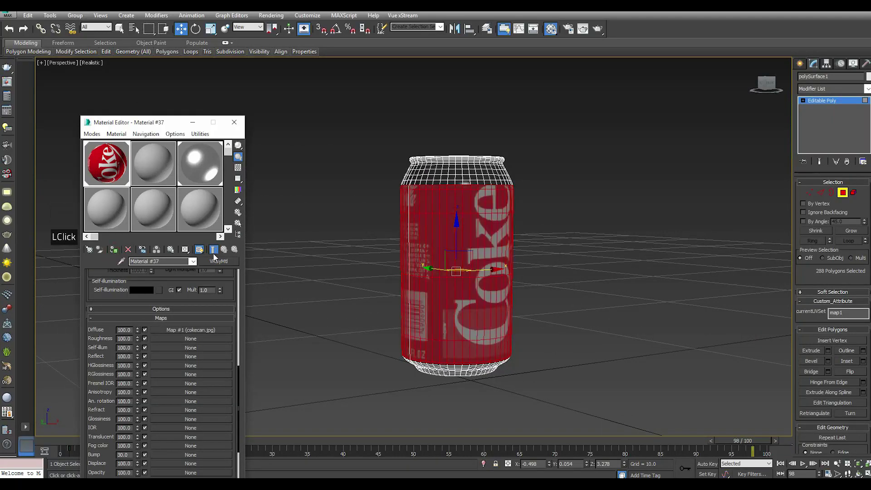
scroll(up, 3)
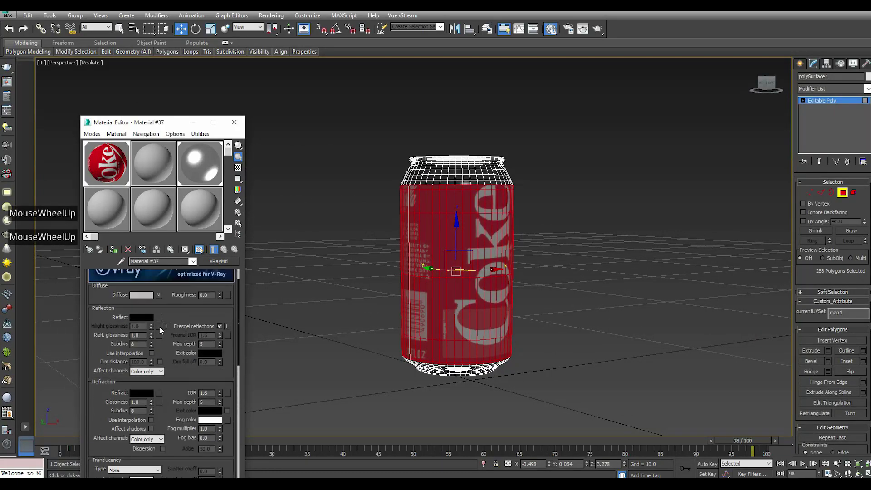
click(150, 322)
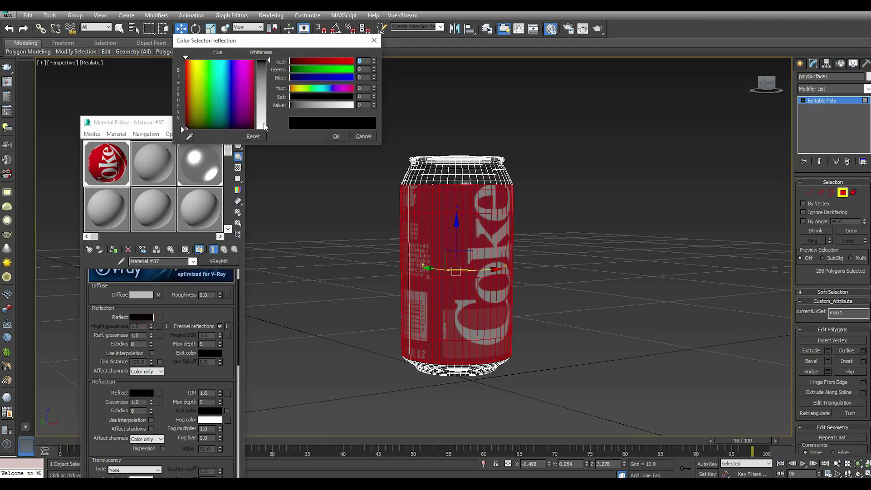
click(267, 127)
click(337, 137)
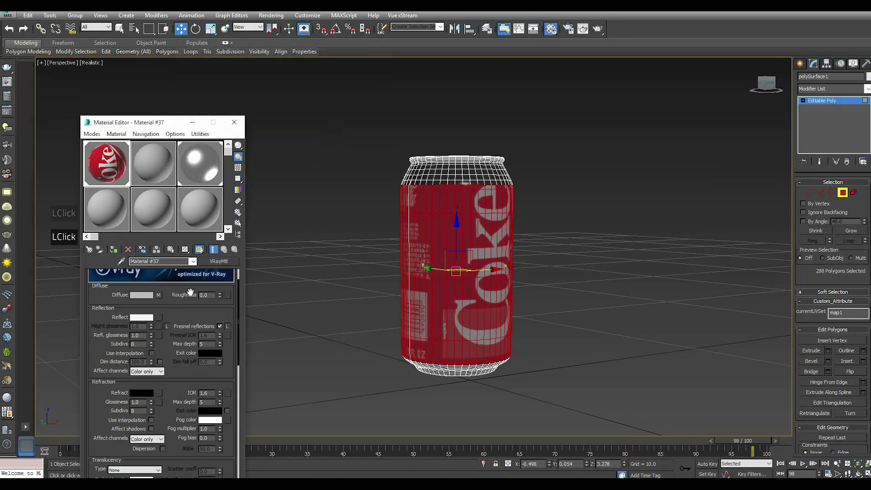
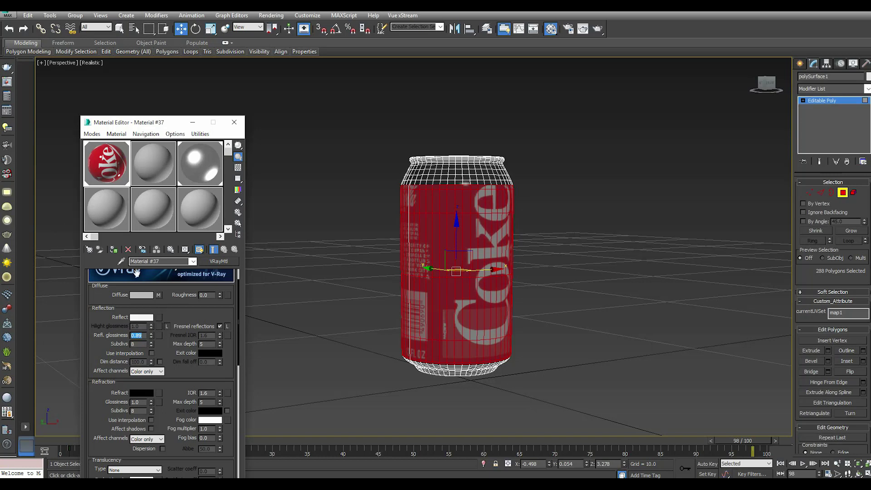
click(116, 251)
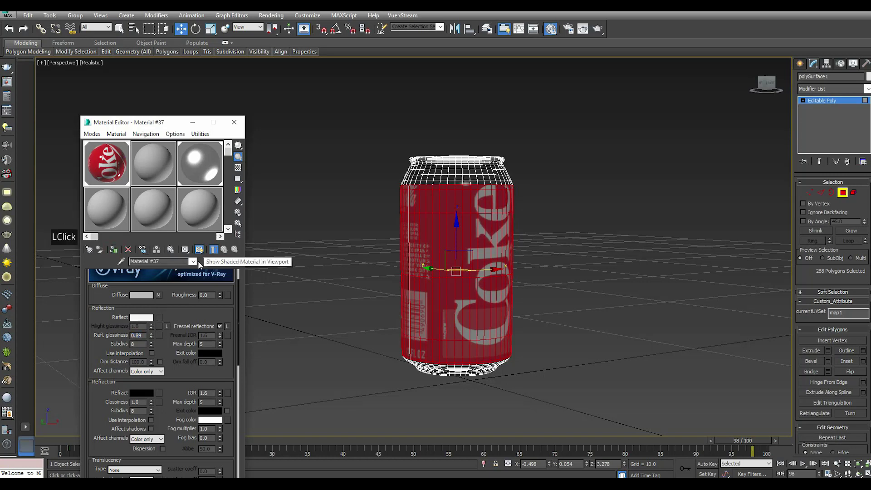
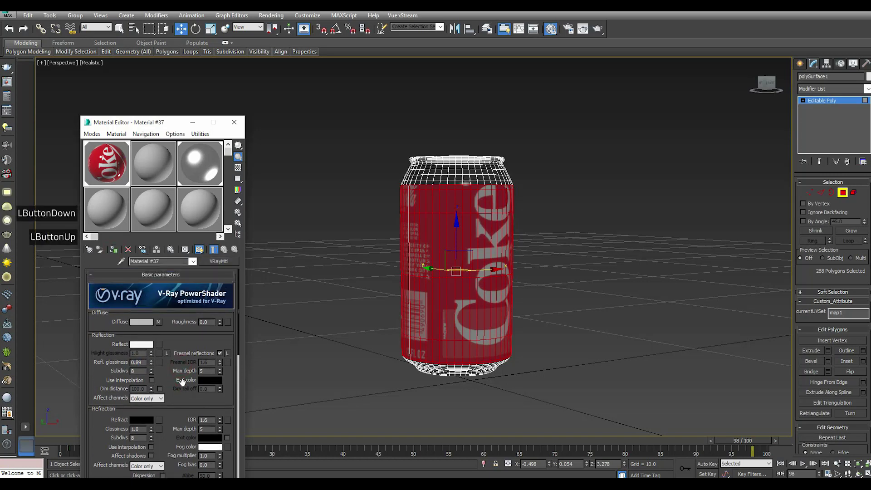
Step: Grow the body selection, reapply the label material and leave polygon editing
double_click(184, 389)
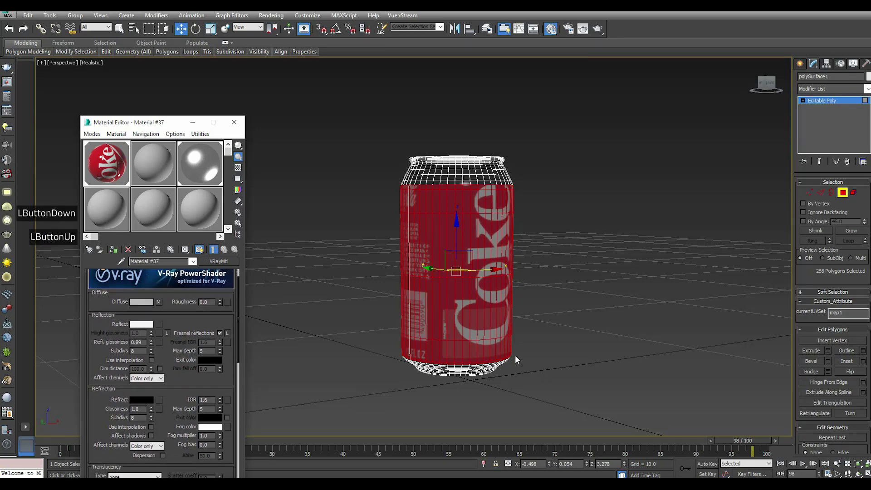
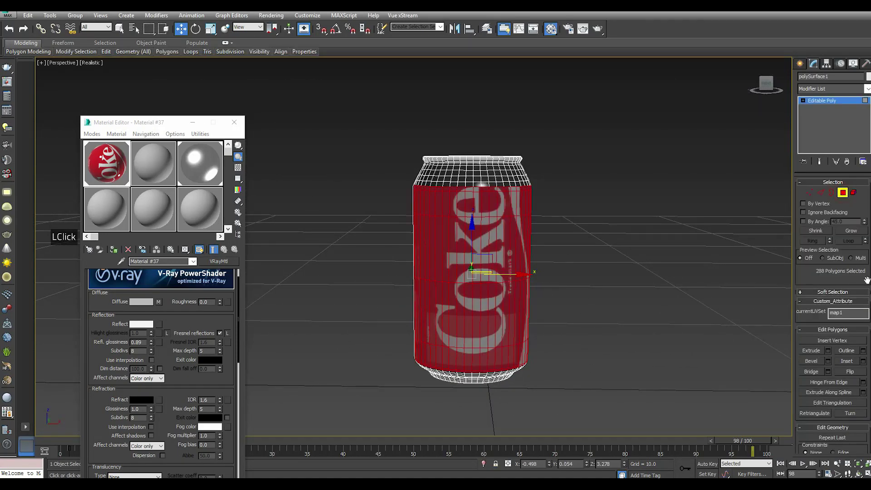
click(861, 235)
click(860, 235)
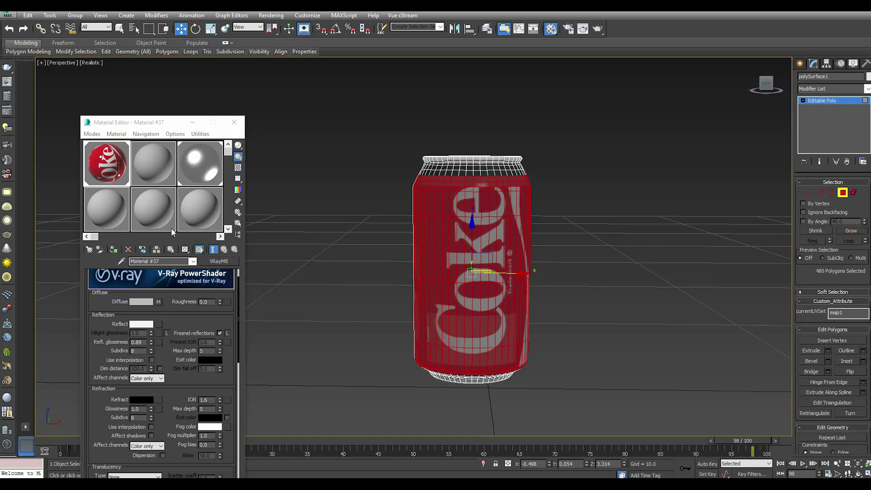
click(115, 253)
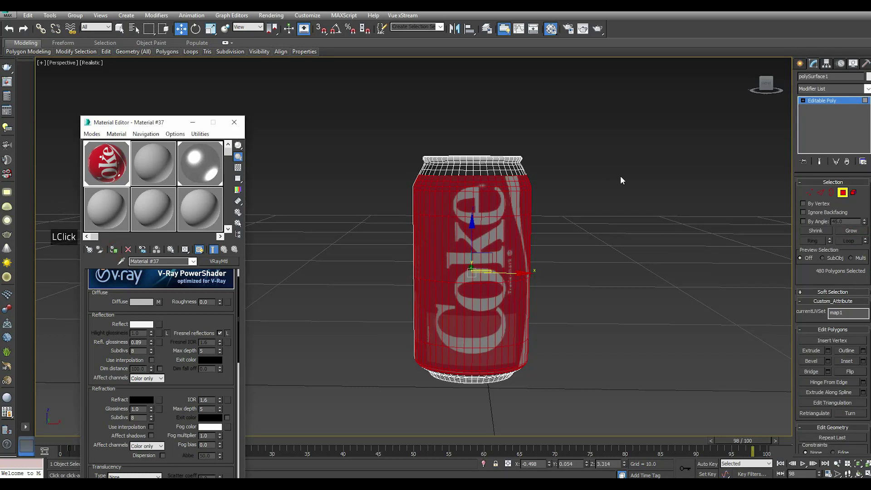
click(818, 102)
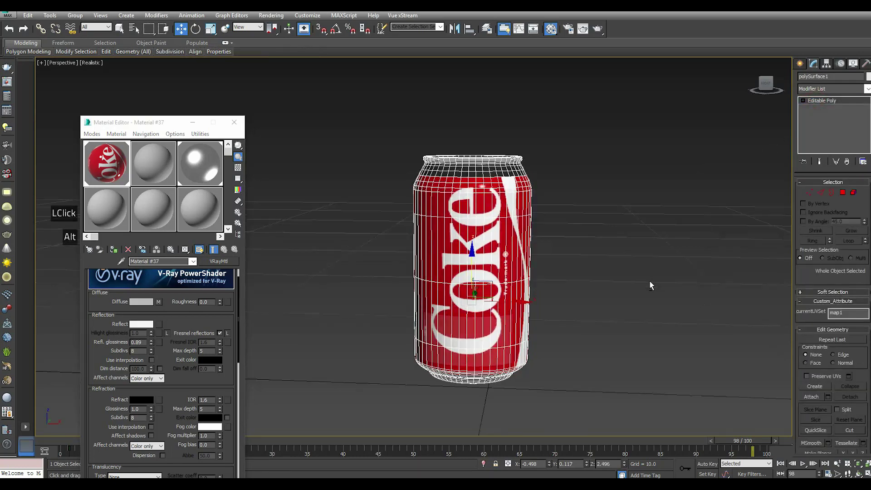
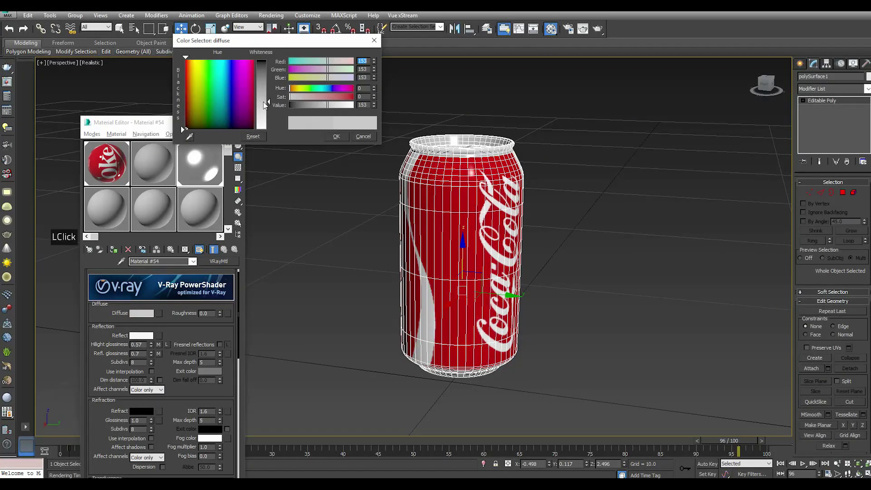
Step: Confirm the grey diffuse colour and run a V-Ray test render of the can on black
click(344, 140)
double_click(604, 29)
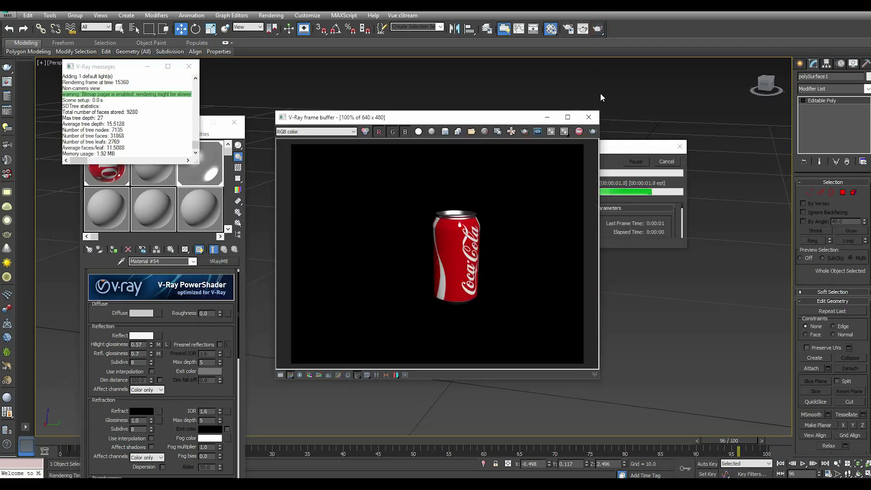
click(594, 123)
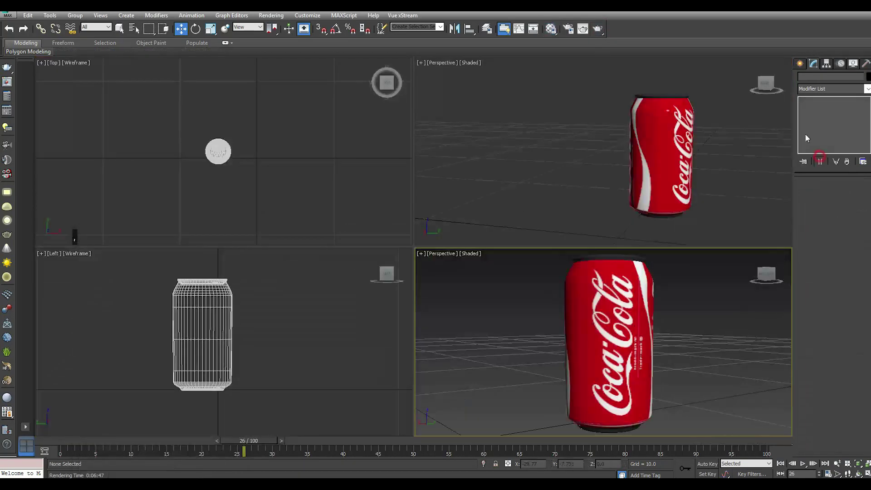
Step: Add a PArray particle emitter next to the Coca-Cola can with the can as emitter
double_click(820, 68)
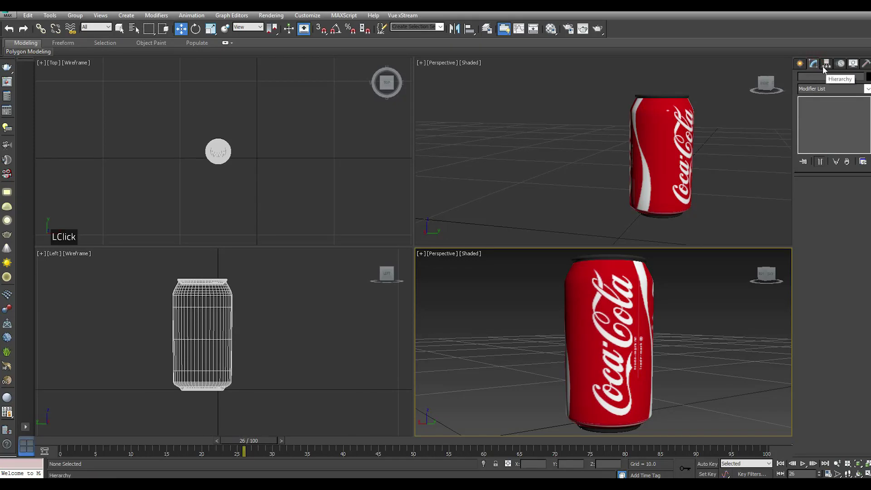
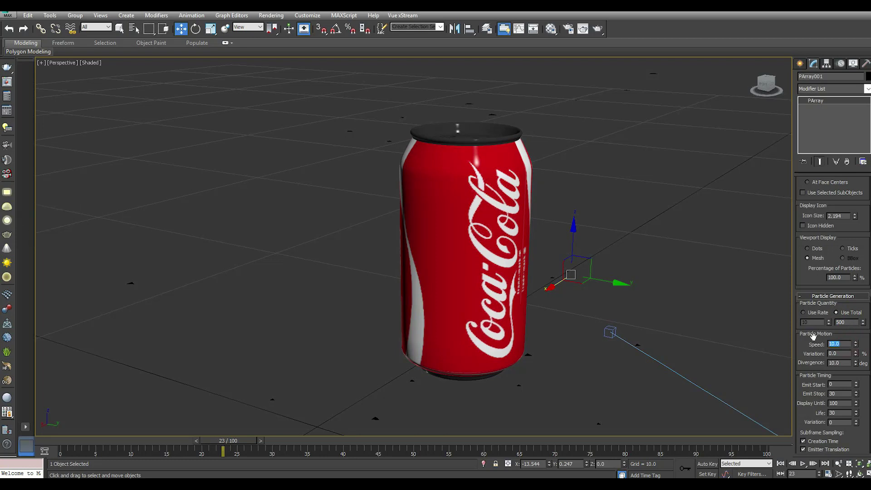
Step: Set the PArray particle speed to 0.001 and the emission stop frame to 0
key(0)
key(,)
key(BackSpace)
key(BackSpace)
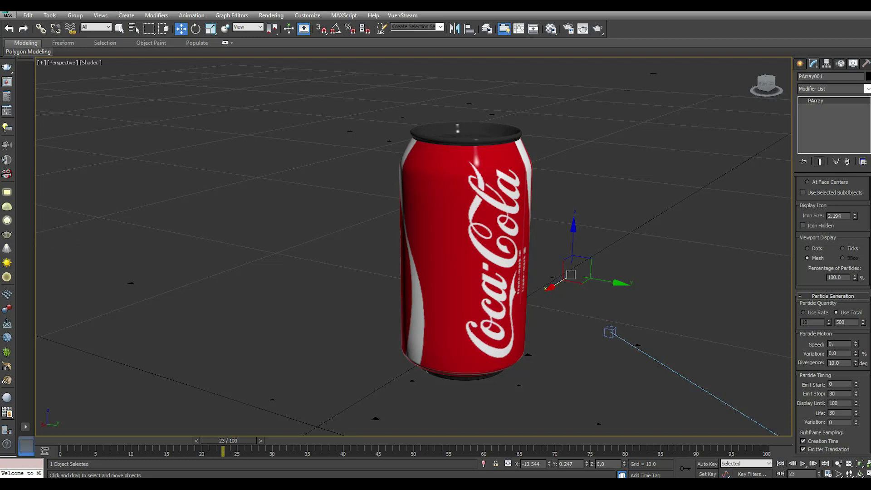
text(000000)
key(1)
key(1)
key(0)
text(00)
key(1)
key(1)
key(1)
key(1)
key(1)
key(BackSpace)
key(BackSpace)
key(BackSpace)
key(BackSpace)
key(BackSpace)
key(BackSpace)
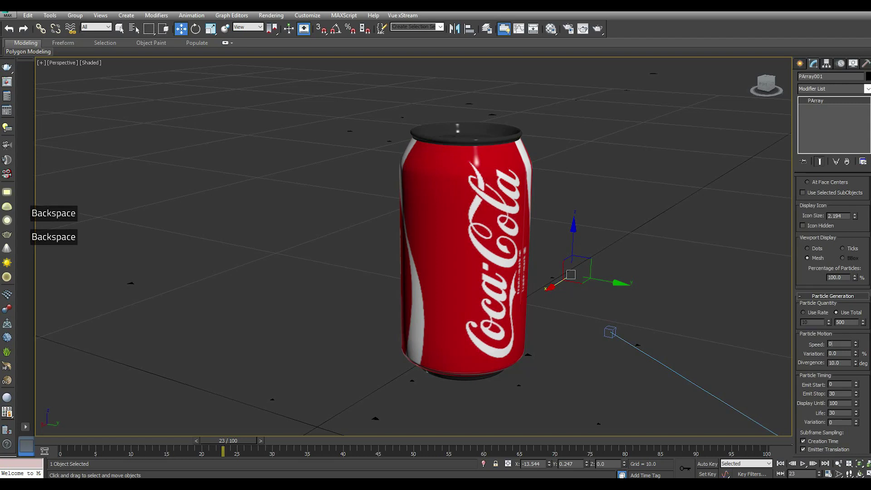
key(BackSpace)
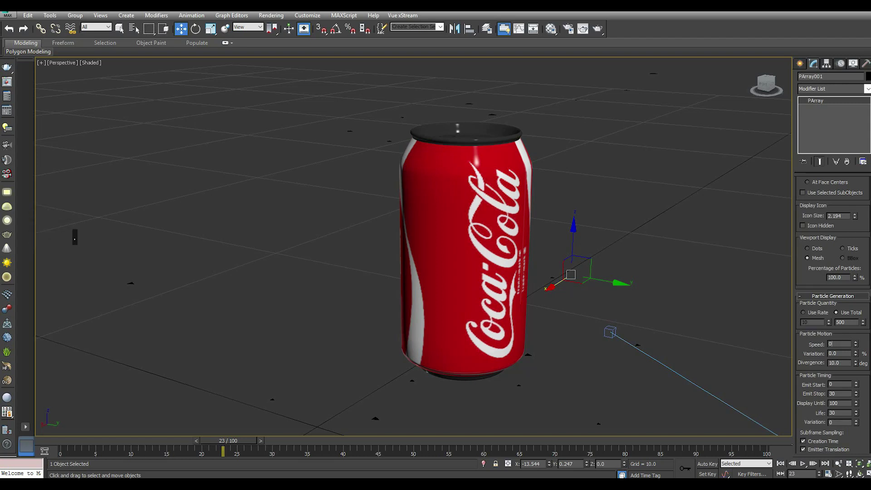
key(BackSpace)
text(00)
key(BackSpace)
text(00)
key(0)
key(1)
key(0)
key(1)
key(Return)
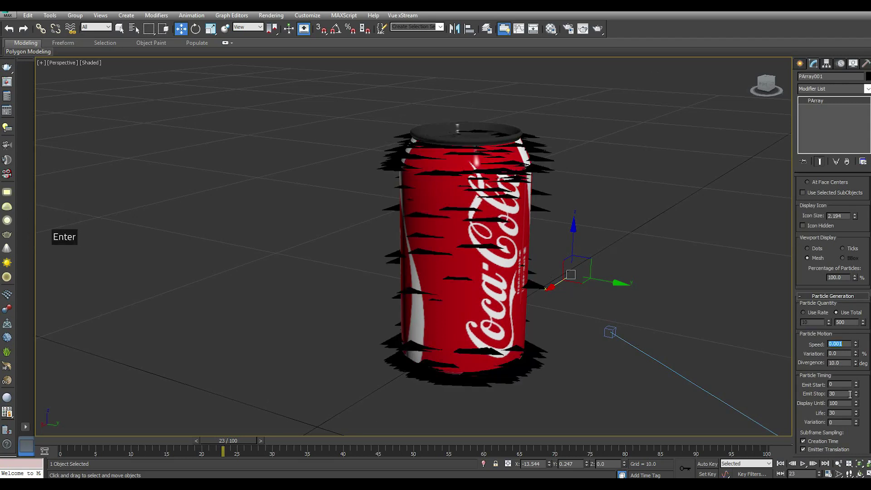
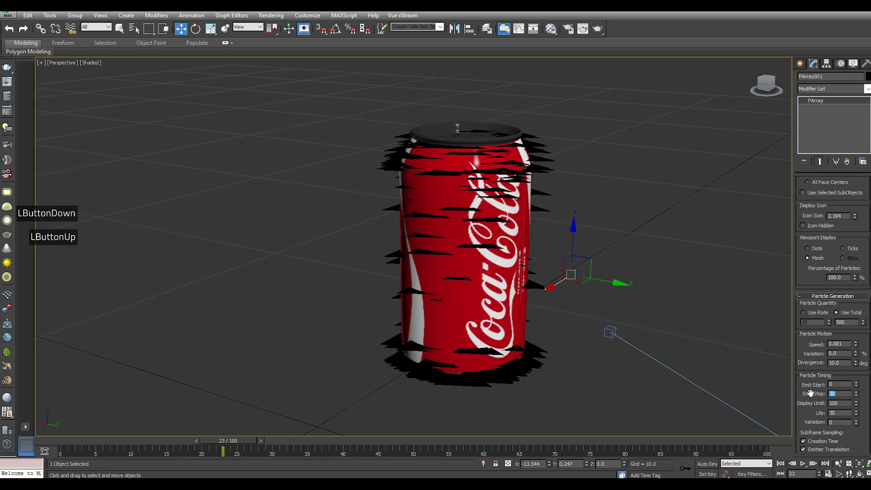
key(0)
key(Return)
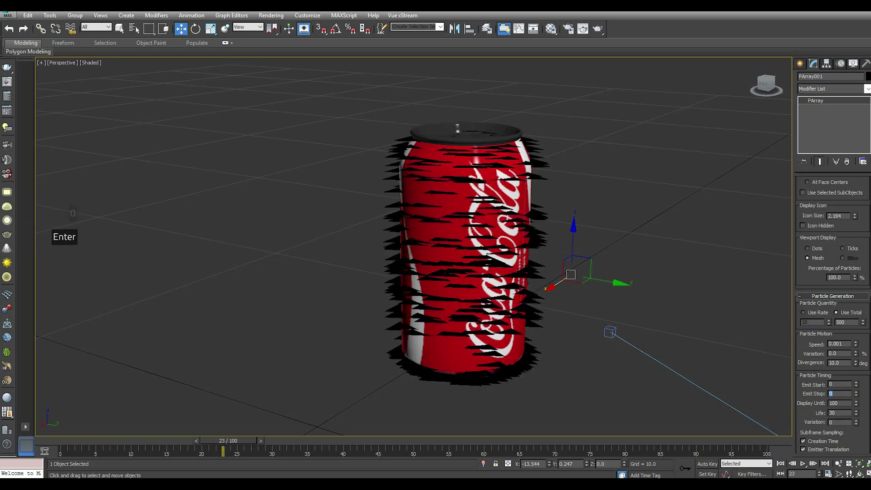
Step: Set particle Size 2.0 with 50% variation and zero grow and fade time
click(814, 413)
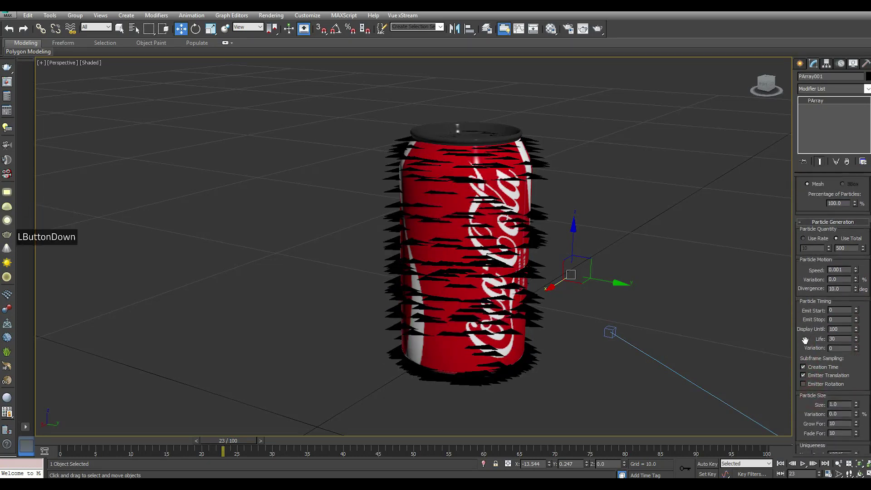
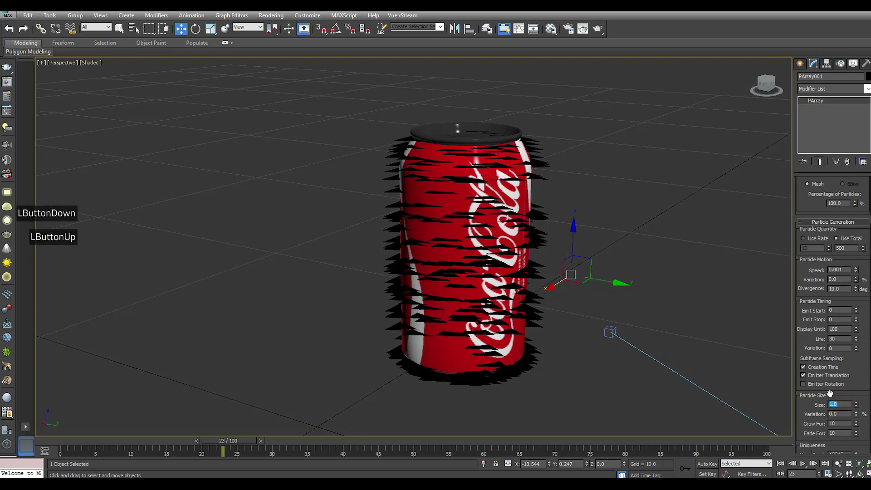
key(2)
key(Return)
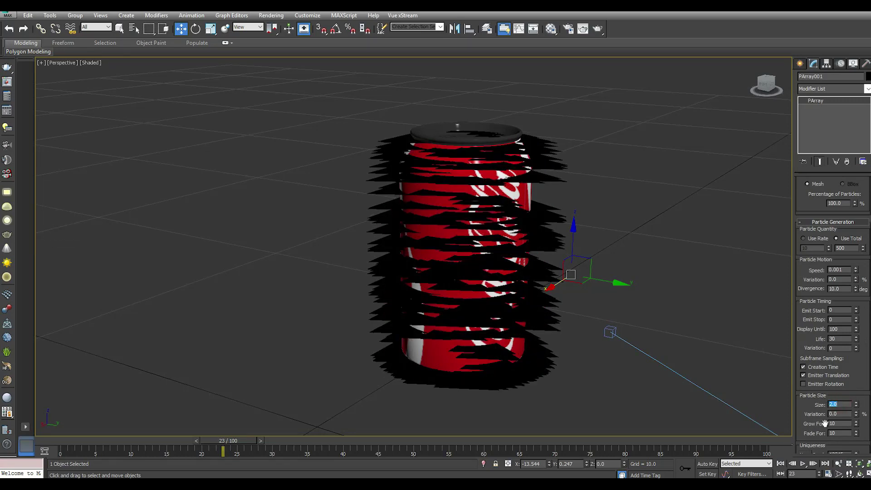
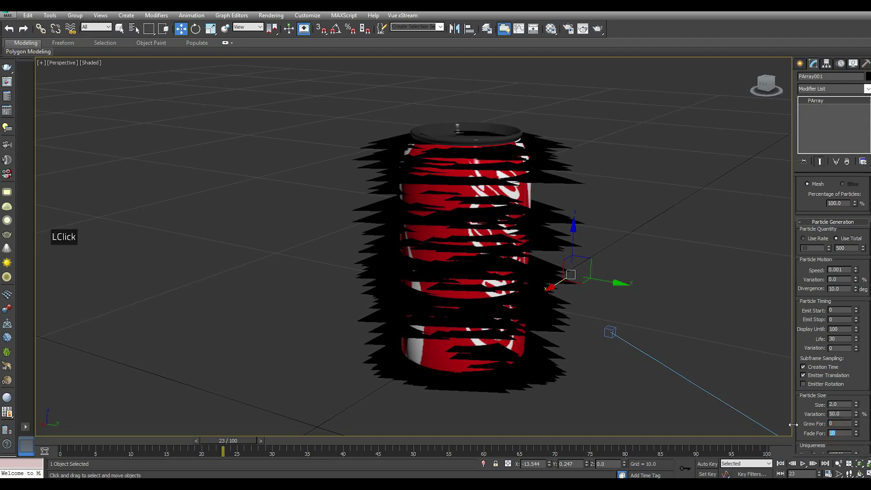
key(0)
key(Return)
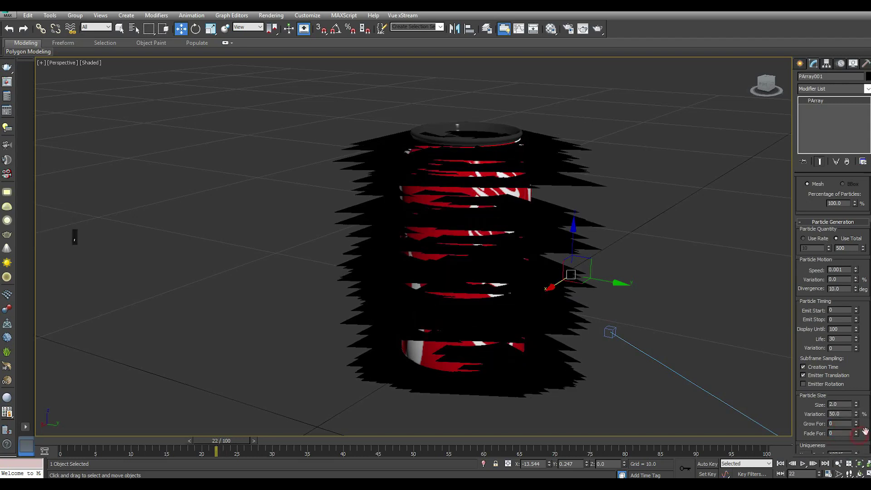
click(865, 421)
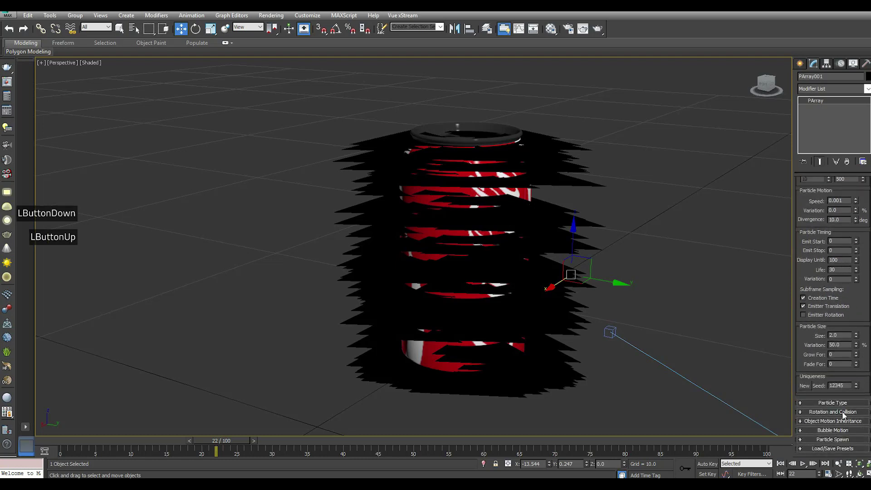
double_click(840, 402)
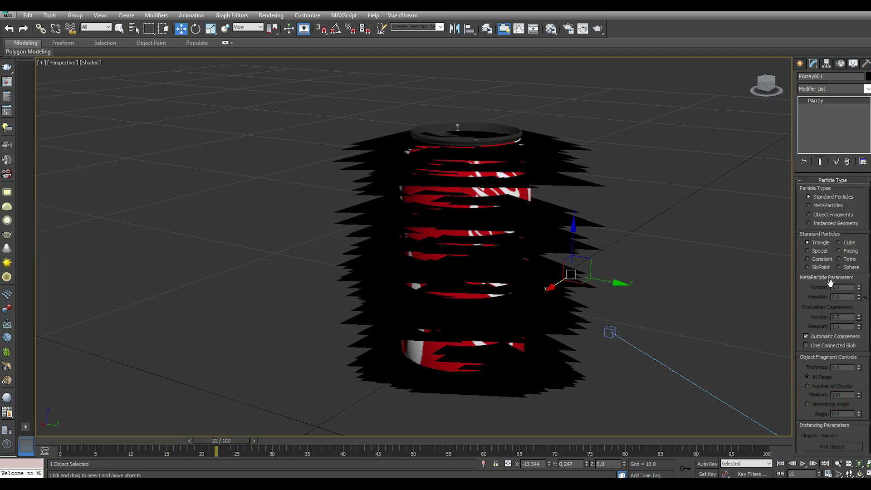
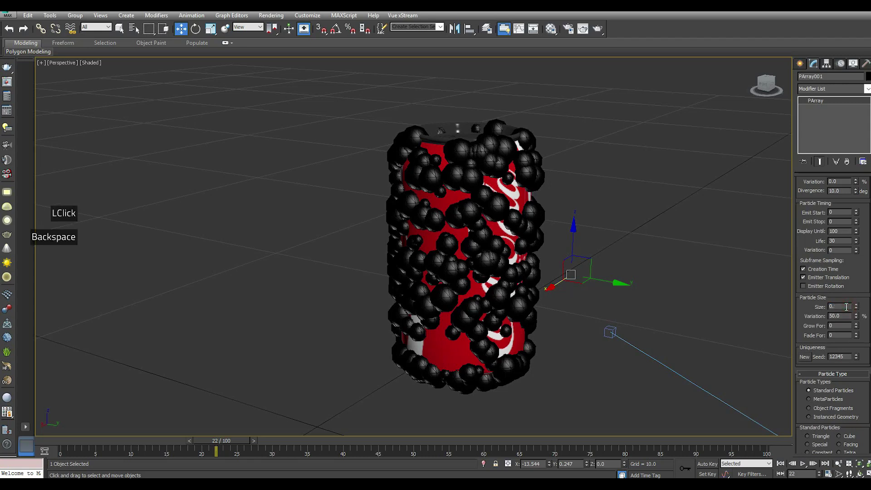
Step: Set the PArray particle size to 0.2 so 400 small spheres dot the can
key(2)
key(Return)
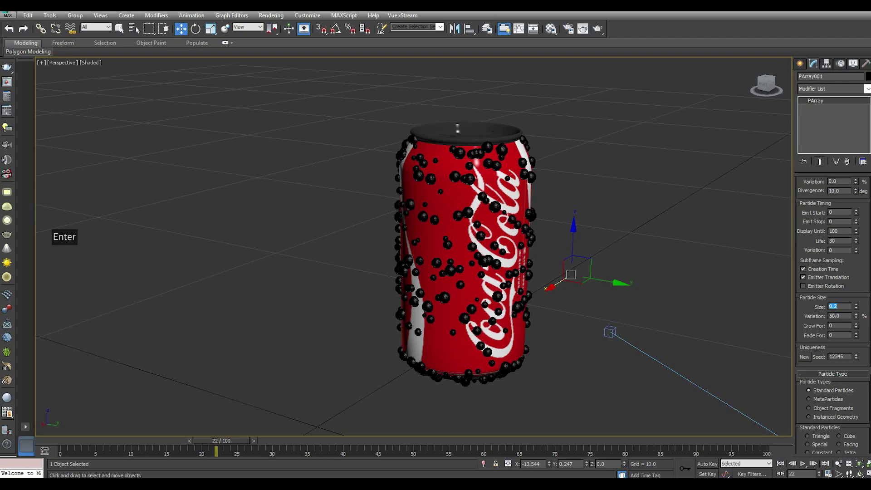
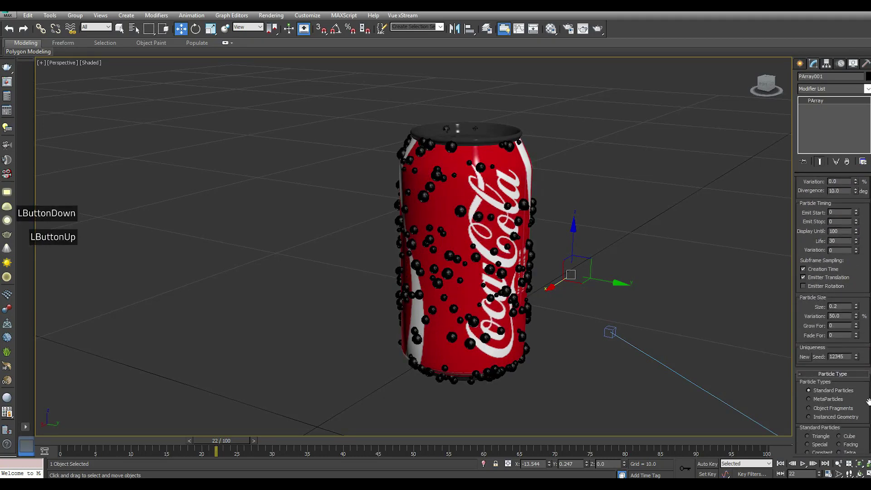
click(864, 399)
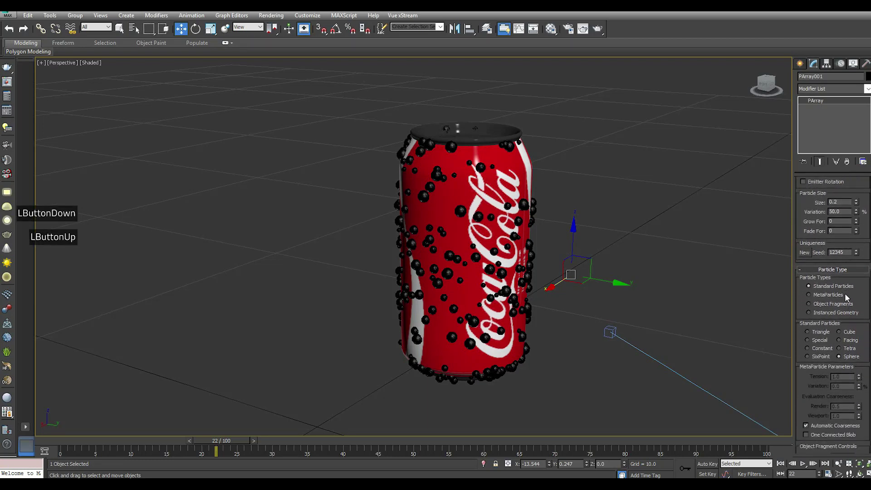
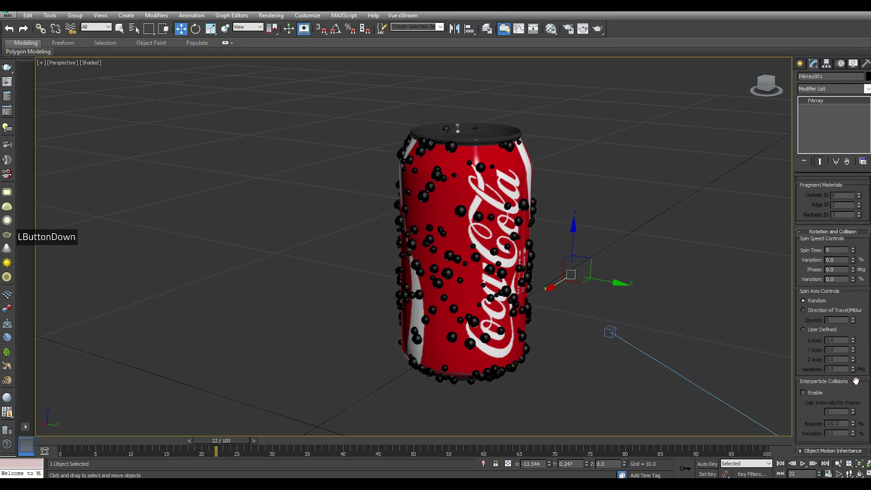
Step: Browse the remaining PArray rollouts and enter preset name 1 in Load/Save Presets
double_click(832, 426)
scroll(down, 3)
scroll(down, 3)
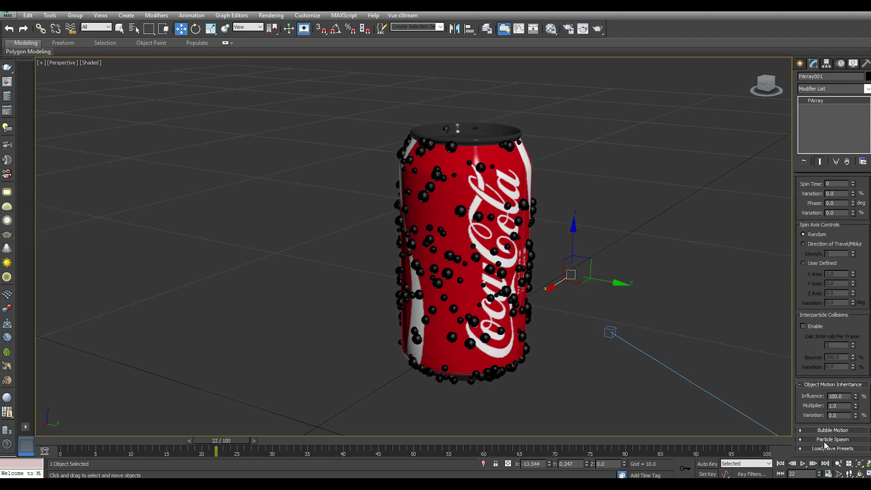
click(827, 446)
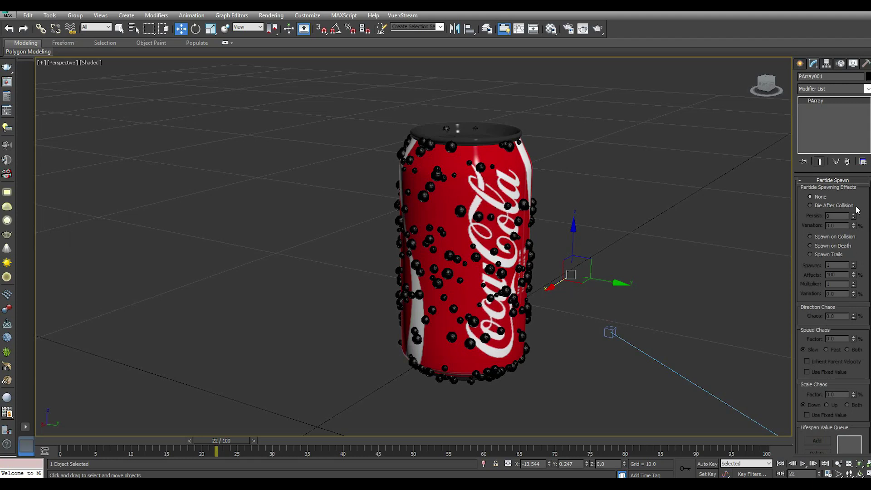
click(842, 185)
scroll(down, 3)
click(847, 450)
scroll(down, 3)
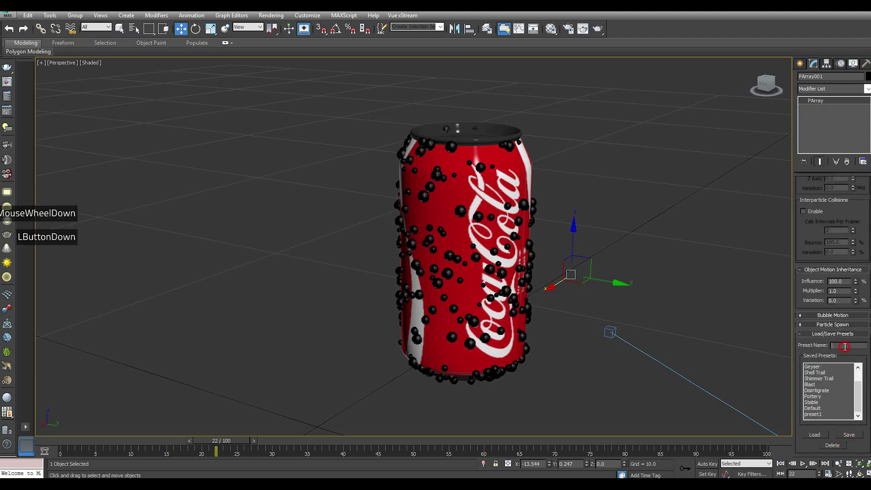
key(1)
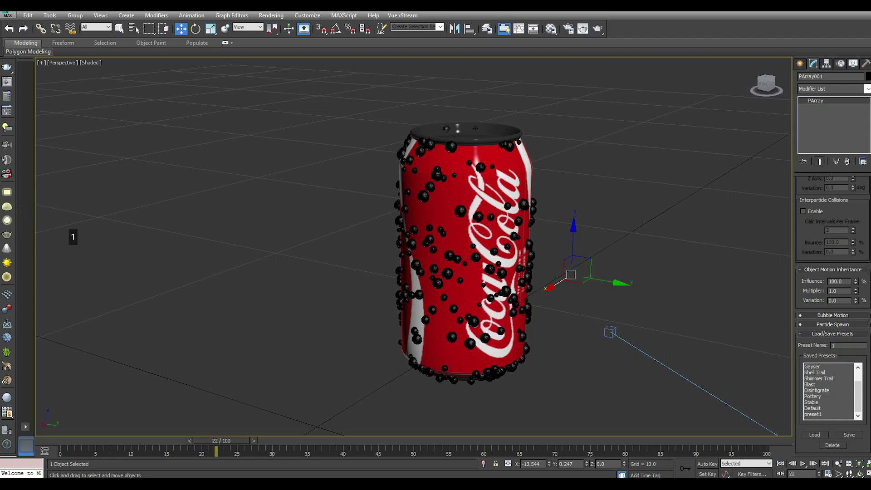
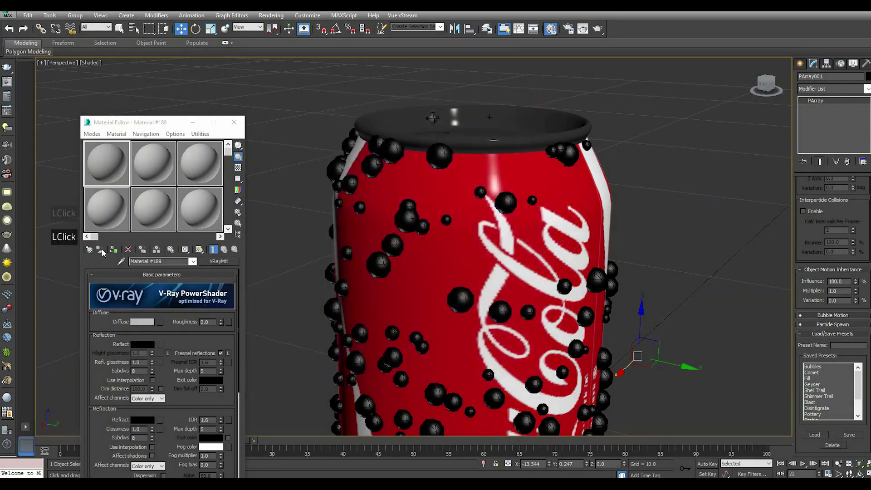
Step: Assign a V-Ray PowerShader to the PArray with white Reflect and Refract colours
click(111, 248)
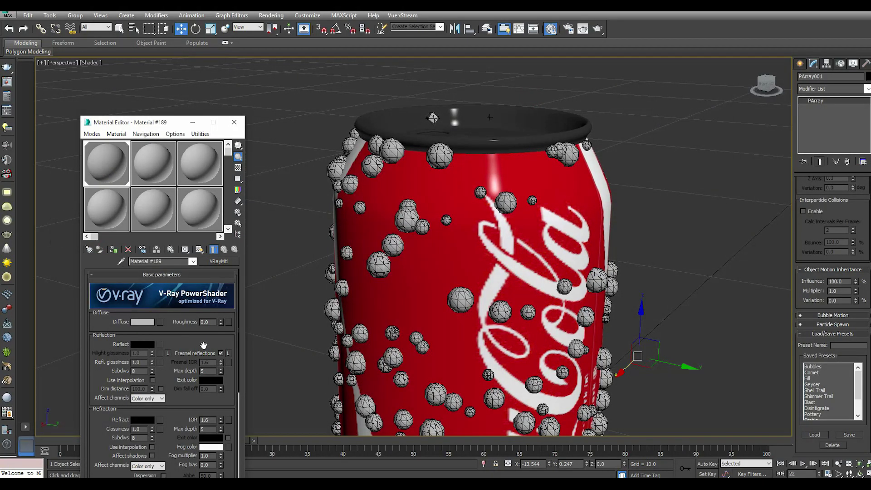
click(144, 347)
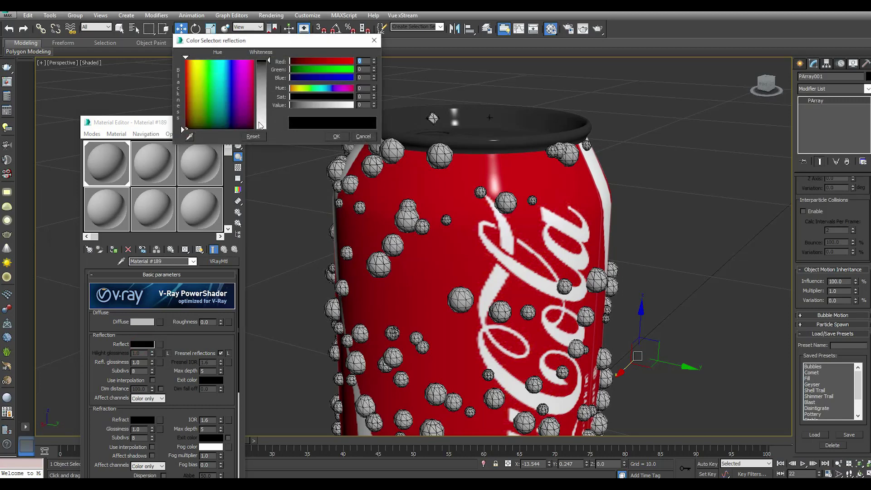
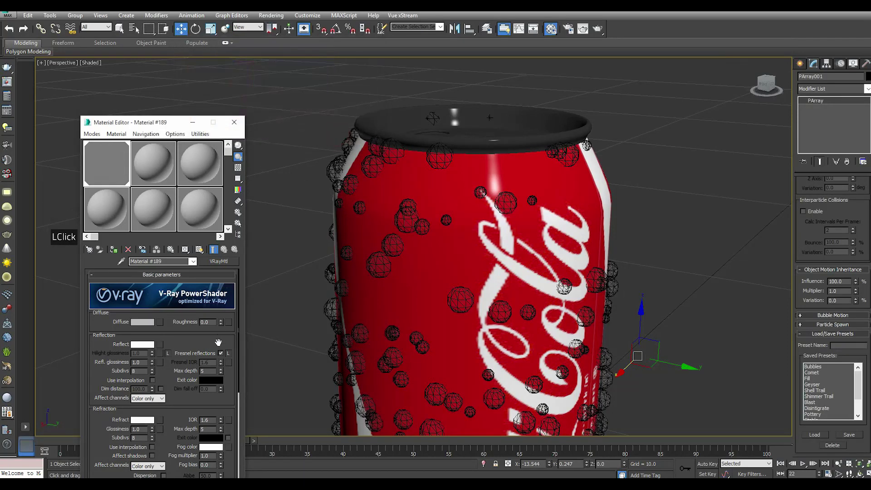
click(228, 357)
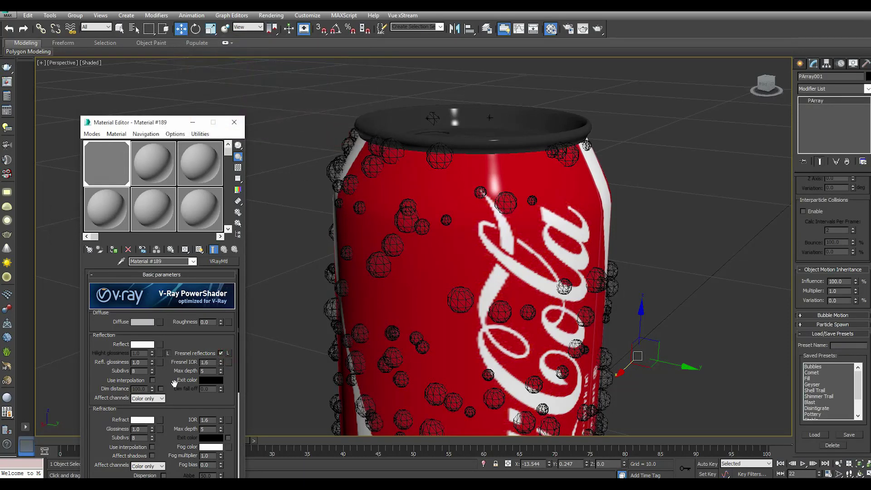
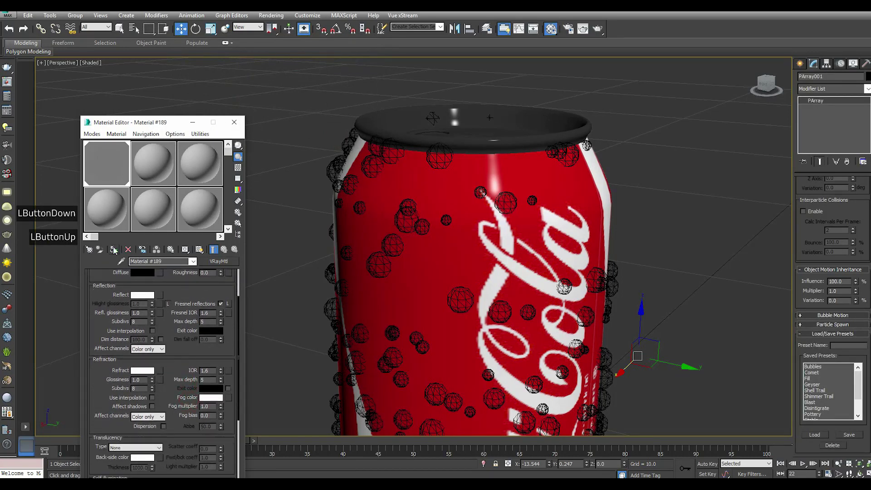
double_click(115, 249)
click(202, 253)
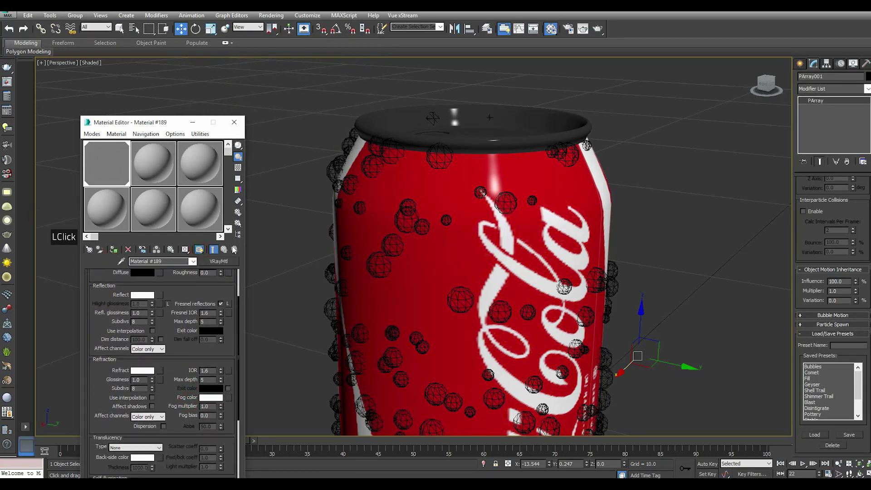
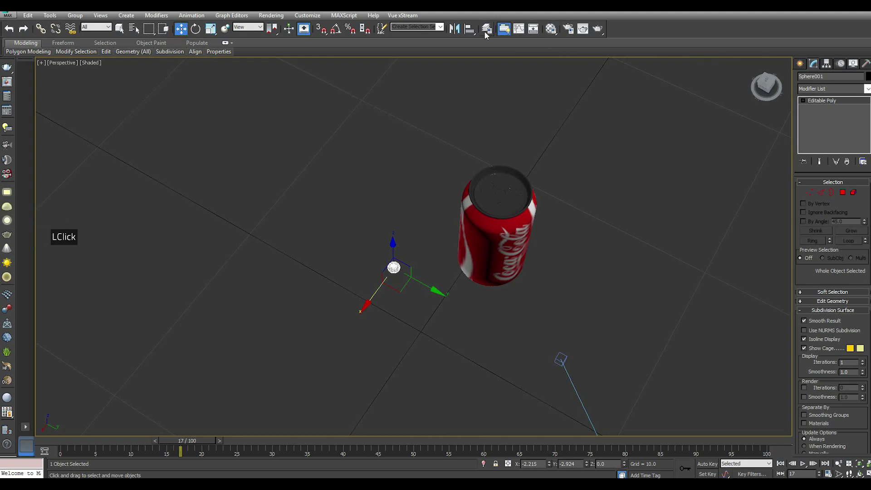
Step: Select the PArray from Scene Explorer and set its Instanced Geometry to Sphere001
click(487, 35)
click(218, 93)
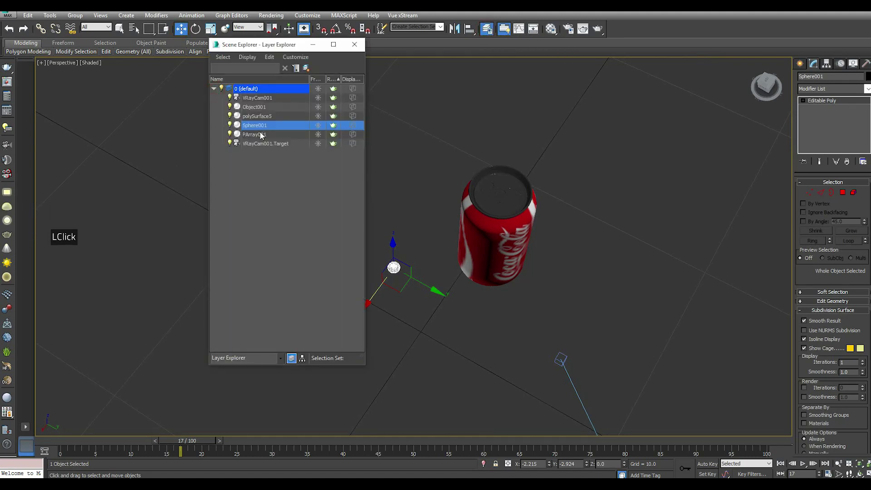
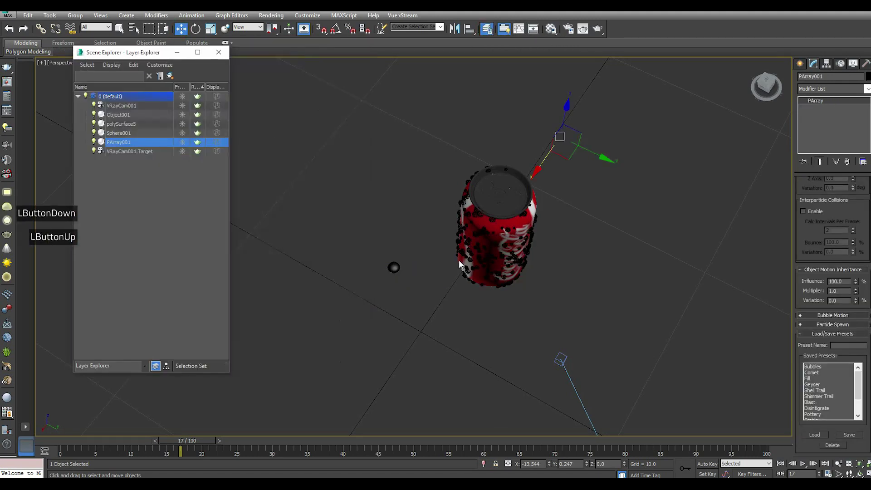
scroll(up, 3)
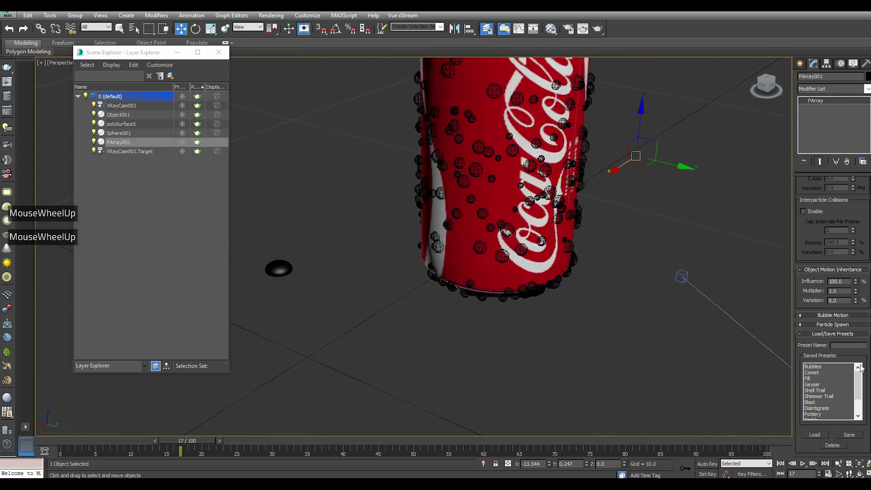
click(841, 338)
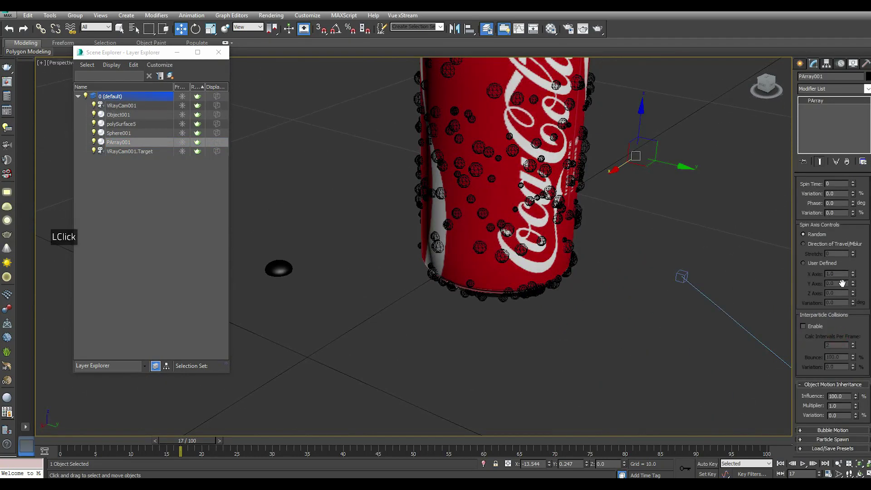
scroll(up, 3)
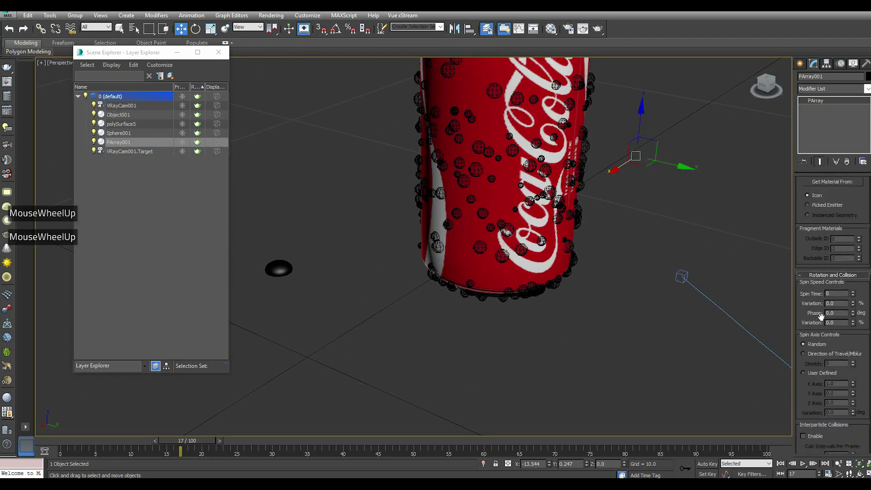
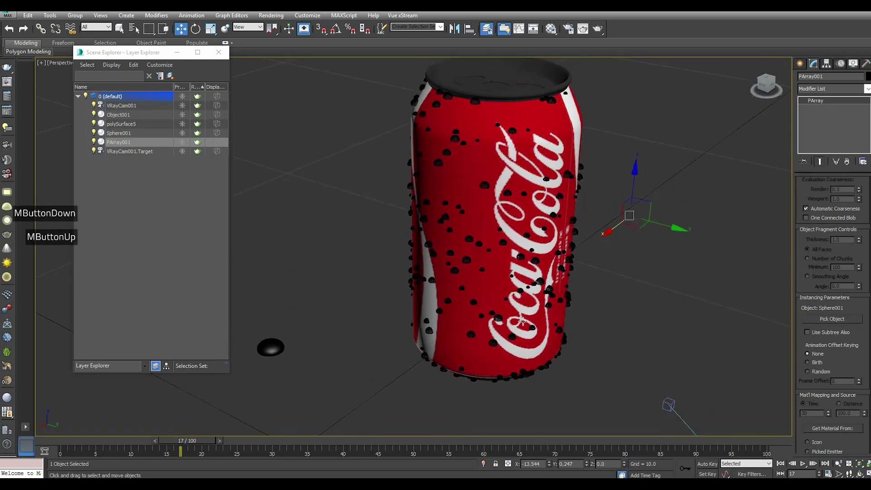
scroll(up, 3)
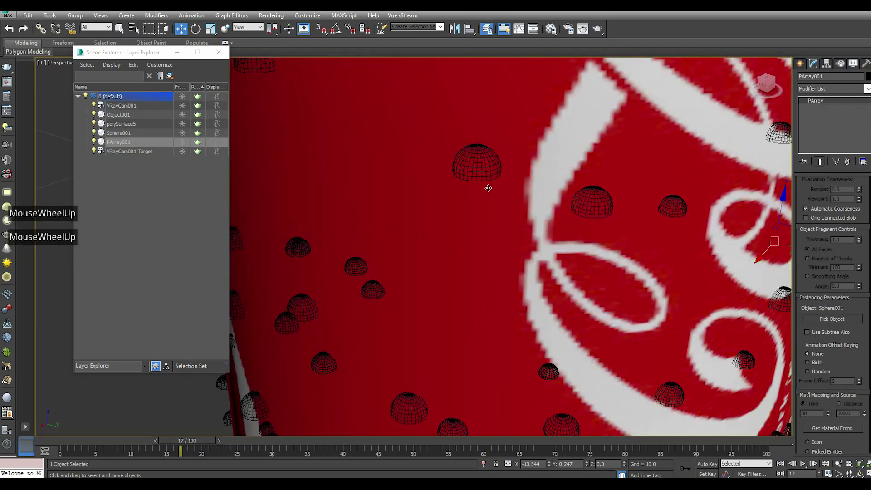
Step: Set Spin Axis to Direction of Travel/Mblur and enter preset name 2 in Load/Save Presets
scroll(down, 3)
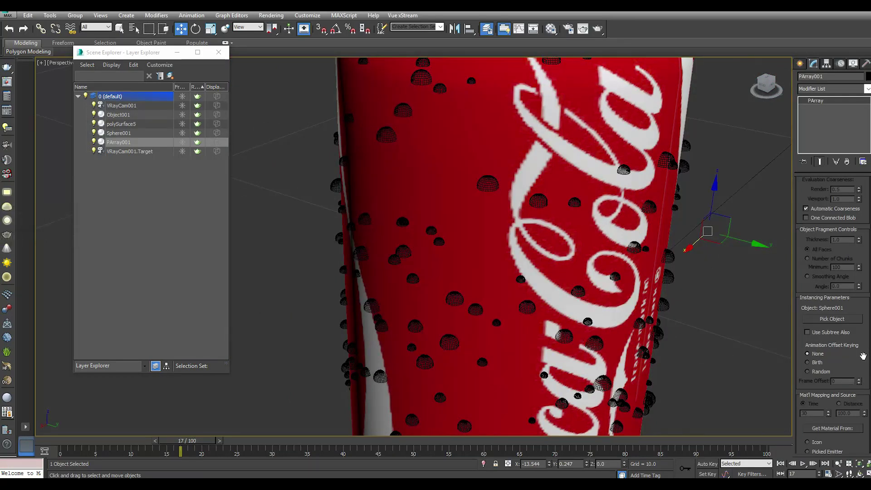
scroll(down, 3)
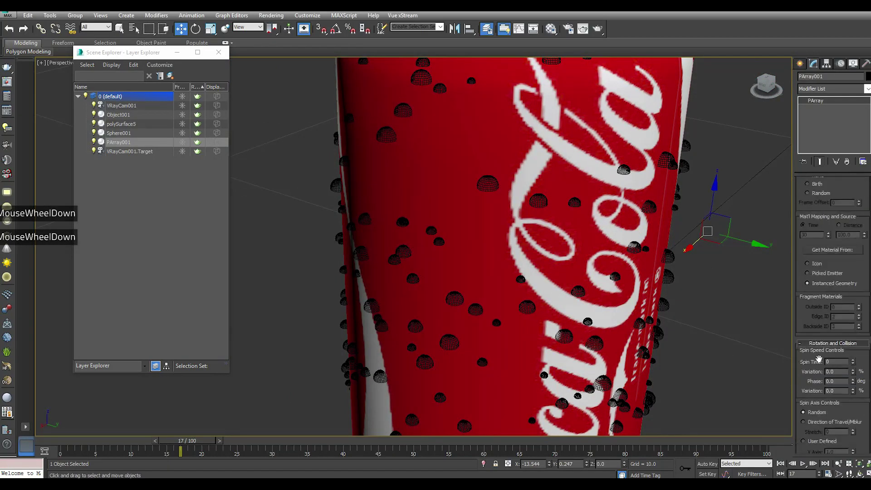
click(811, 410)
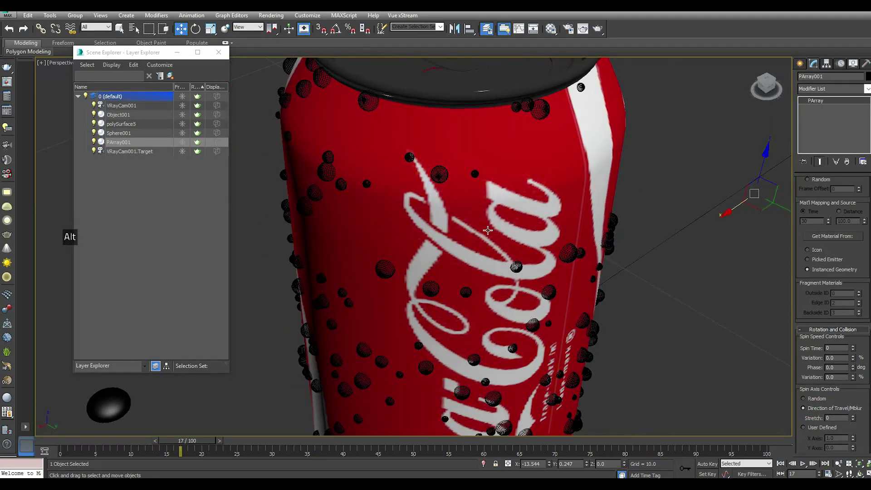
scroll(down, 3)
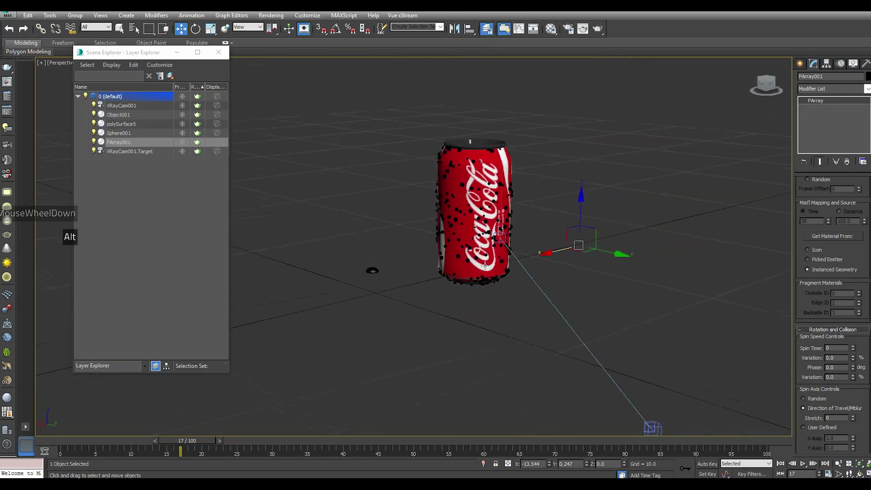
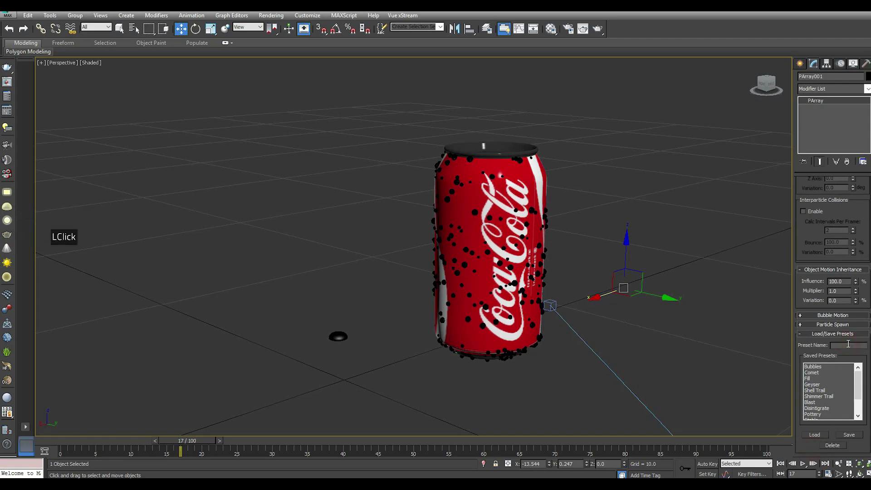
key(2)
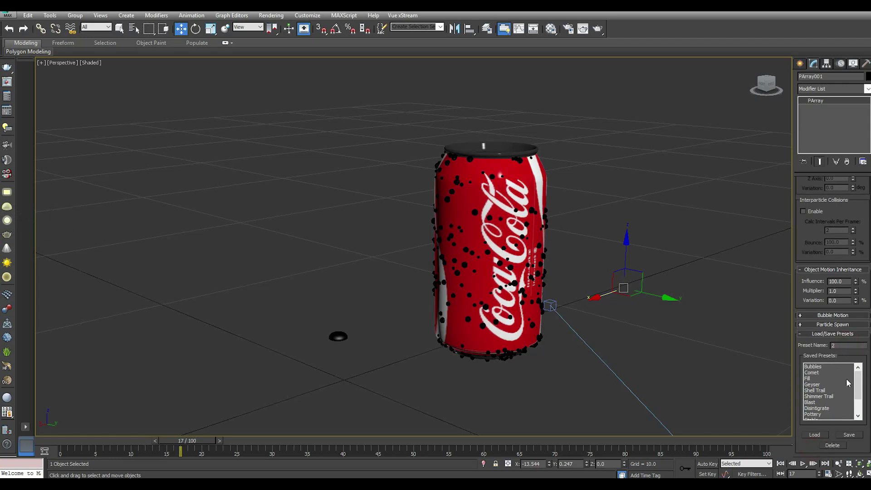
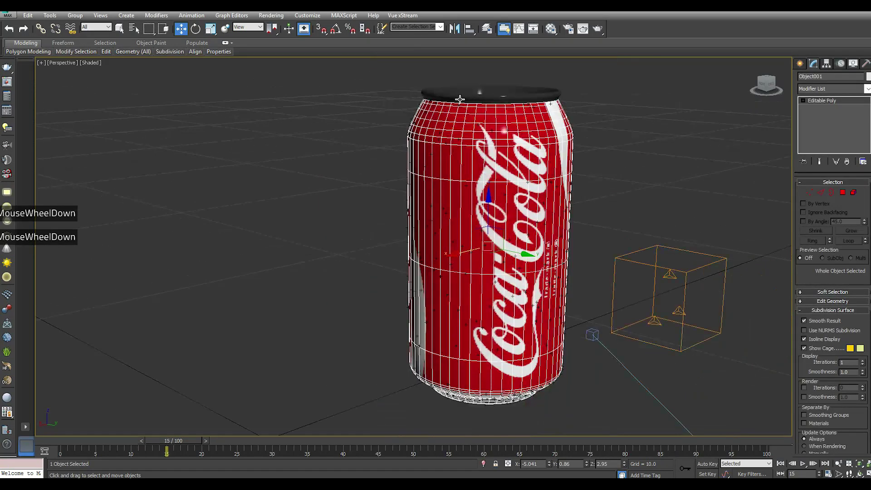
Step: Select PArray001 from layer 0 in Scene Explorer and move the time slider to frame 25
click(176, 444)
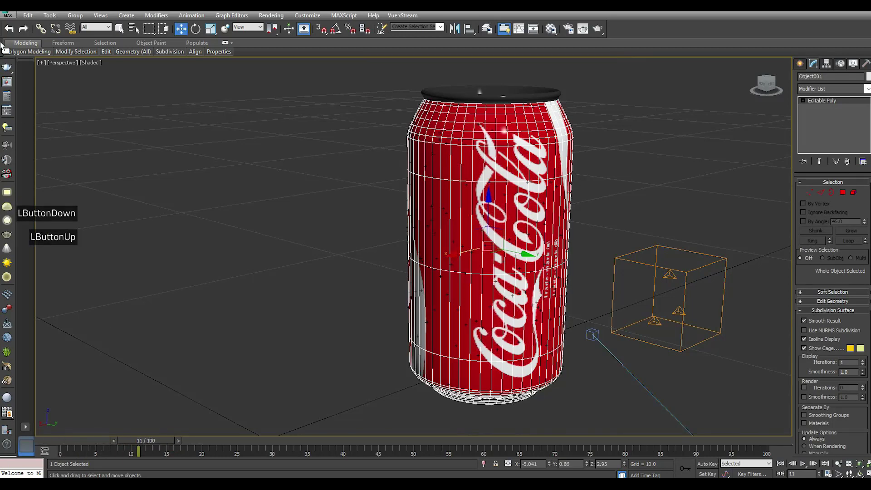
click(493, 34)
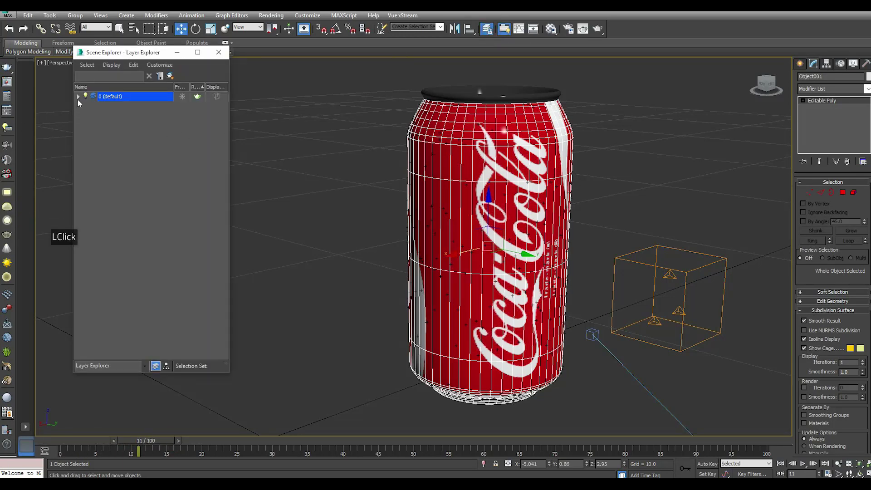
click(83, 102)
double_click(126, 137)
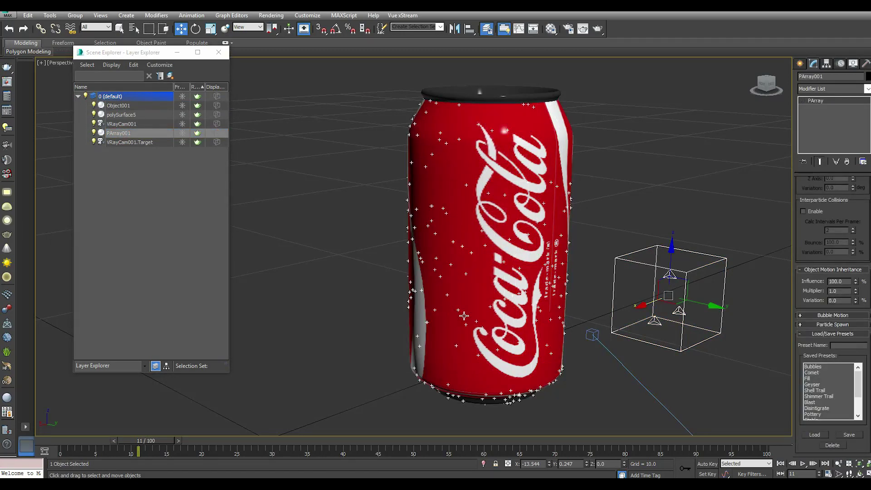
click(155, 444)
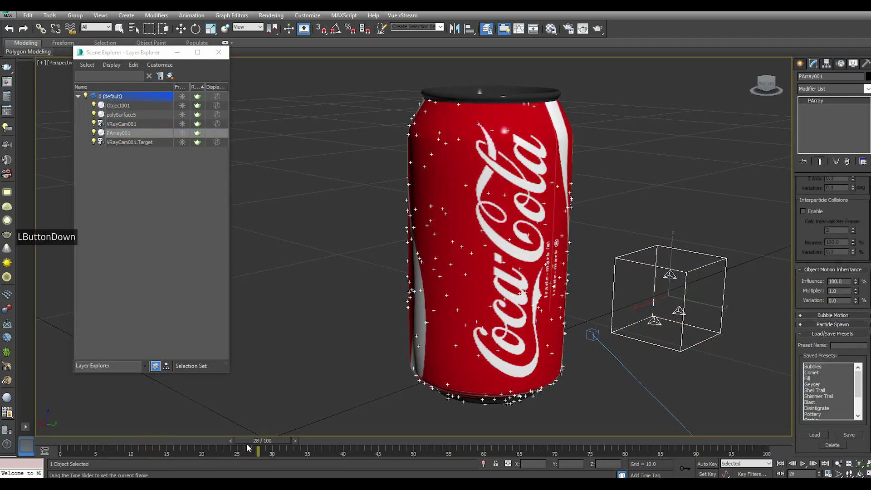
click(15, 30)
double_click(15, 30)
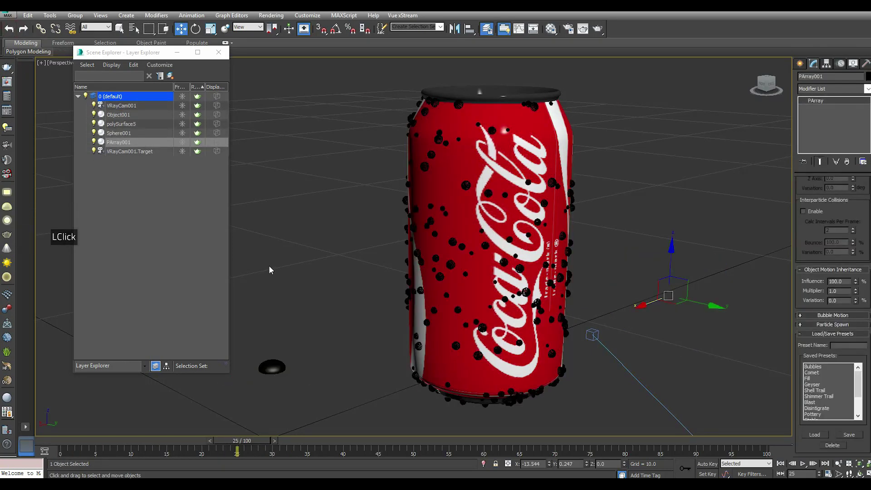
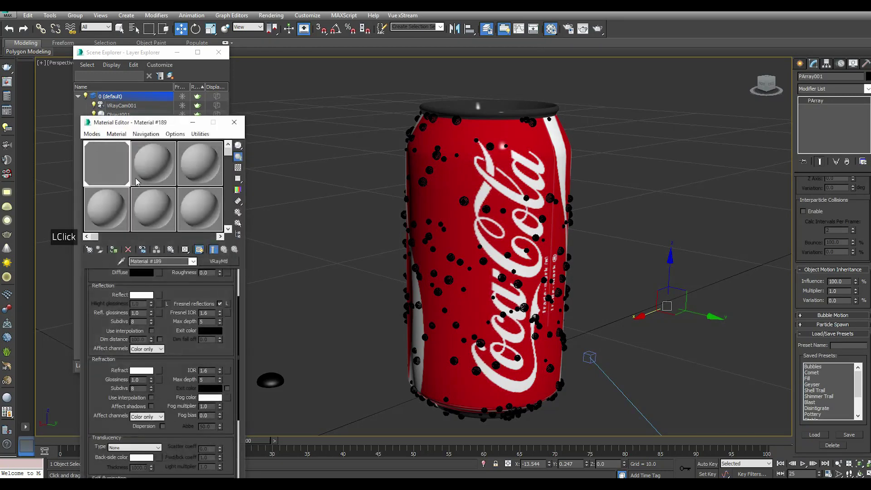
Step: Set the V-Ray PowerShader's Refract colour to white in the Material Editor
click(176, 300)
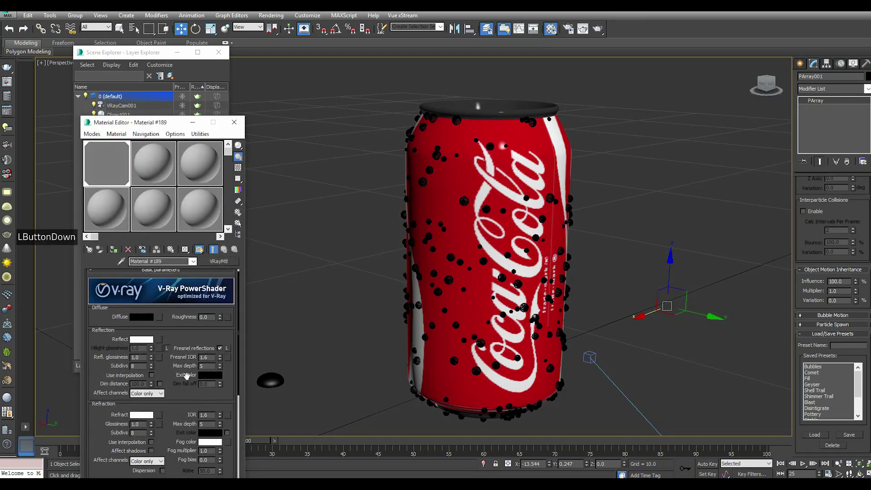
click(118, 252)
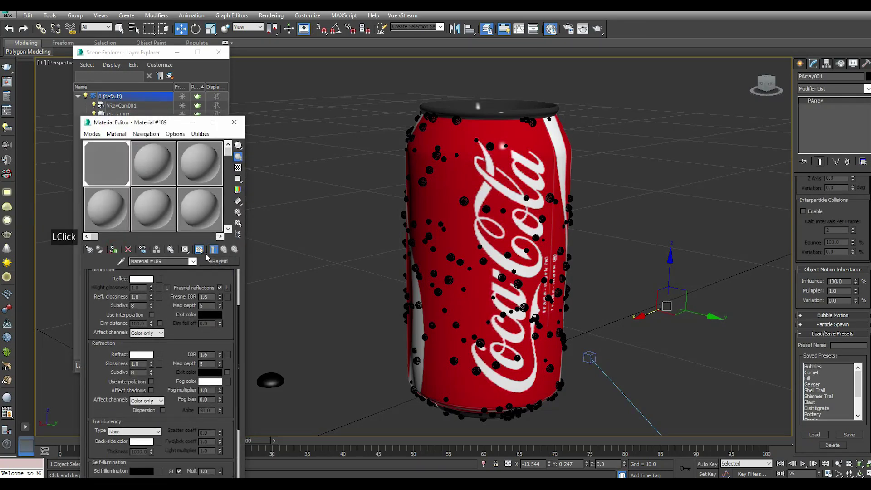
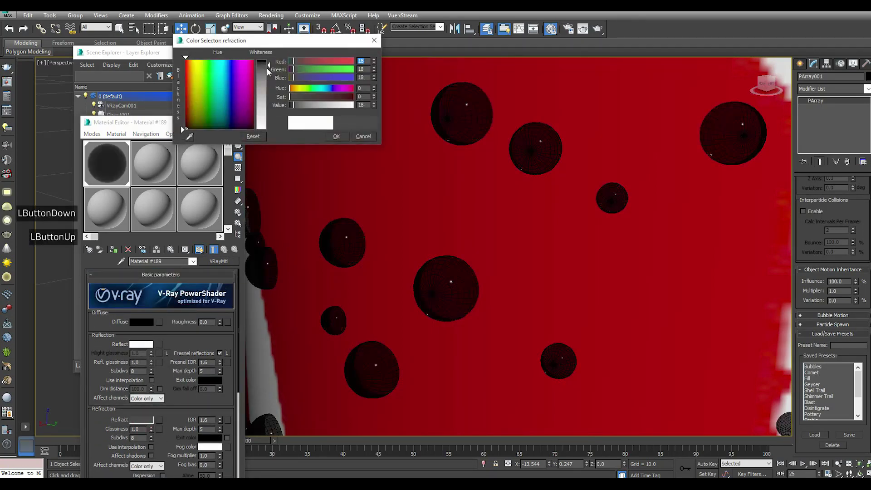
click(364, 139)
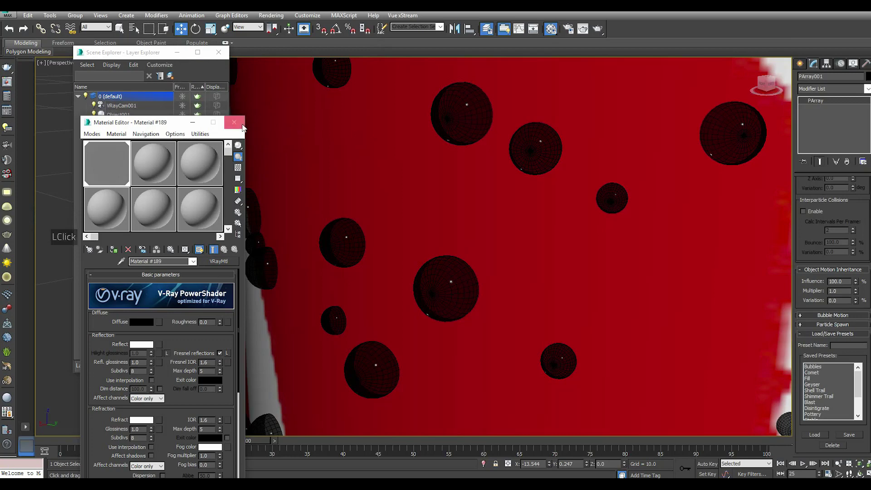
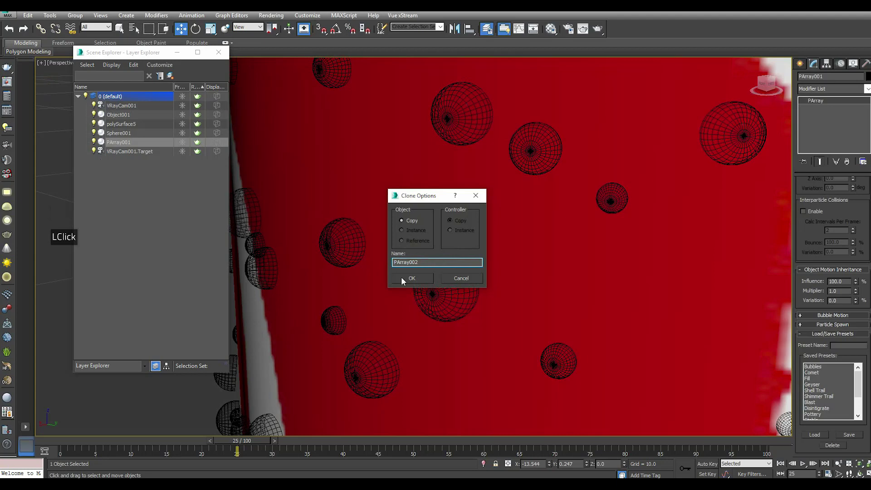
Step: Create the copy PArray002 and set its particle size to 0.2 with variation 30
click(417, 281)
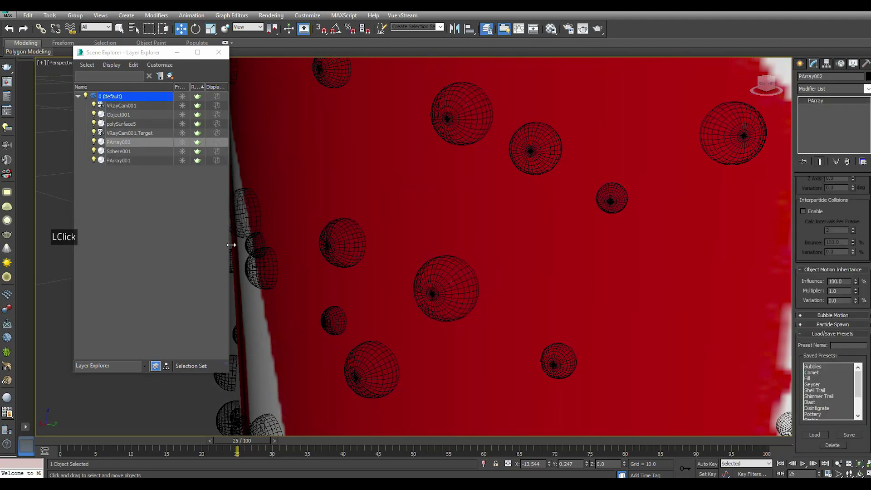
click(222, 60)
scroll(down, 3)
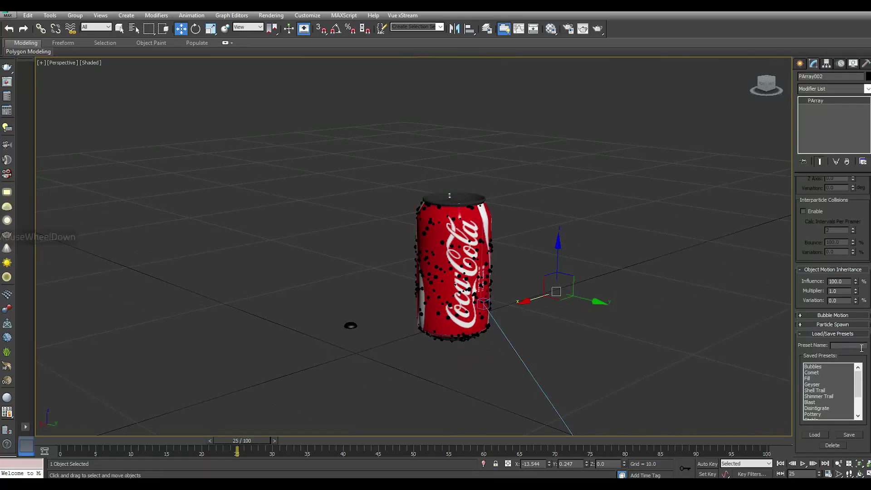
click(846, 340)
click(844, 336)
click(854, 328)
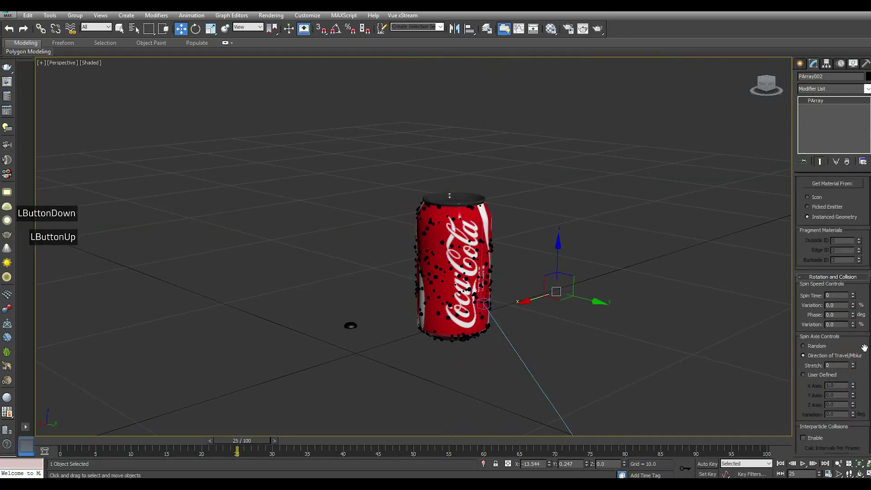
click(862, 372)
click(860, 338)
Step: Switch PArray002's particle type to MetaParticles so it scatters small blobs over the can
scroll(up, 3)
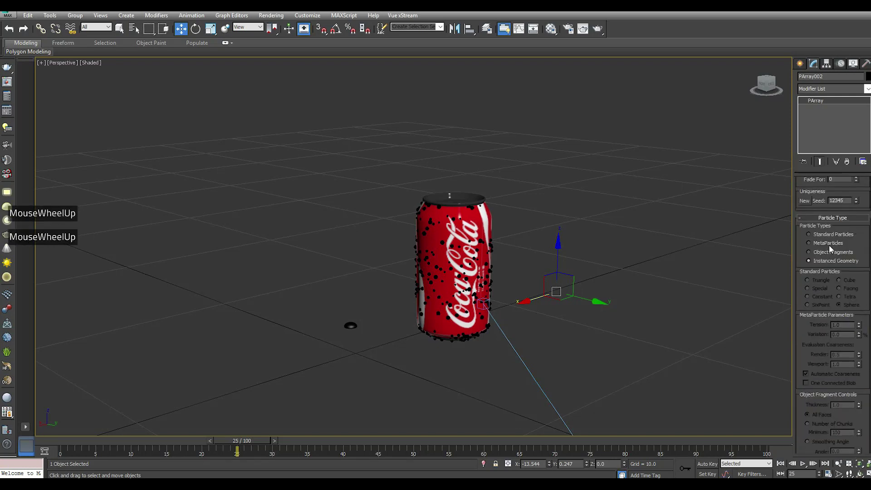
click(830, 246)
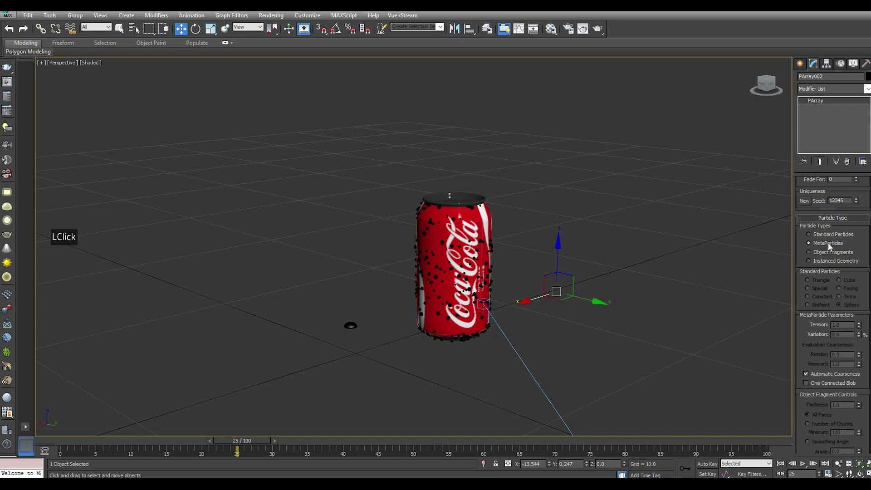
scroll(up, 3)
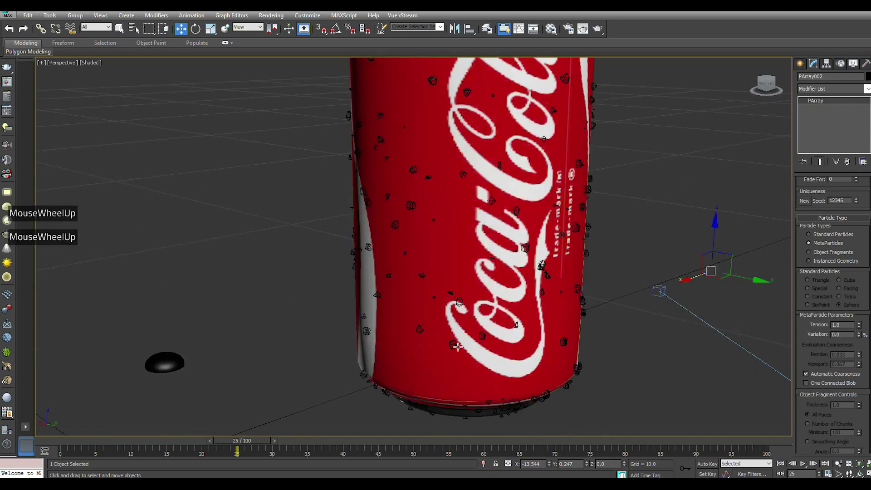
scroll(down, 3)
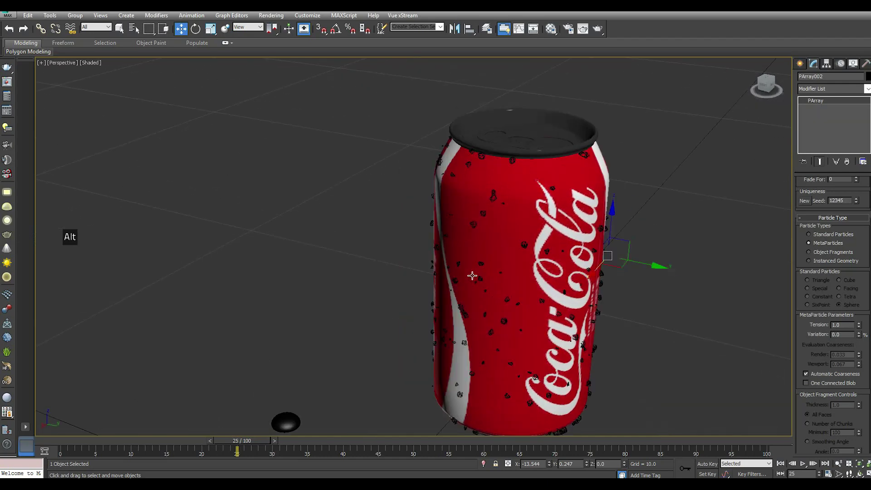
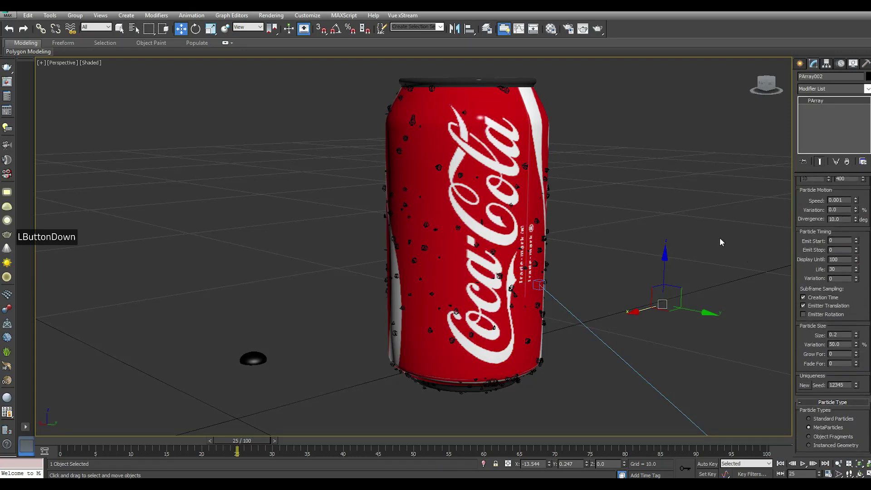
Step: Reopen the bubble material settings and close the Material Editor
click(552, 32)
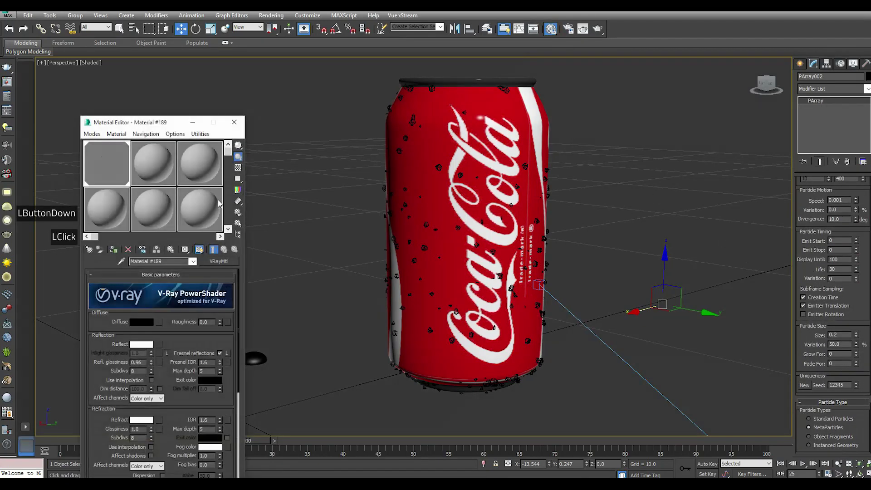
click(116, 253)
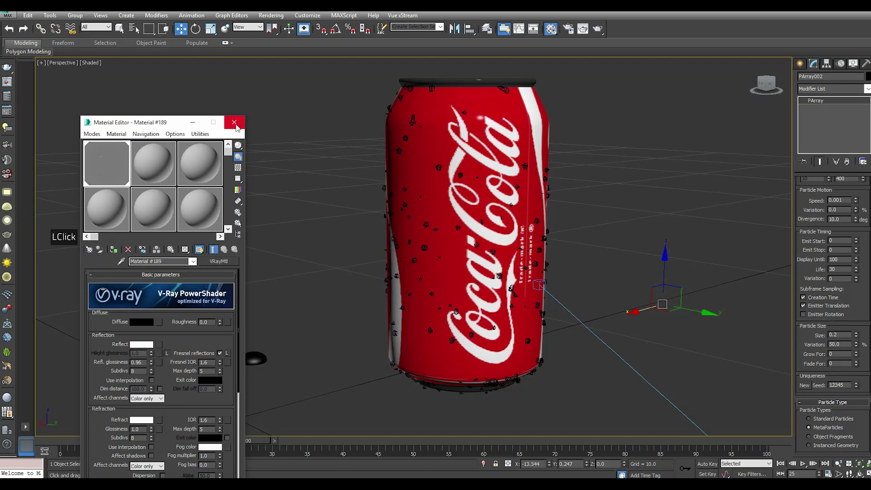
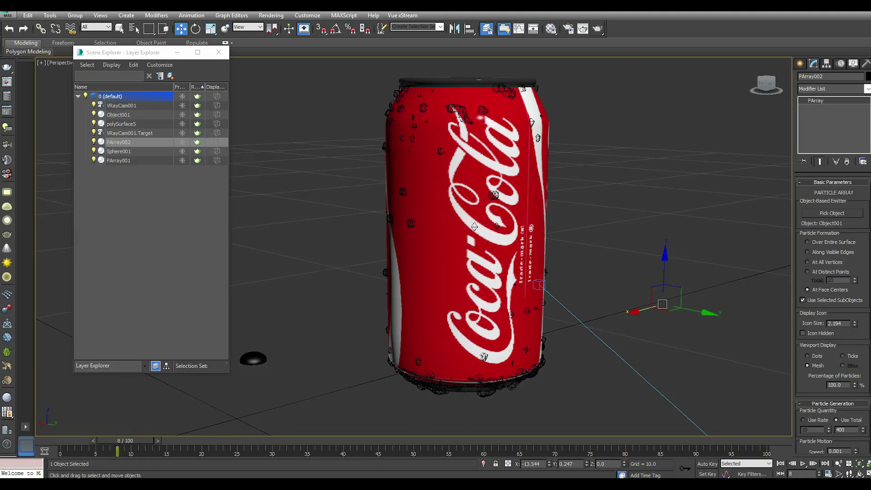
Step: Keep emission At Face Centers after trying At All Vertices, undo the hide, and start Tools > Snapshot
click(820, 266)
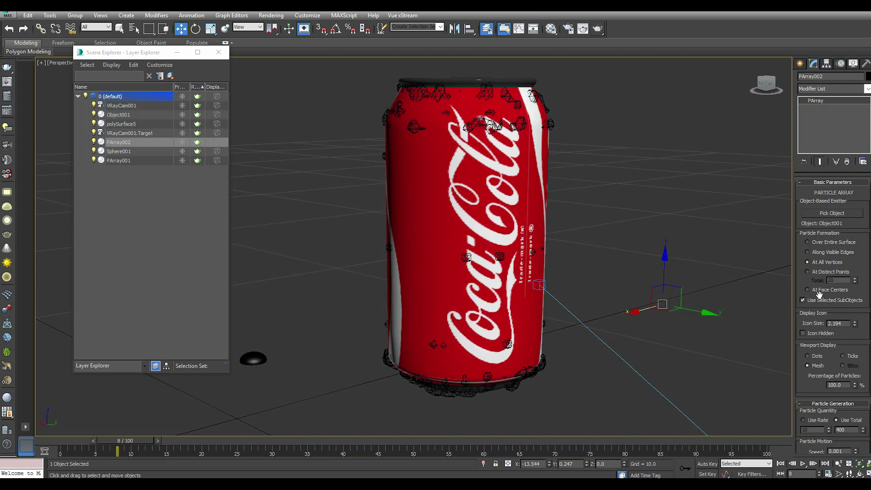
click(820, 294)
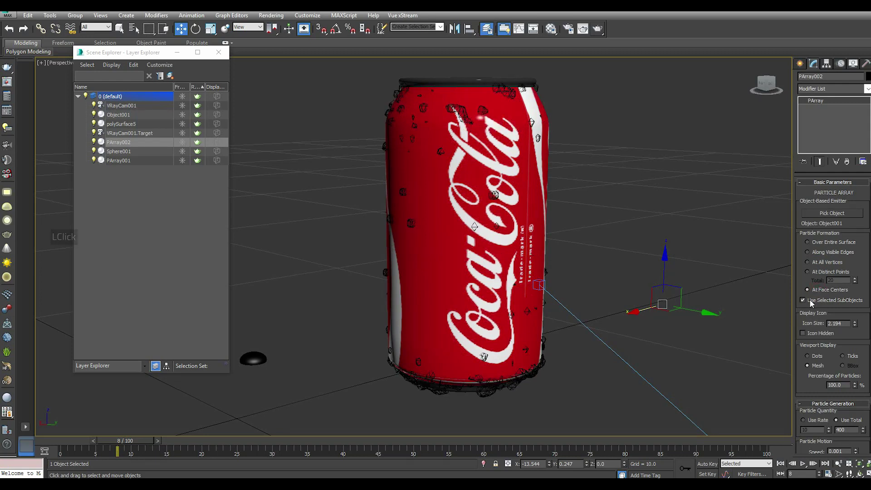
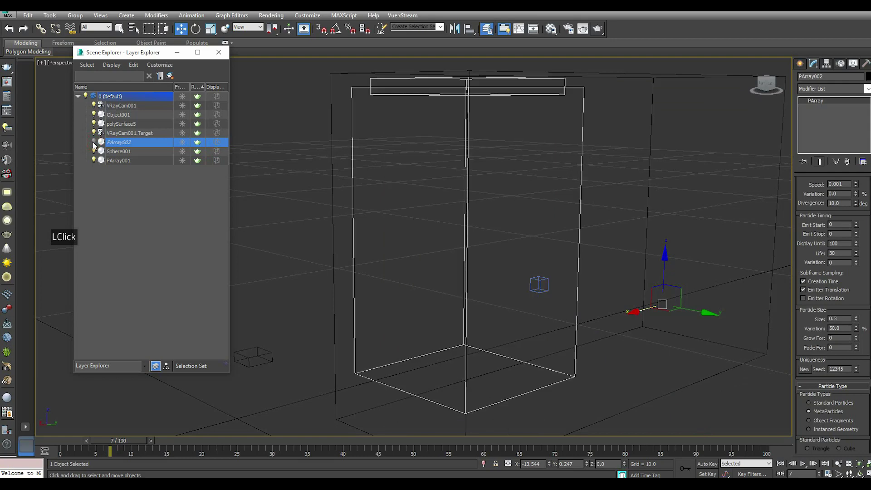
click(95, 146)
click(114, 146)
click(34, 19)
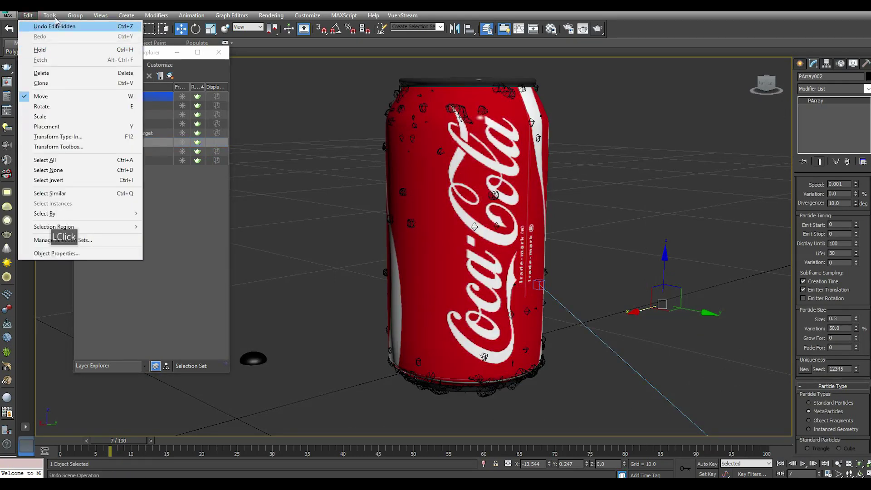
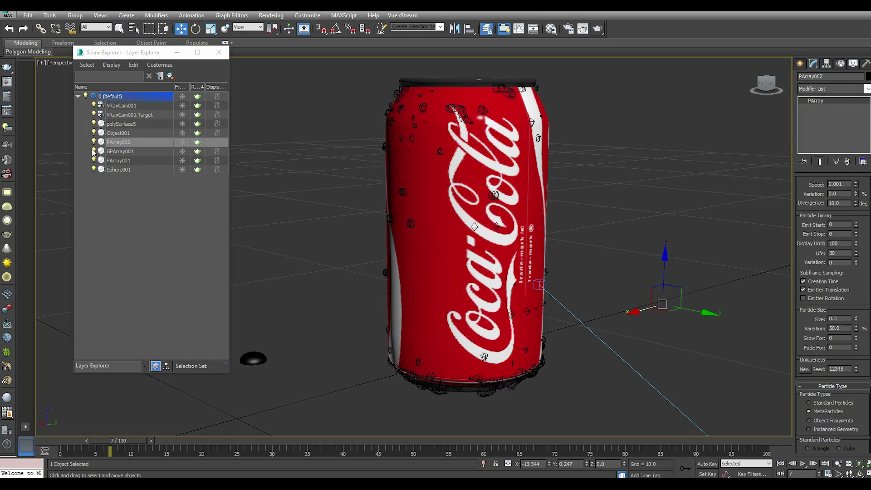
Step: Delete PArray002, select the snapshot mesh GPArray001 and bring up the Material Editor for it
click(116, 147)
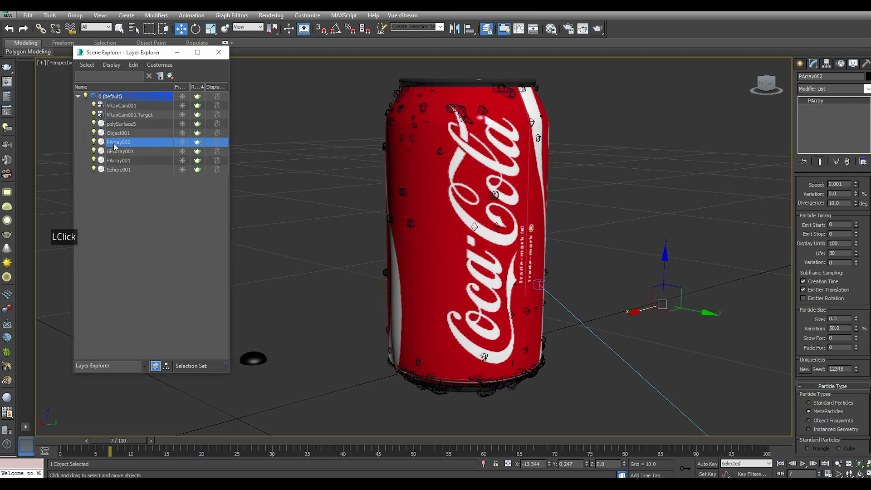
key(Delete)
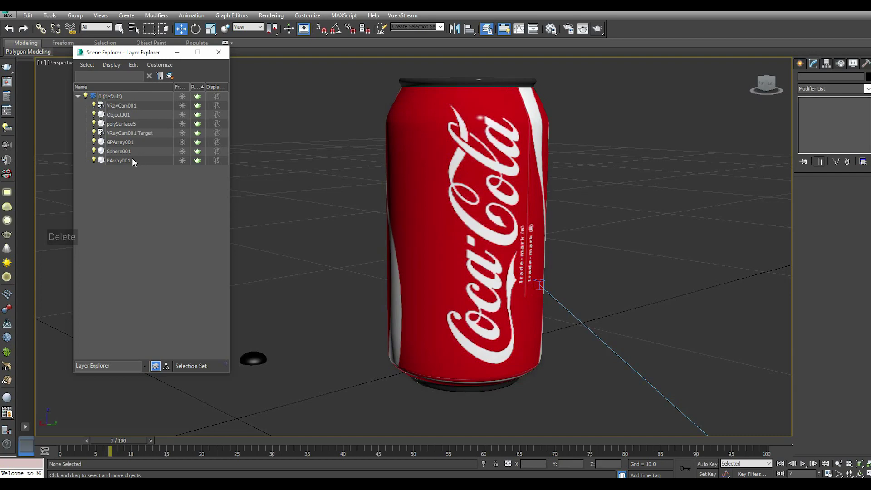
click(120, 146)
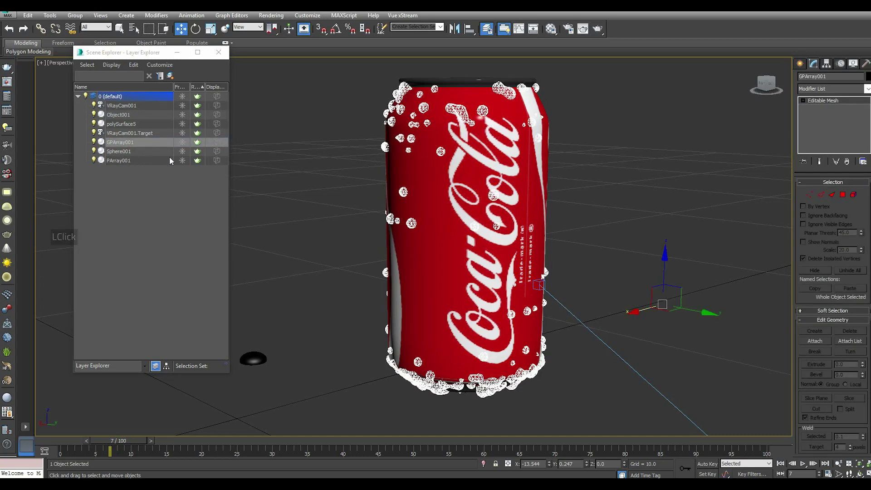
click(553, 33)
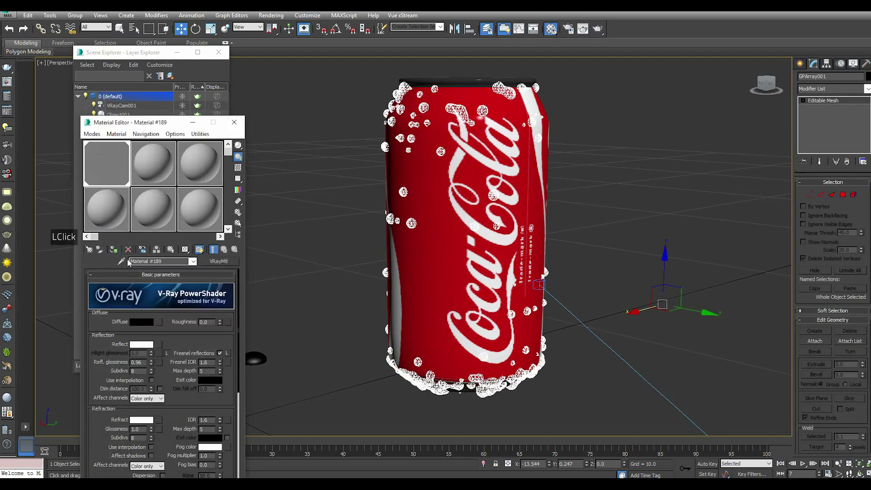
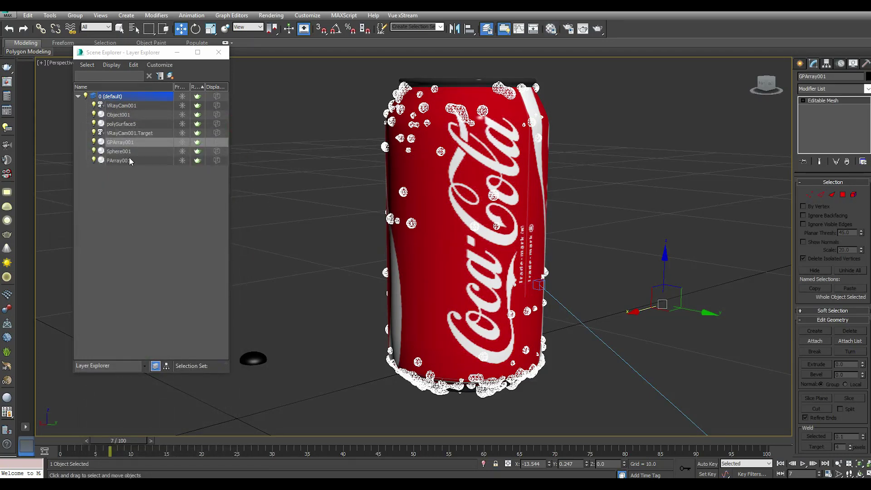
Step: Snapshot PArray001 into a mesh copy, GPArray002, via Tools > Snapshot
click(123, 163)
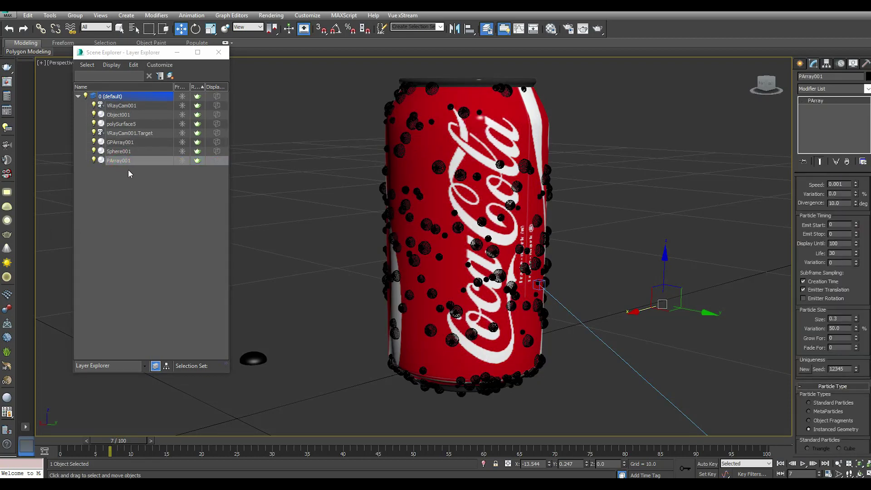
click(52, 19)
click(56, 29)
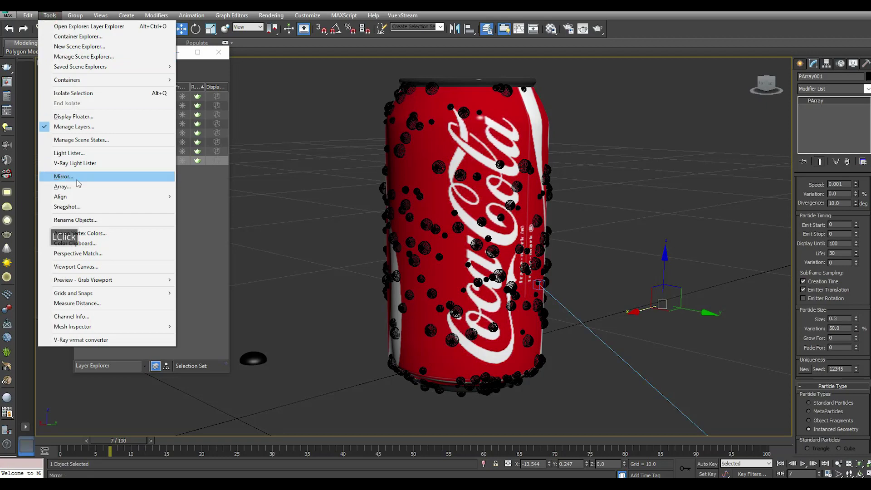
double_click(77, 207)
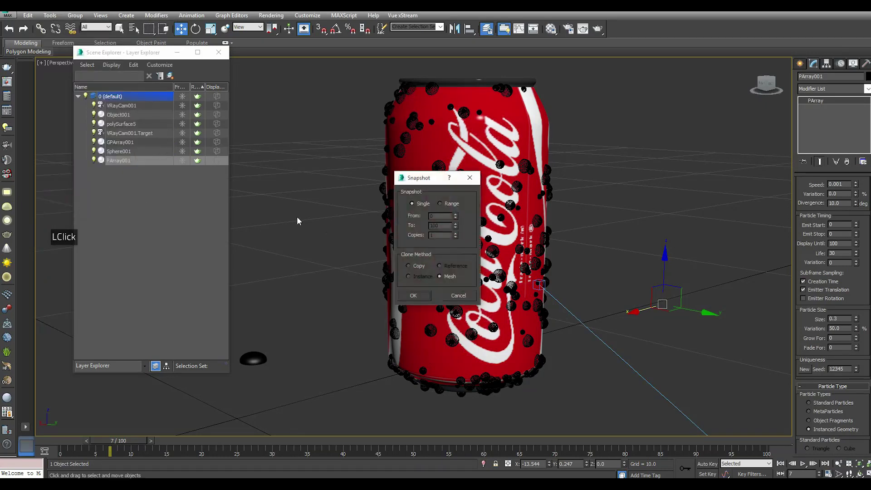
click(427, 301)
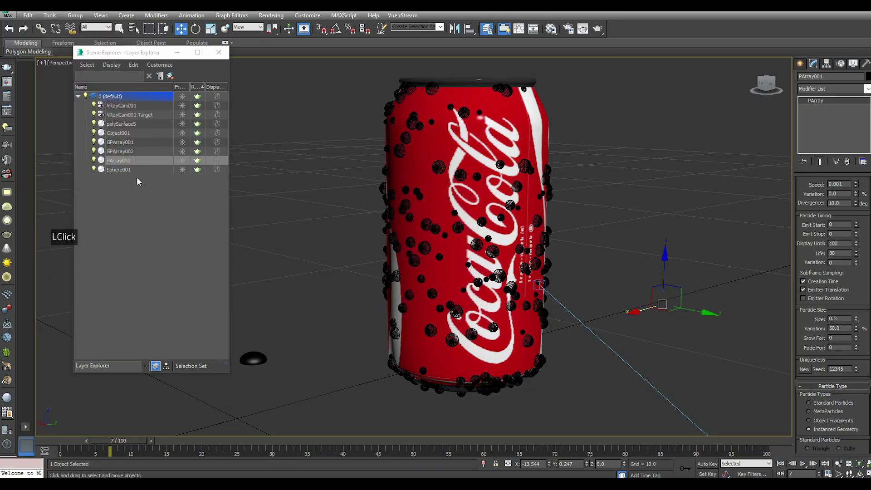
Step: Delete the original PArray001 and check the two bubble meshes GPArray001 and GPArray002
click(128, 156)
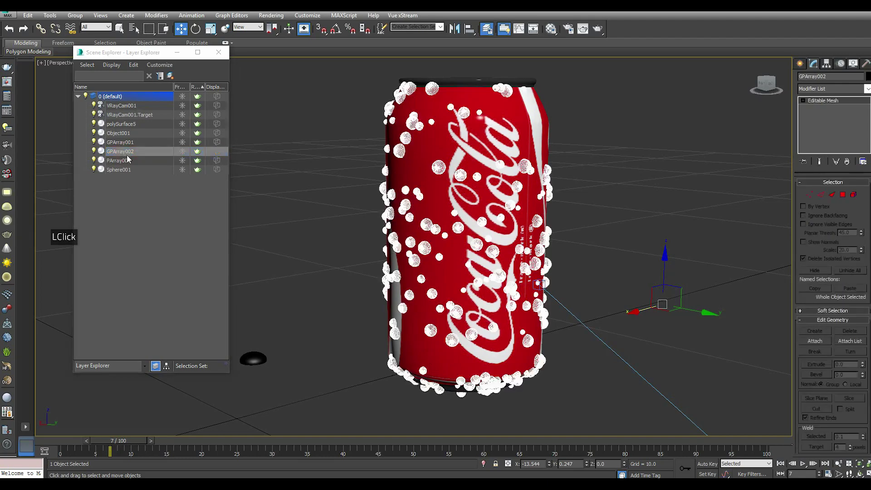
click(129, 167)
key(Delete)
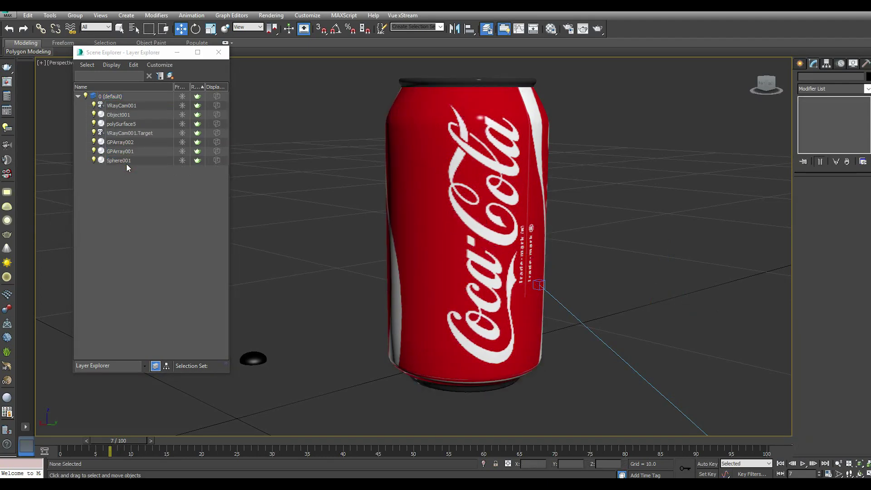
click(123, 158)
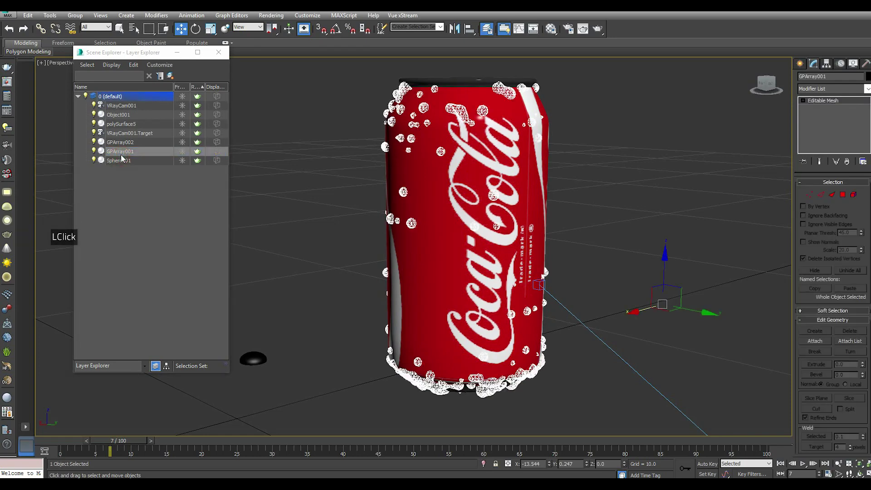
click(125, 147)
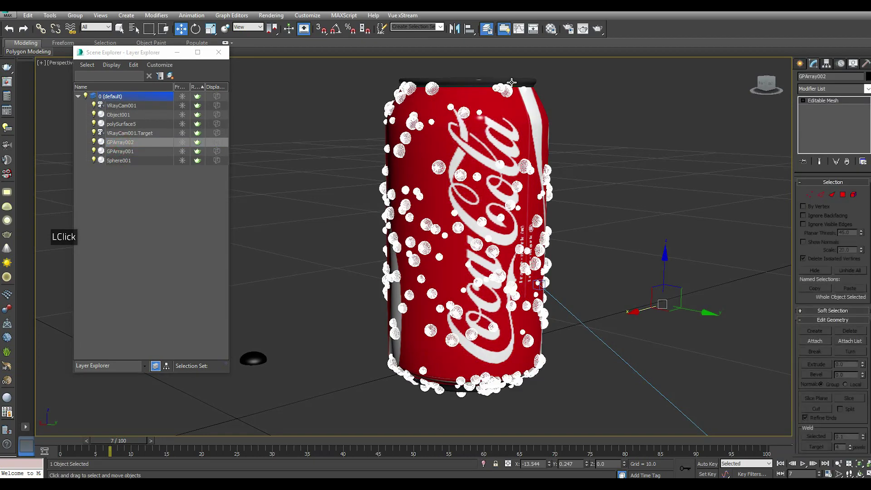
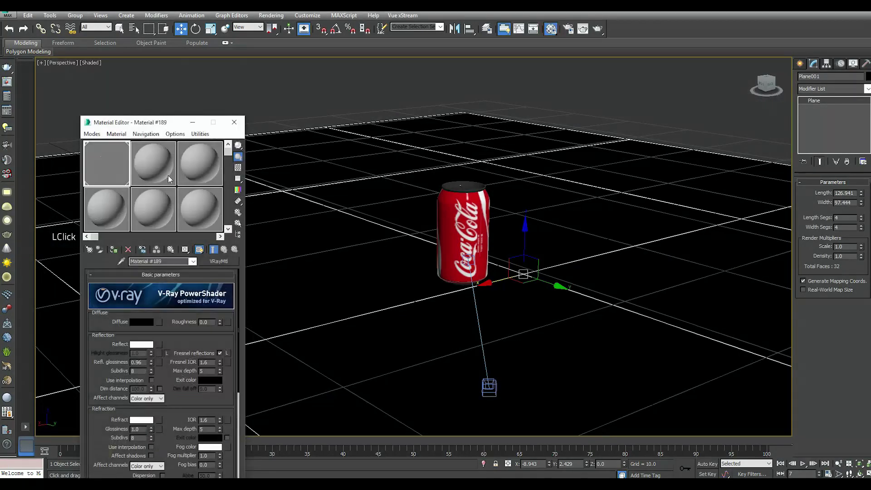
Step: Give the floor plane a VRayMtlWrapper set as matte surface and matte for refl/refr
click(165, 184)
click(90, 253)
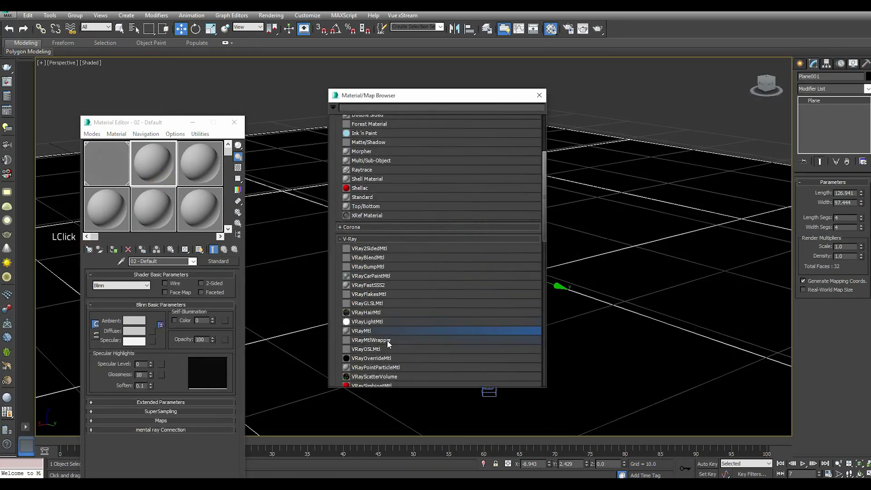
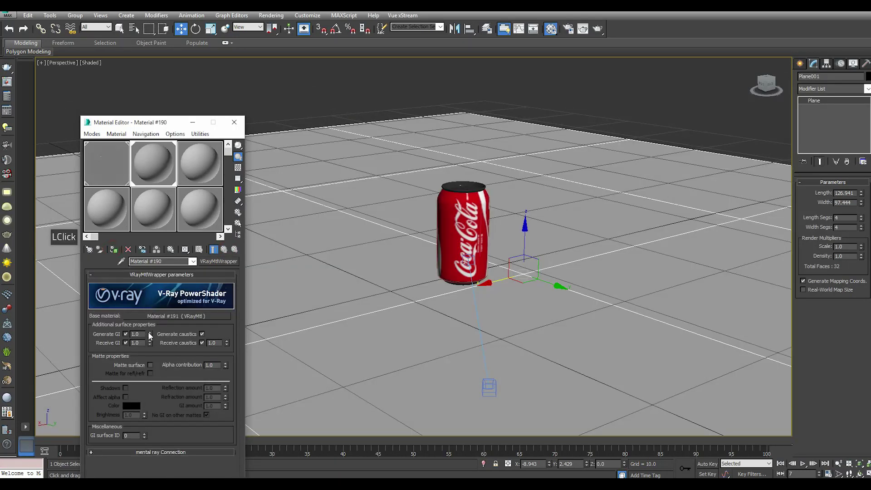
click(155, 365)
click(155, 377)
click(154, 377)
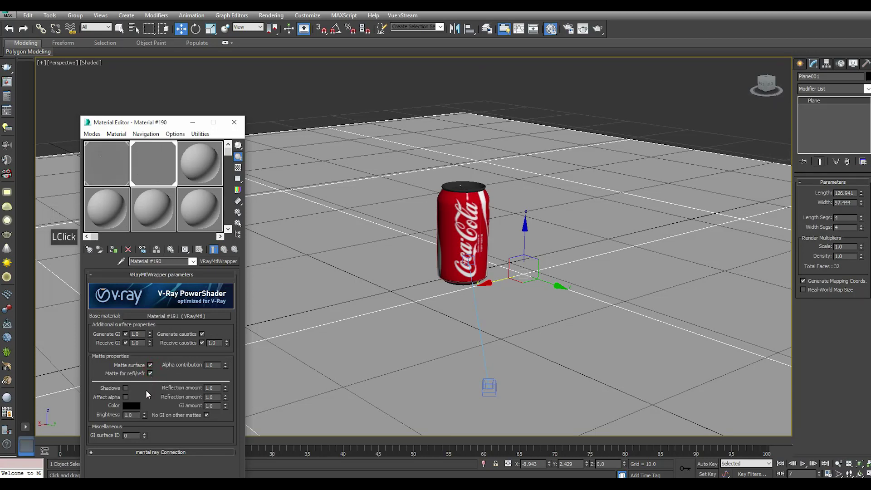
Step: Enable Shadows and Affect alpha on the matte wrapper with Alpha contribution -1.0
click(127, 392)
click(129, 399)
click(228, 366)
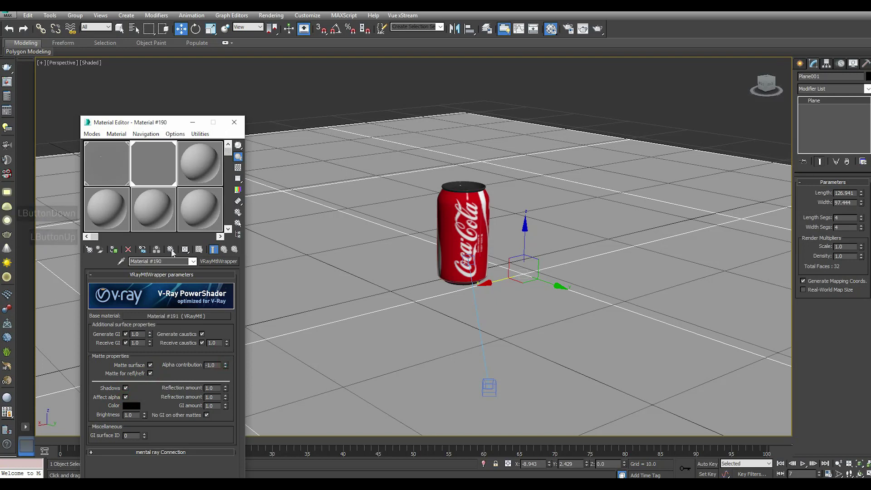
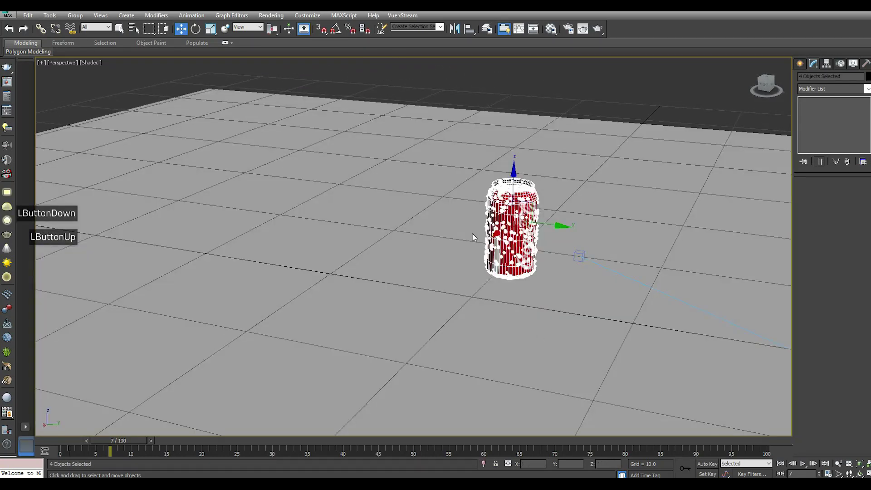
Step: Select the can with its bubble meshes and review the scene object list
click(491, 33)
click(81, 99)
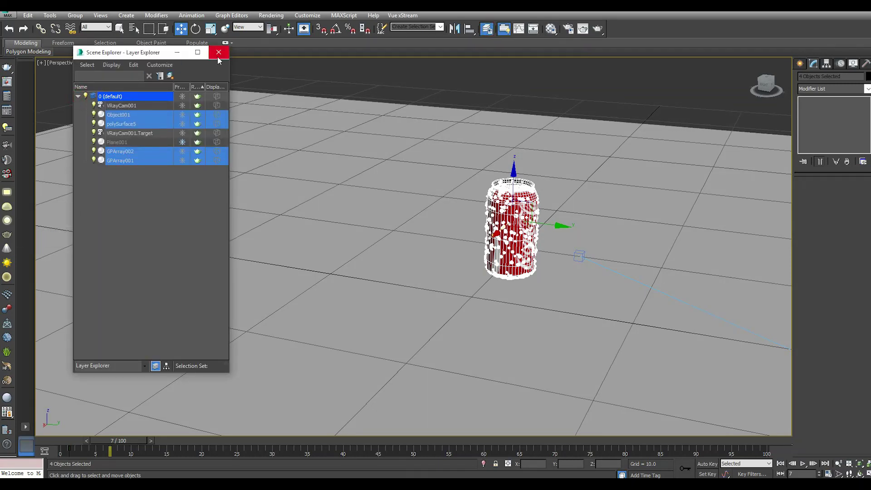
click(220, 59)
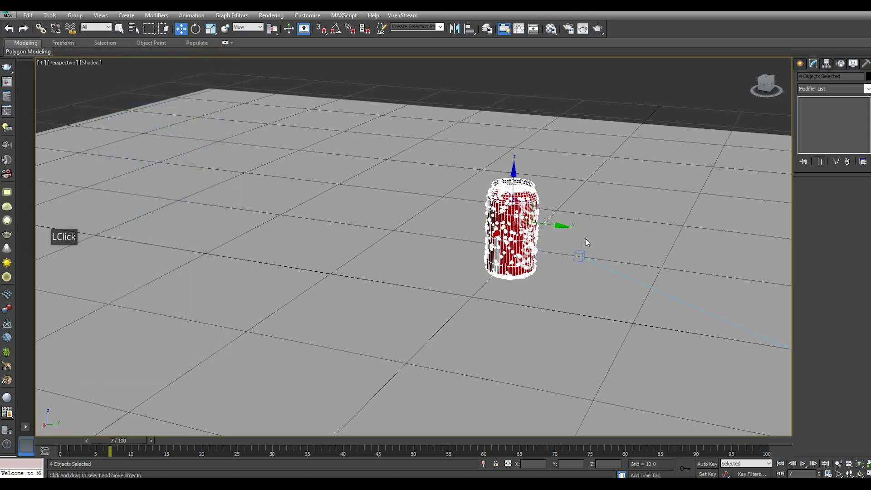
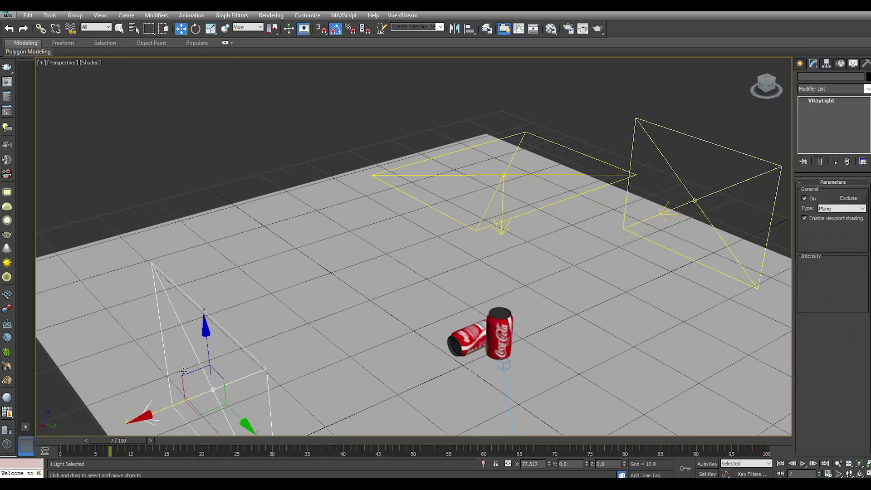
Step: Confirm the clone of the V-Ray plane light as VRayLight003
key(shift+Return)
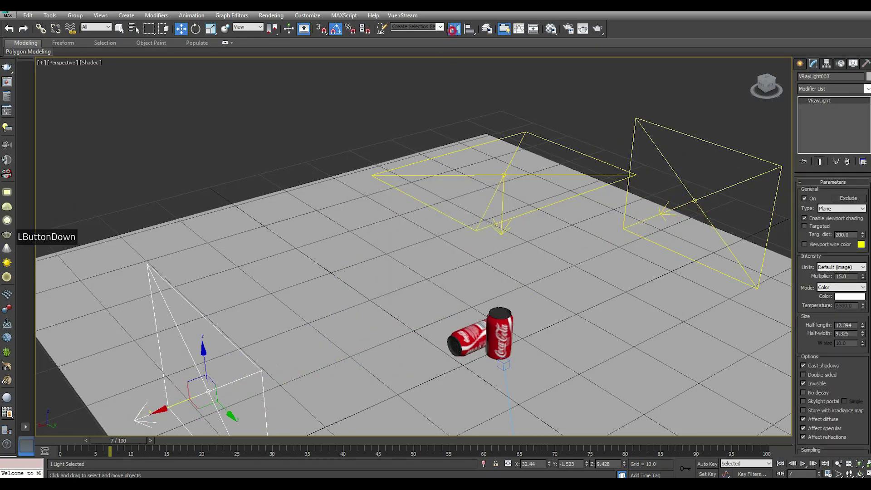
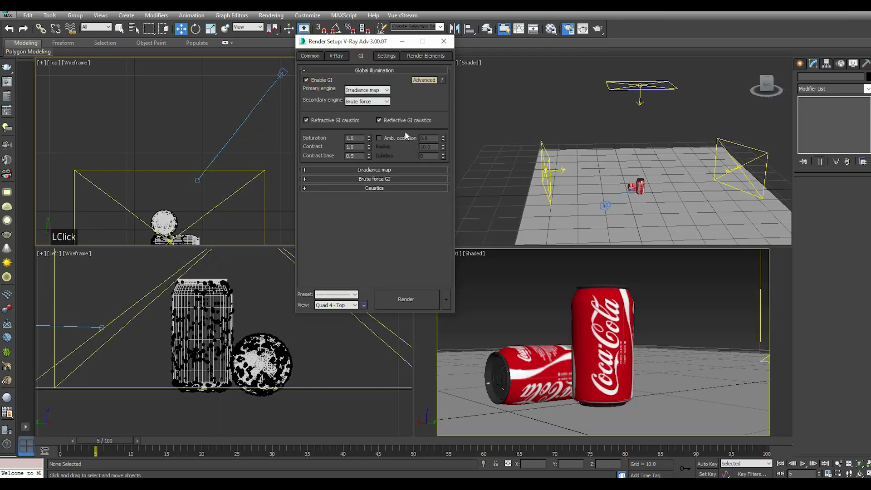
Step: Enable Amb. occlusion in the GI settings and expand the Brute force GI rollout
click(387, 141)
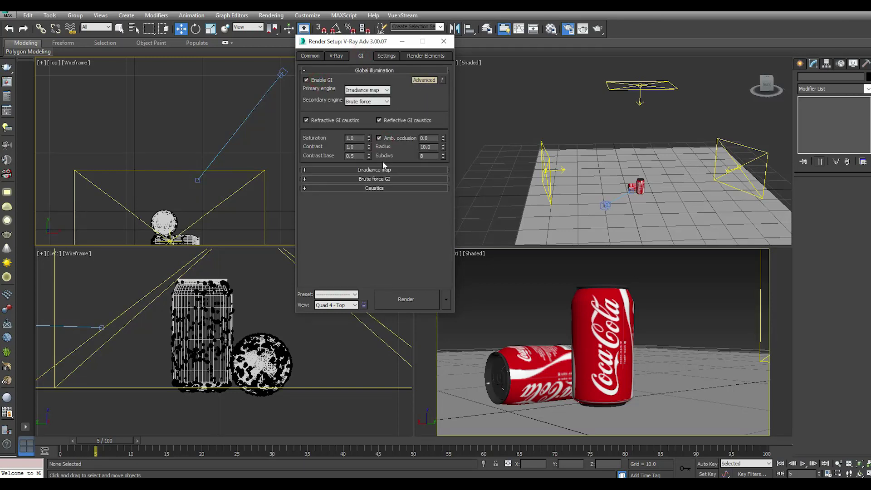
click(383, 183)
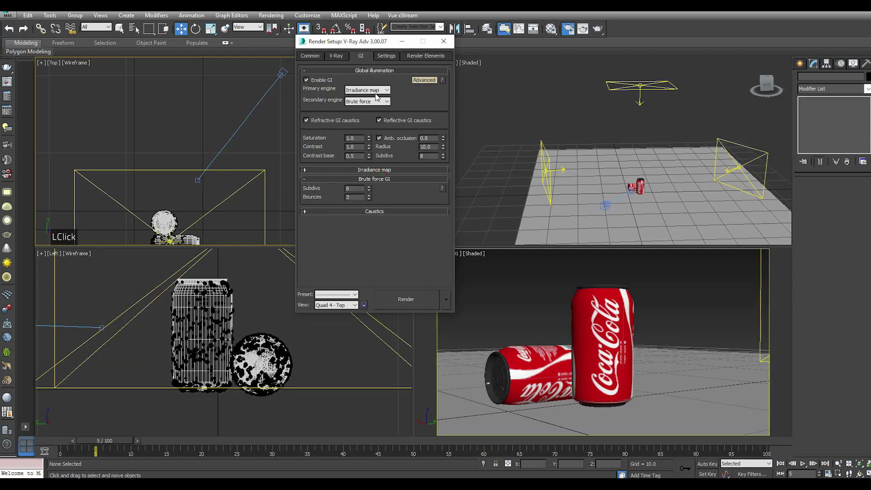
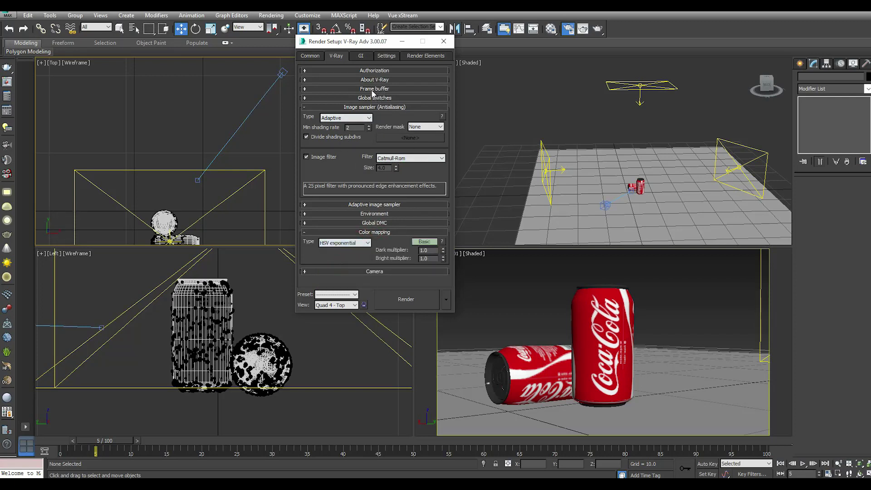
Step: Review the V-Ray Global switches rollout, then close Render Setup
click(373, 91)
click(373, 92)
double_click(373, 91)
double_click(376, 101)
double_click(376, 101)
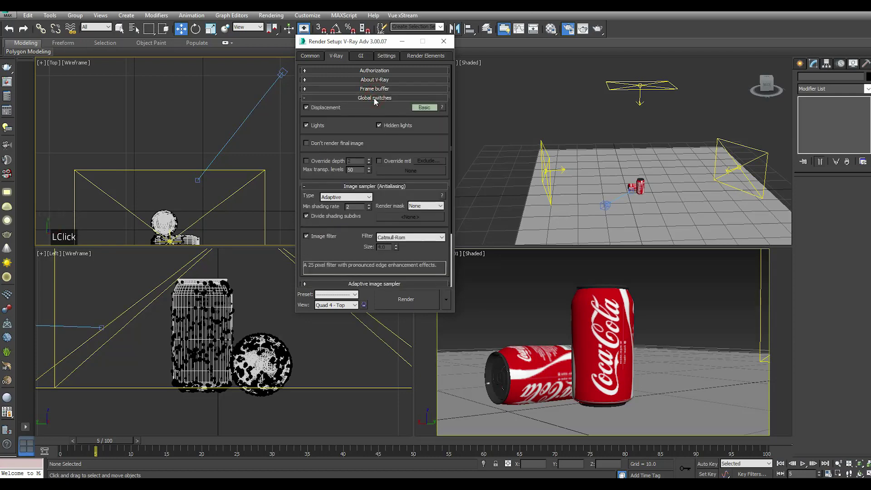
click(377, 101)
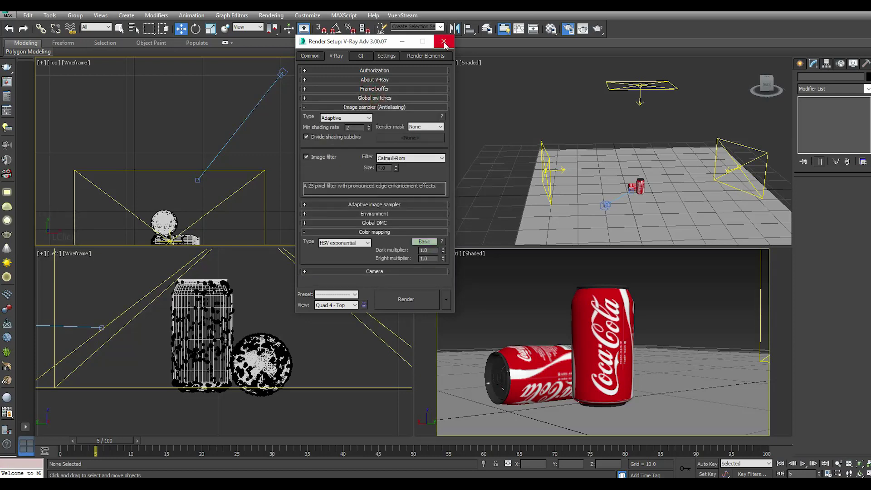
click(446, 45)
Step: Activate the camera viewport and select the VRayCam001 physical camera
click(692, 304)
click(294, 73)
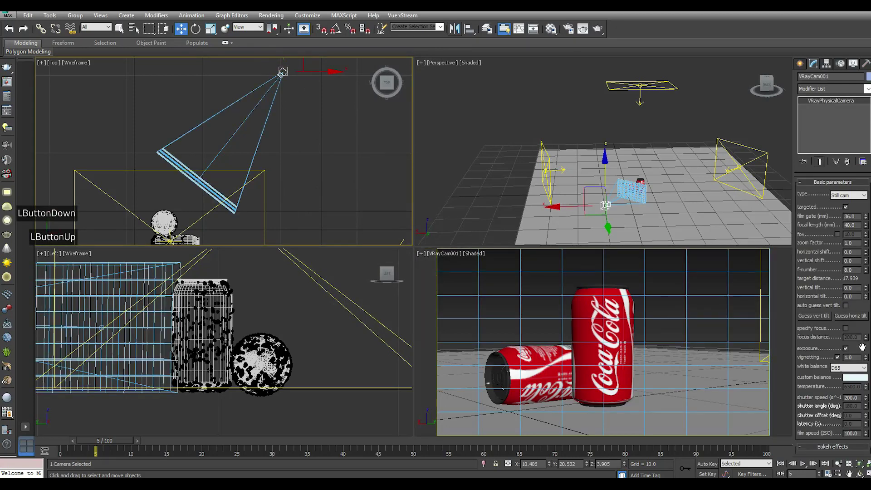
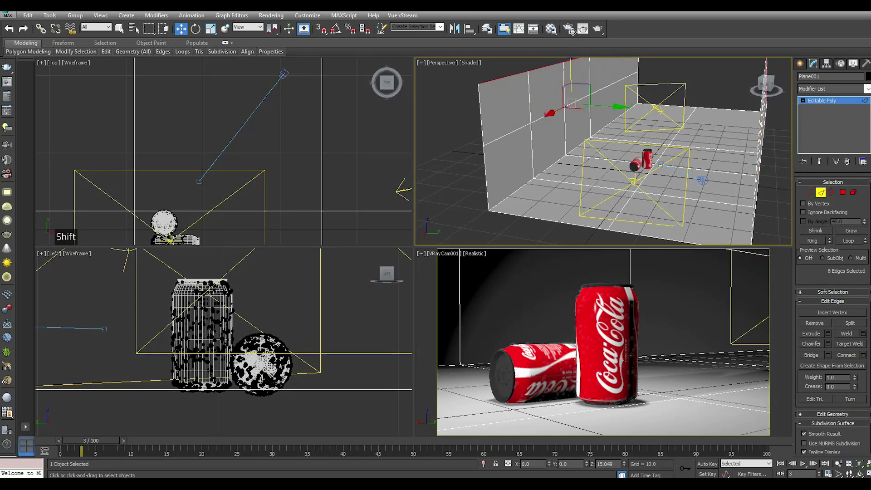
Step: Scroll the modifier settings and deselect the finished curved backdrop
scroll(down, 3)
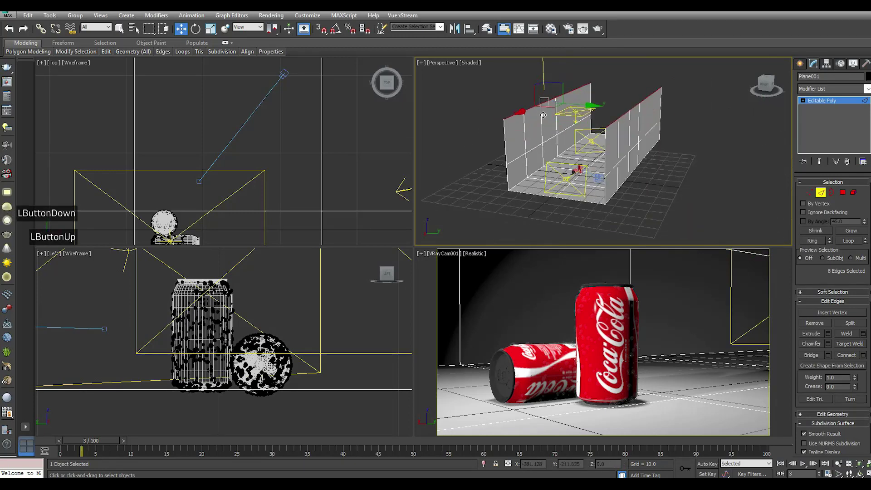
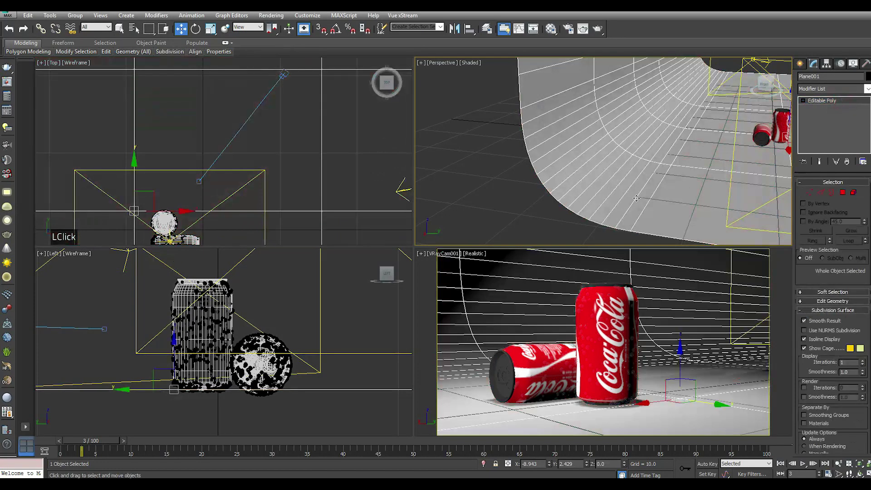
click(538, 224)
scroll(down, 3)
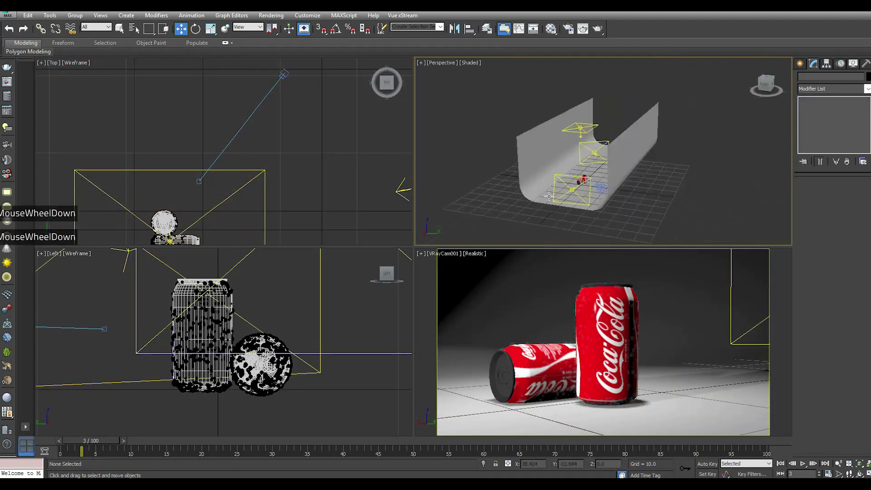
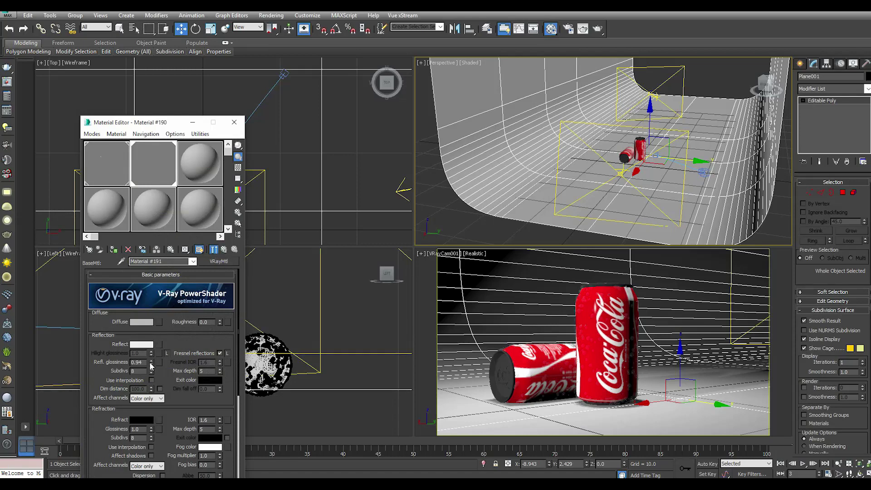
Step: Raise the backdrop material's Refl. glossiness to 0.96
click(153, 362)
click(154, 362)
double_click(154, 363)
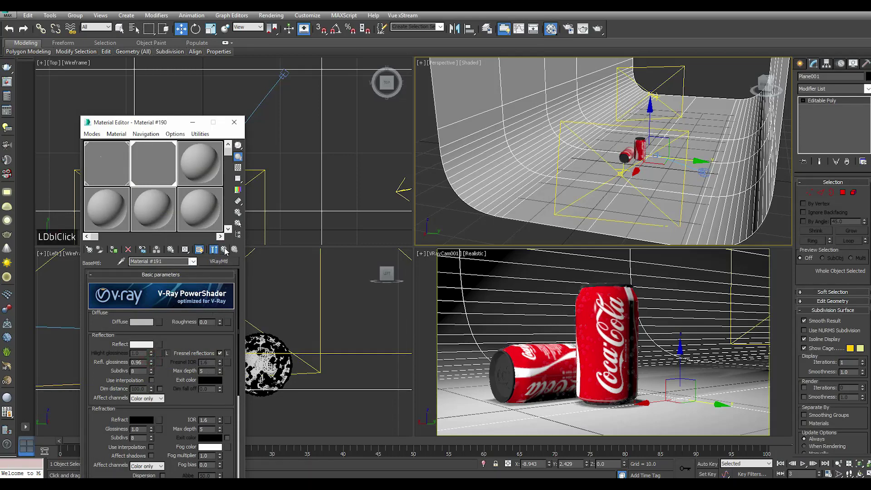
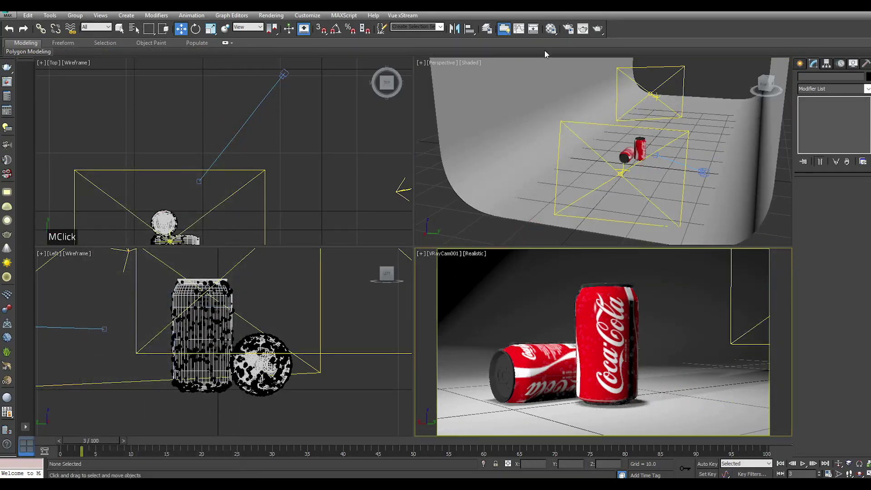
click(553, 35)
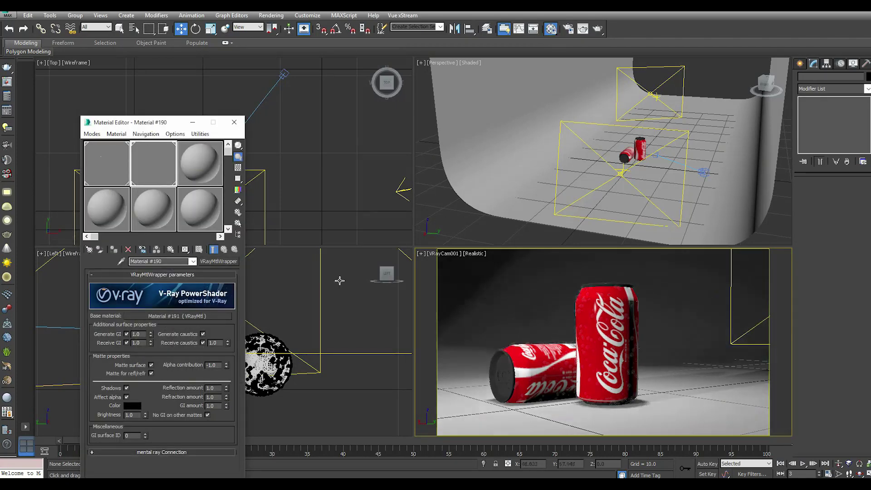
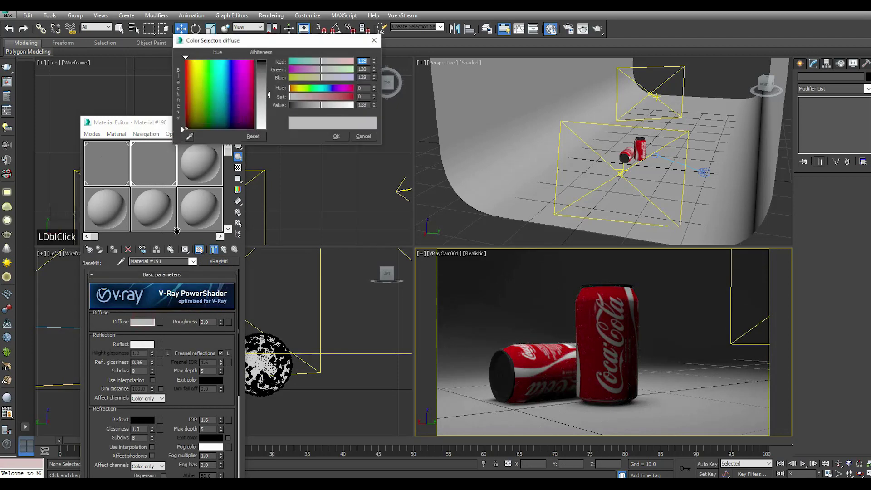
Step: Darken the backdrop's Diffuse colour and start a test render
double_click(264, 69)
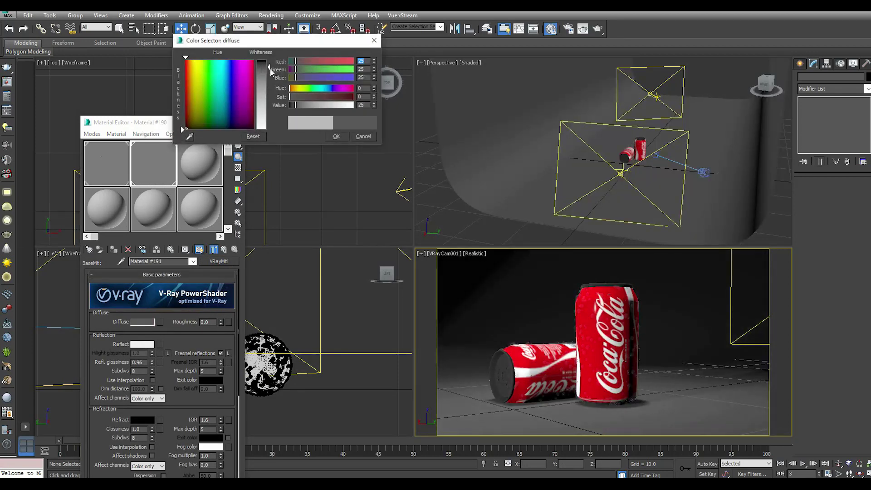
click(272, 71)
double_click(339, 141)
click(237, 127)
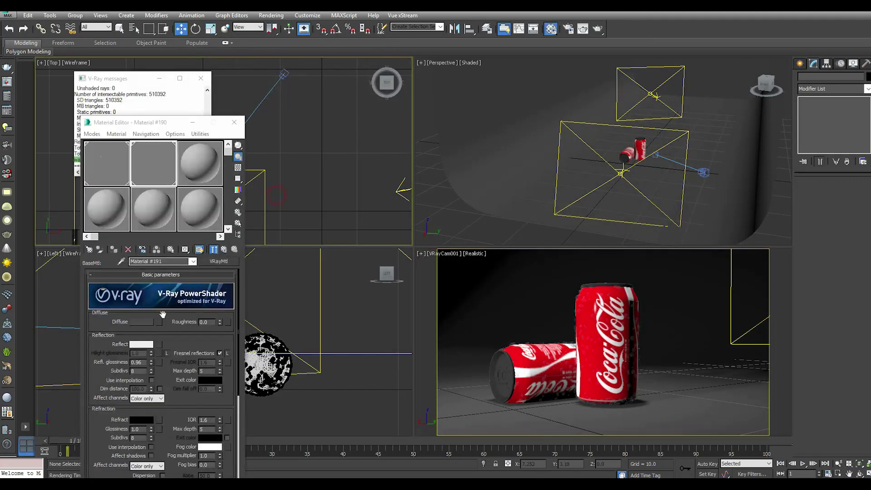
Step: Set the Diffuse colour to light grey and show the finished render of the cans
click(146, 328)
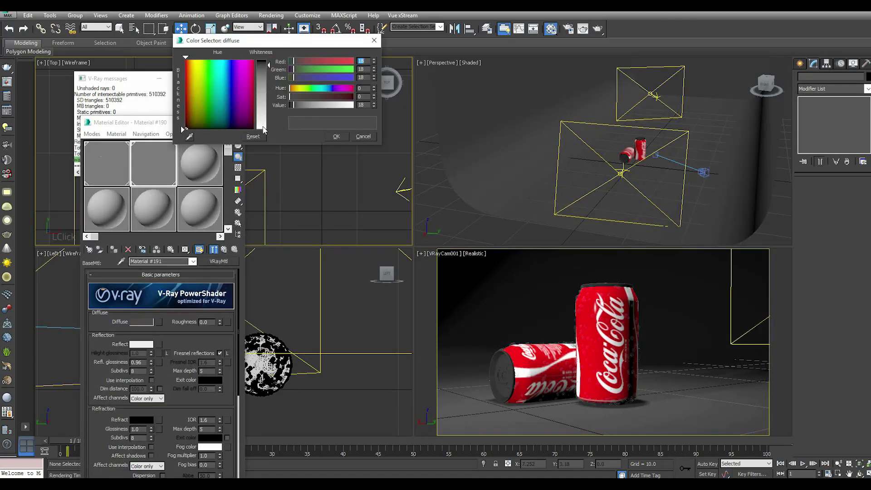
double_click(265, 126)
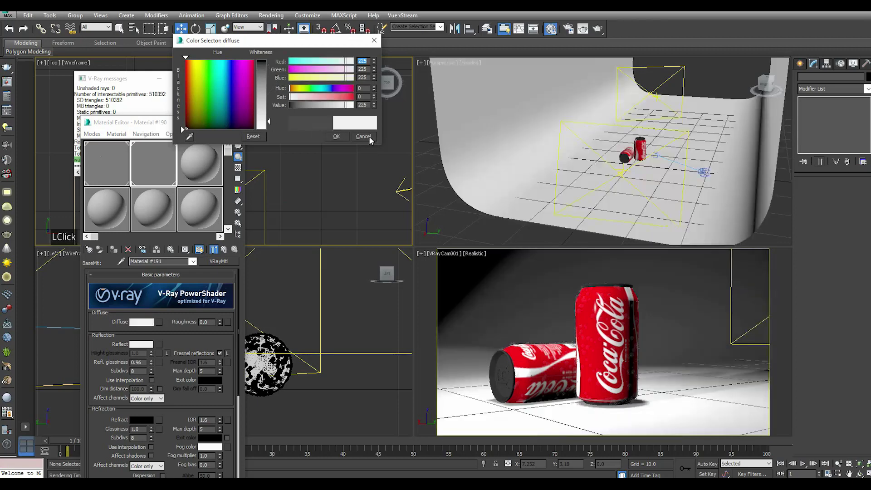
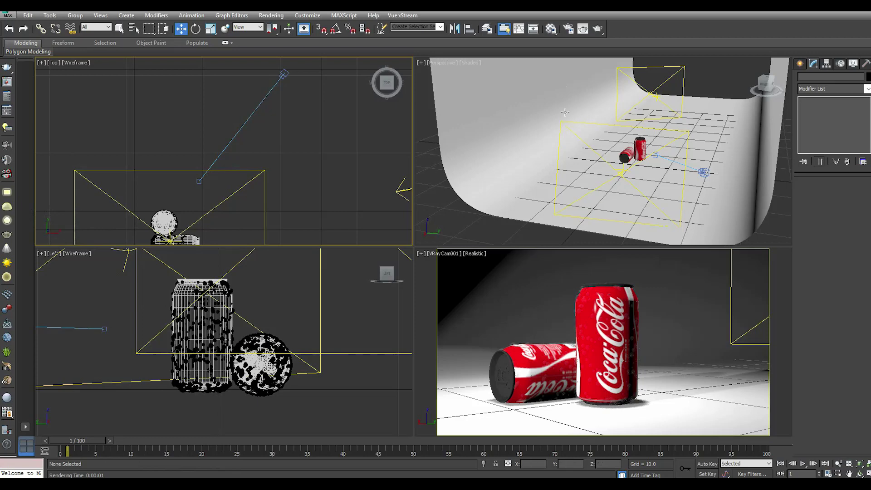
double_click(599, 32)
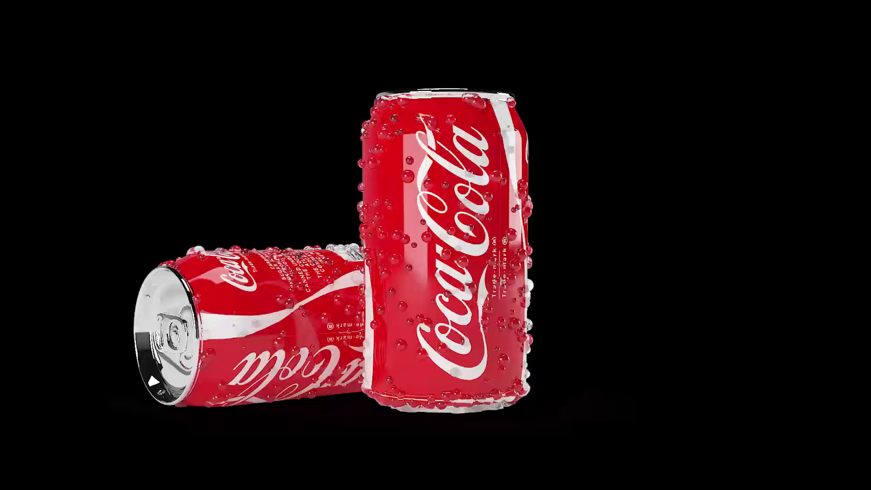